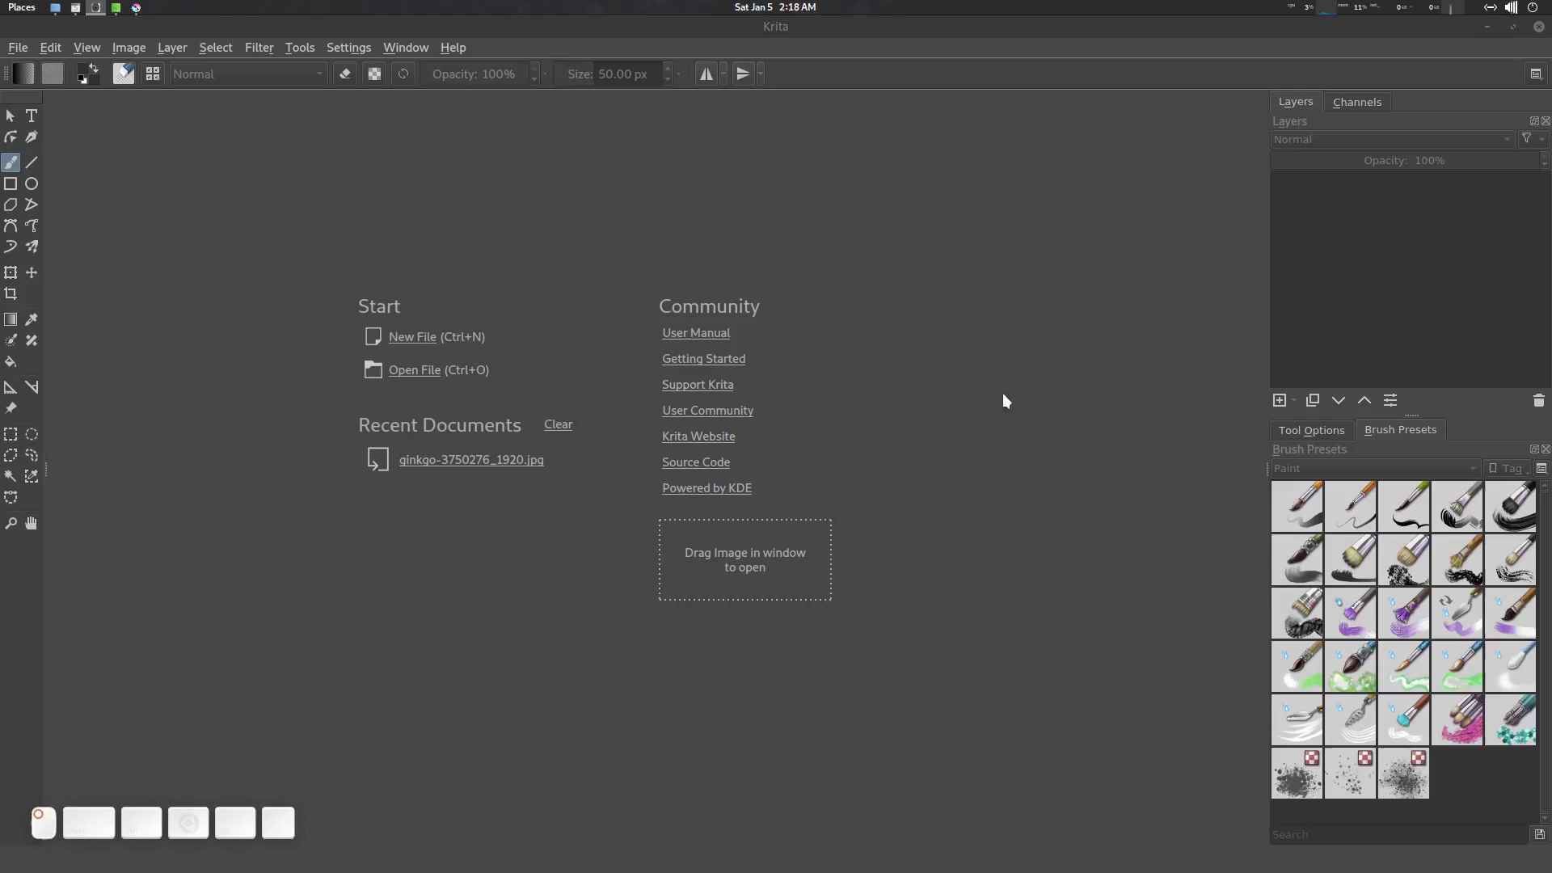
Step: Open the recent ginkgo-3750276_1920.jpg photo from the welcome screen
left_click(820, 33)
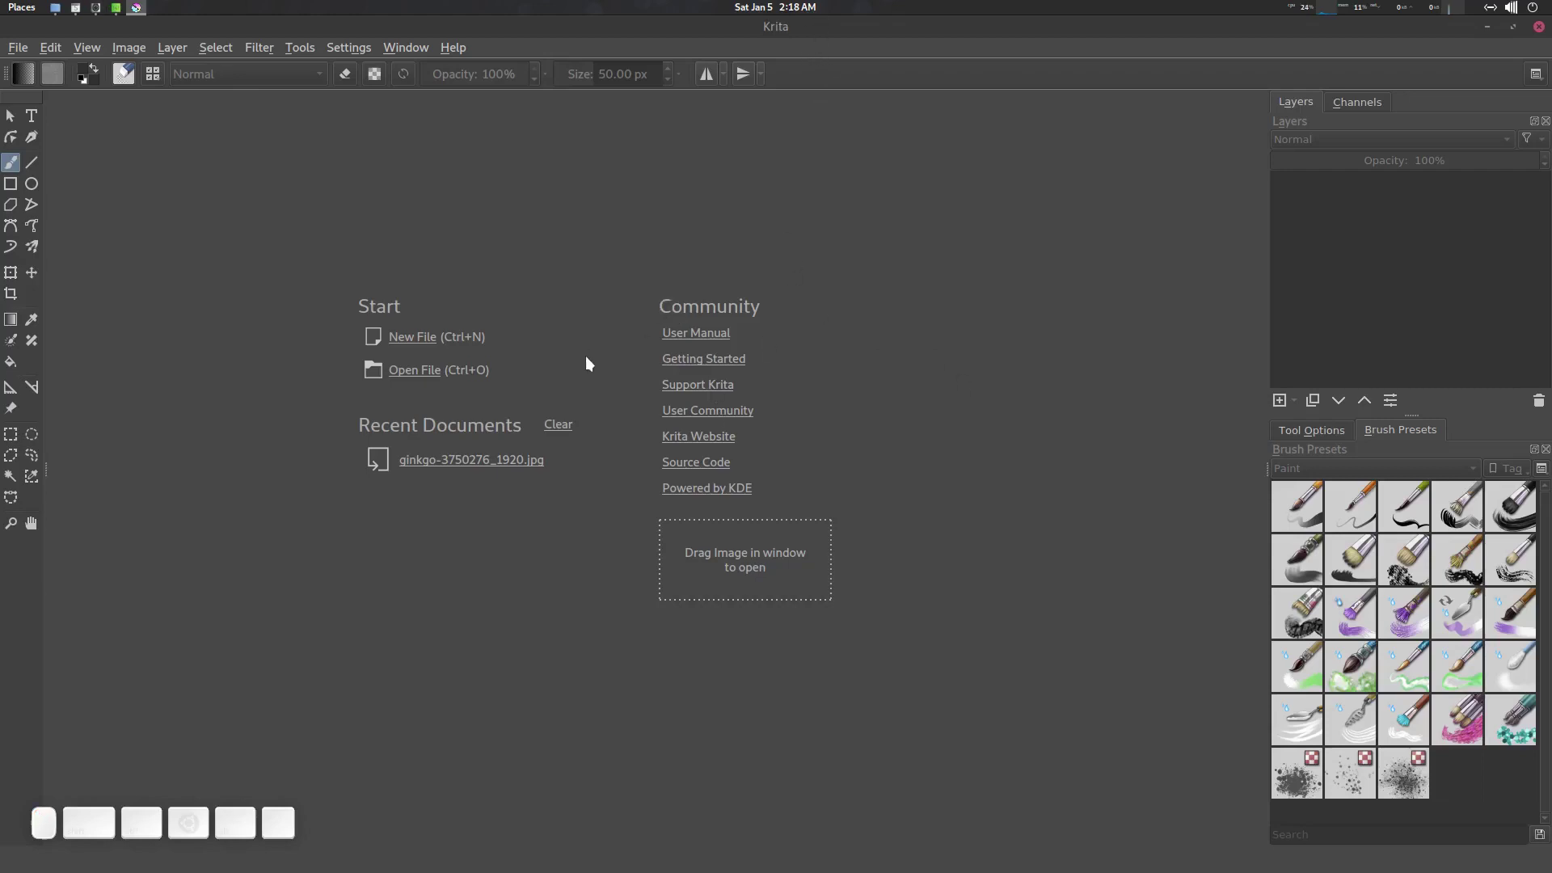
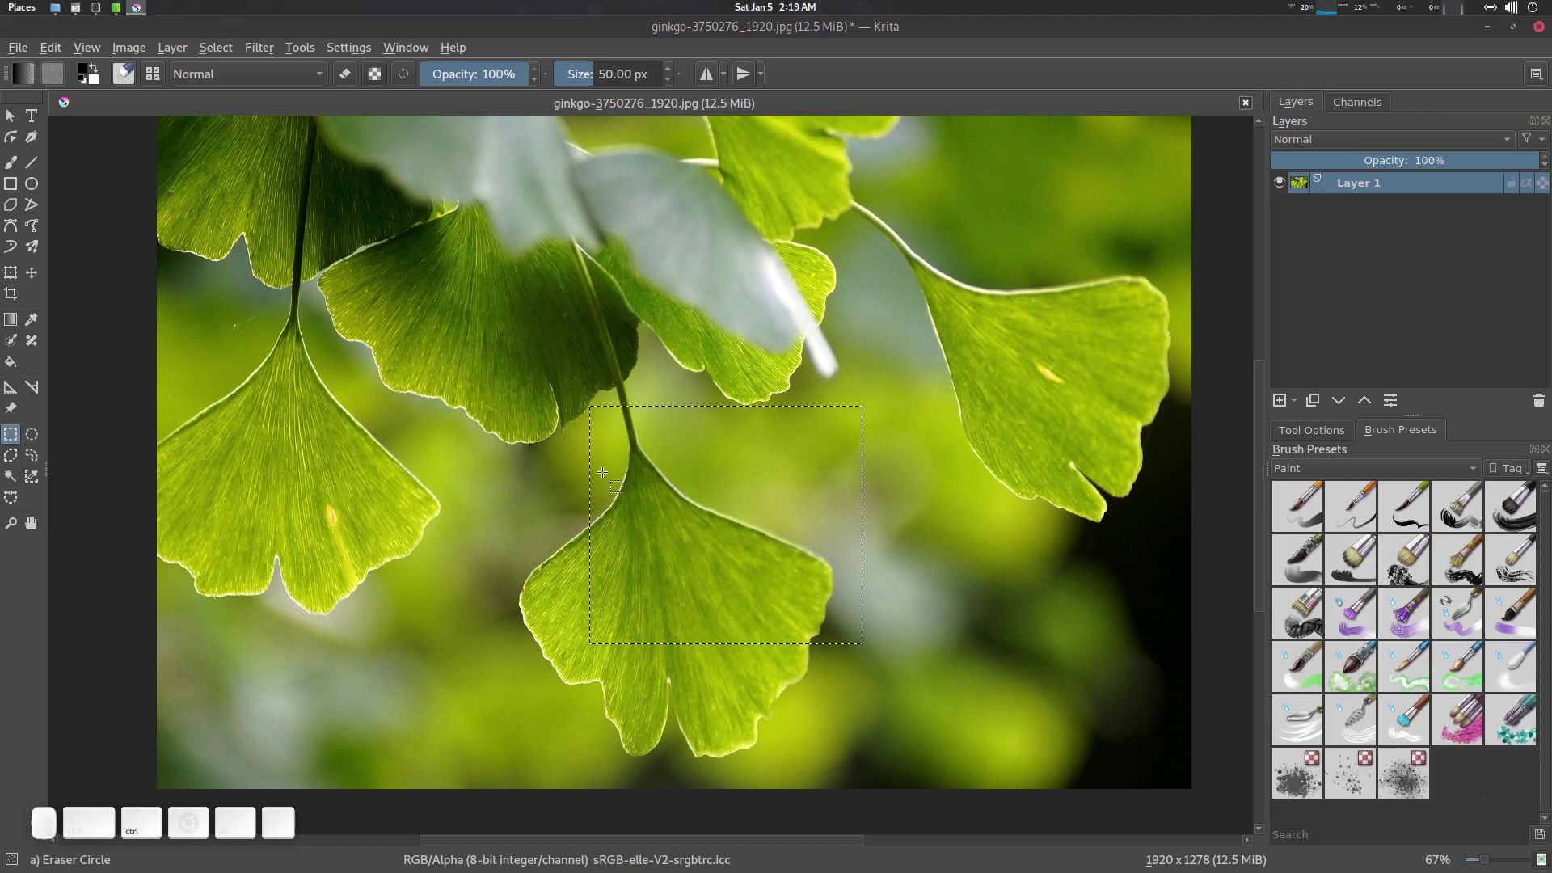
Step: Add more rectangular areas to the selection around the lower central leaf
left_click(930, 610)
left_click(645, 514)
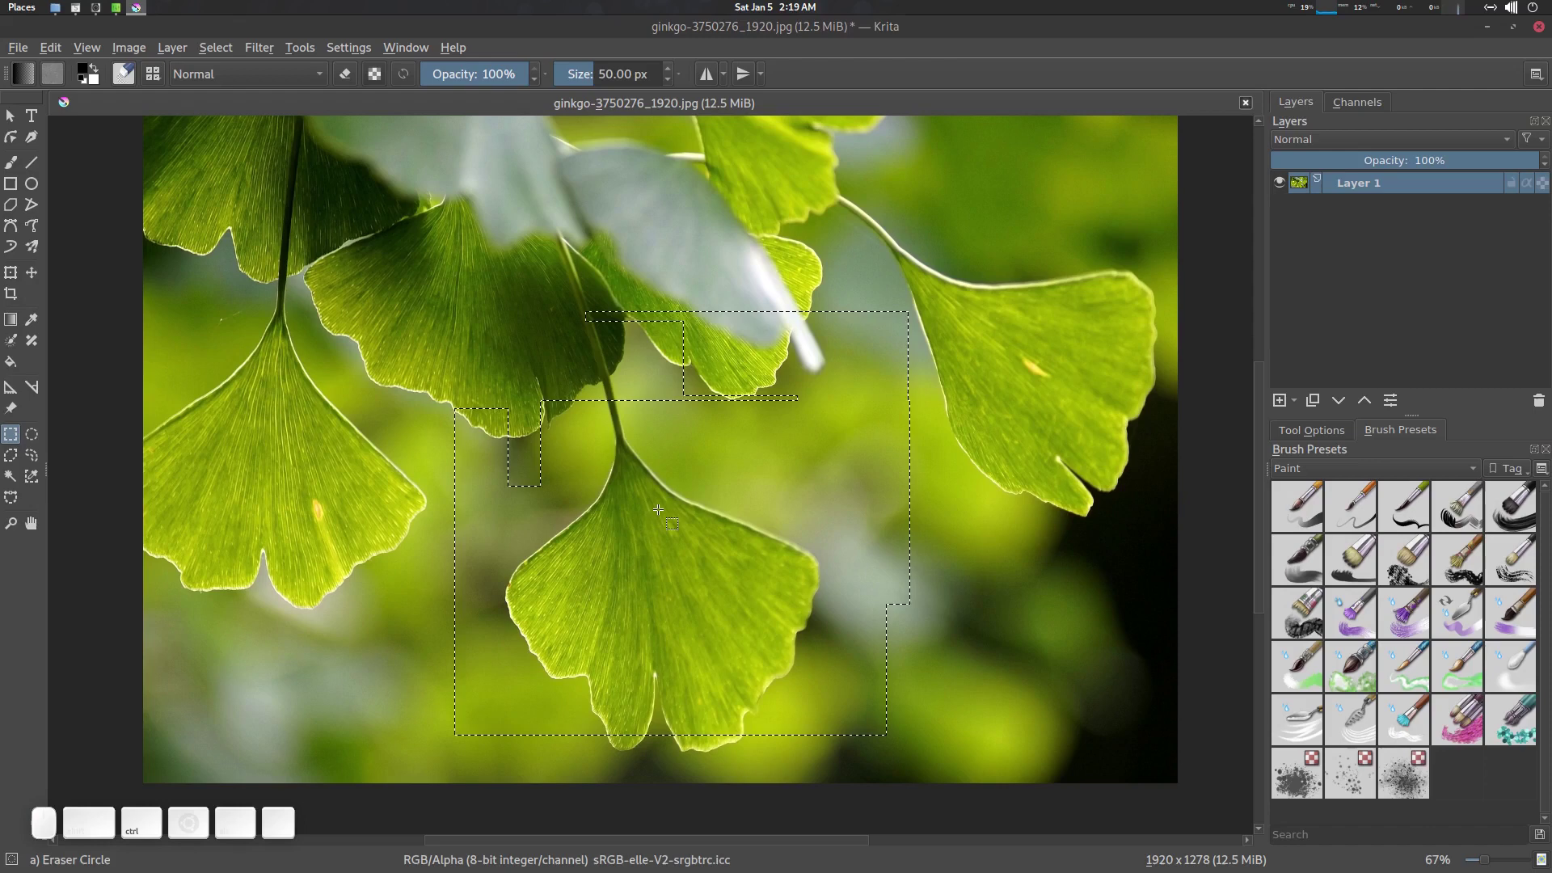
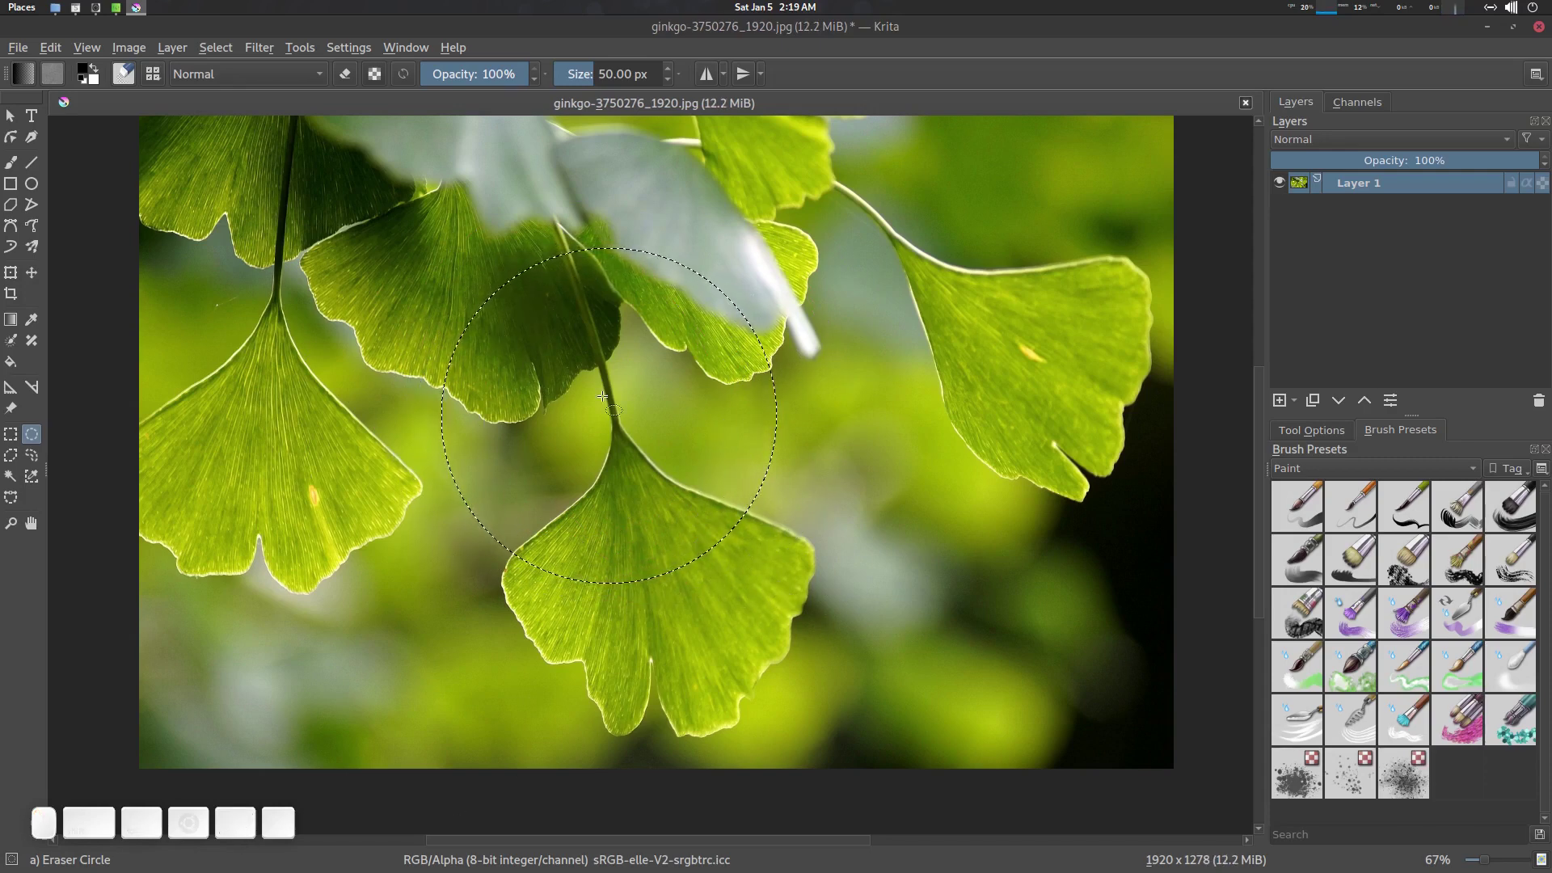
Step: Clear the circular selection, close a polygon outline around the leaf, then deselect again
key("ctrl+shift+a")
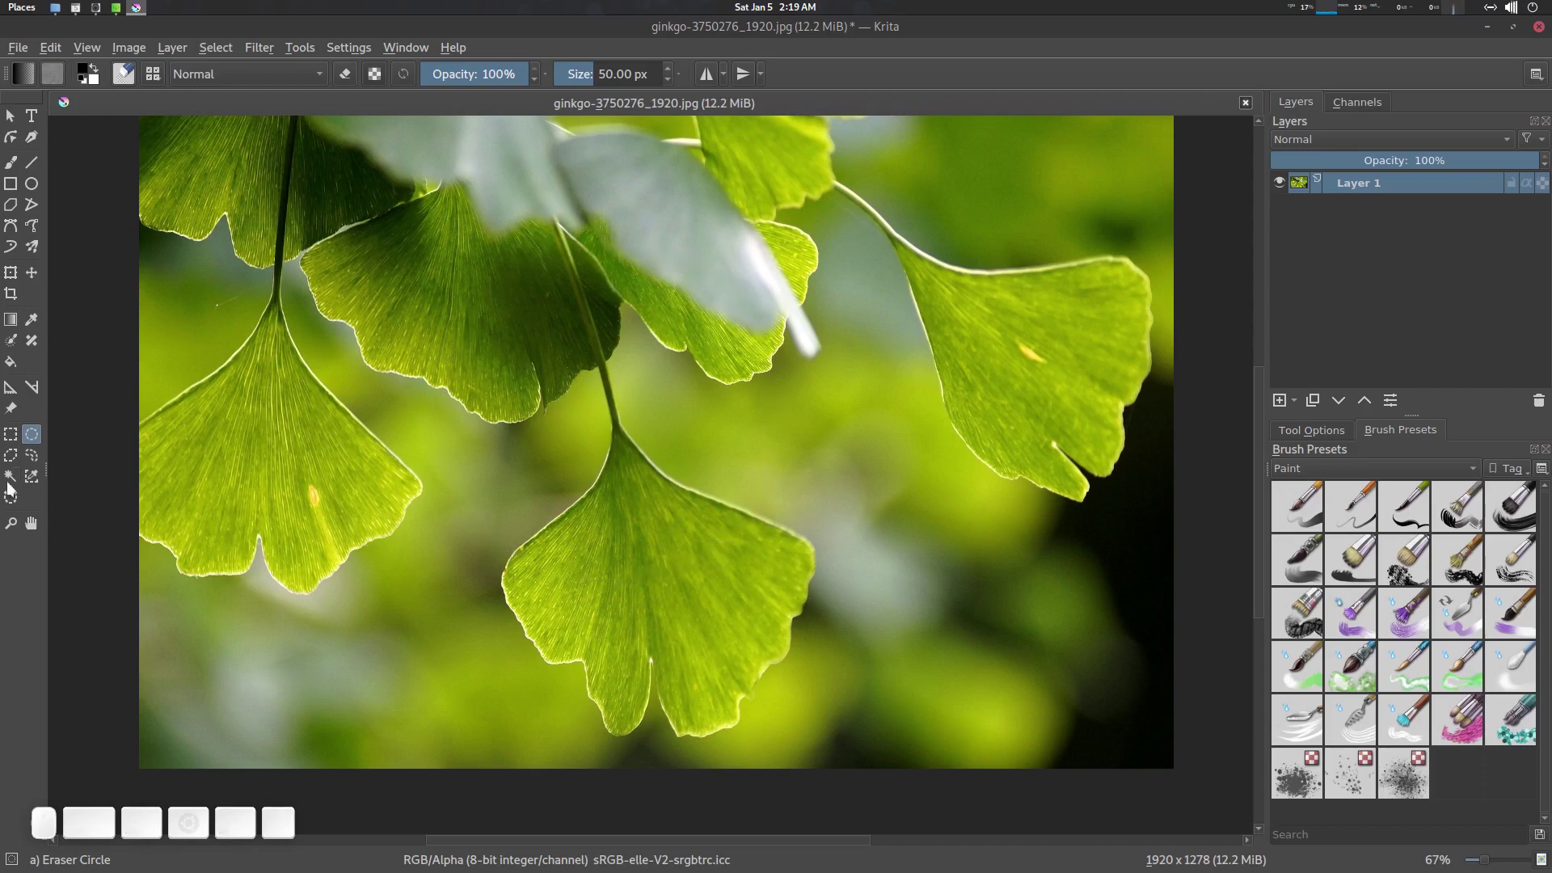
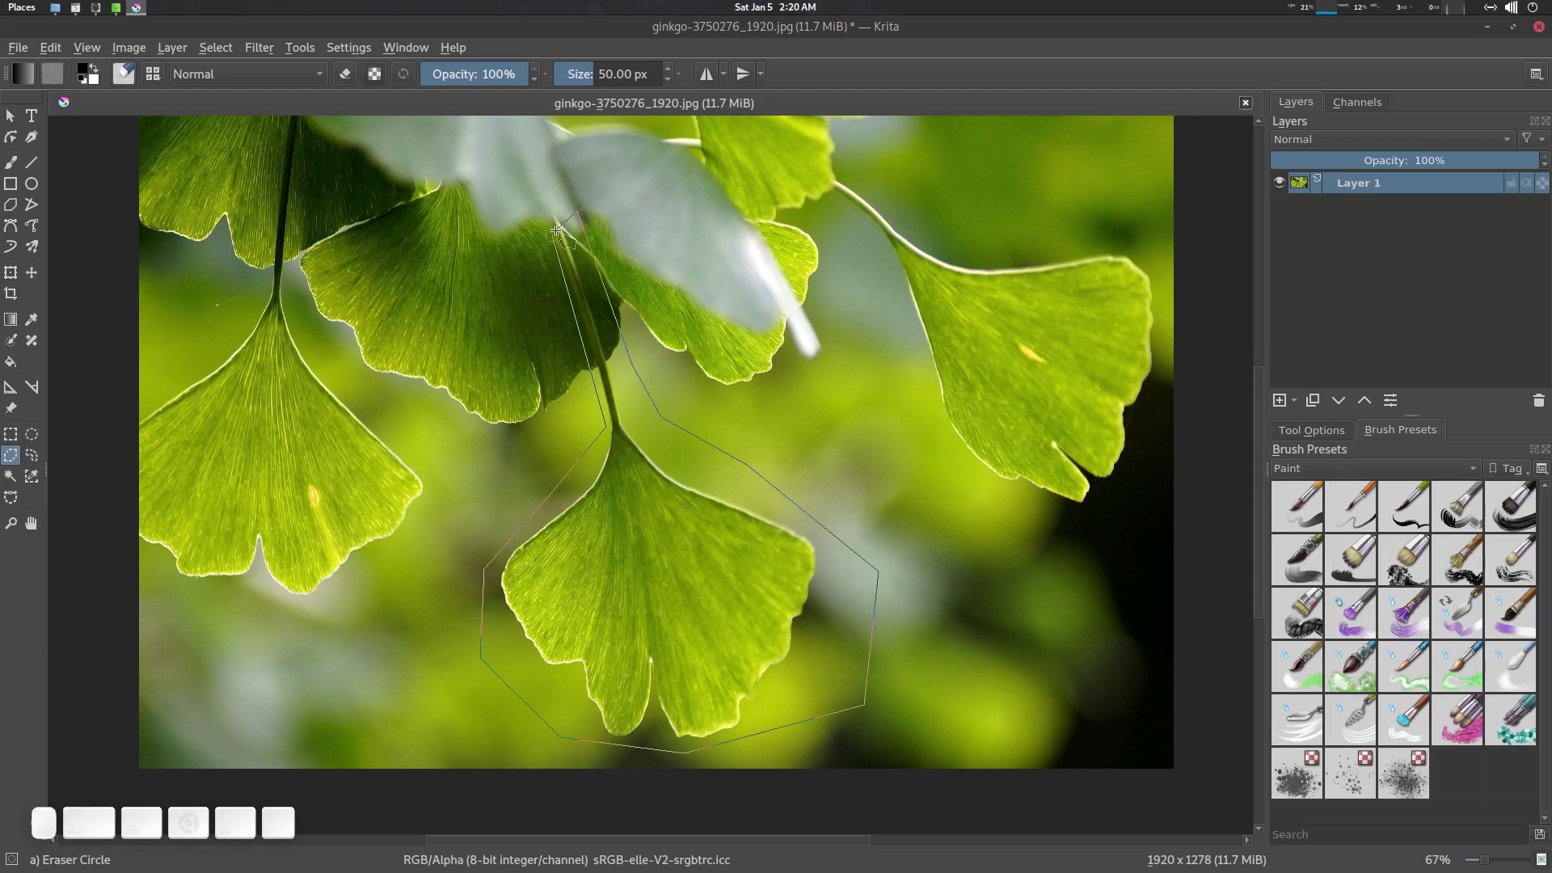
left_click(562, 233)
key("ctrl+shift+a")
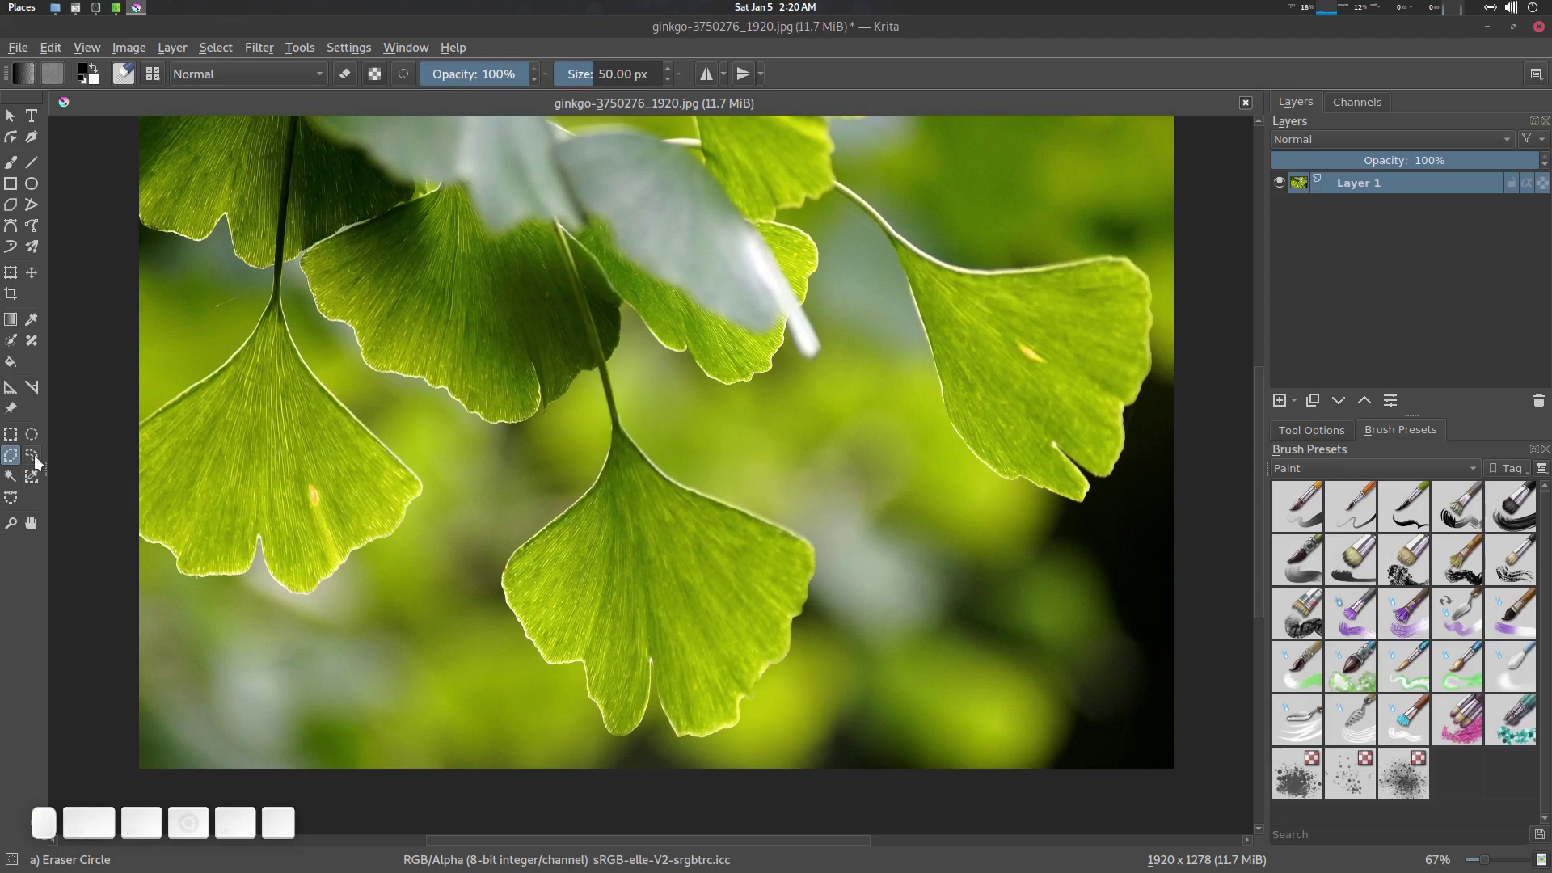
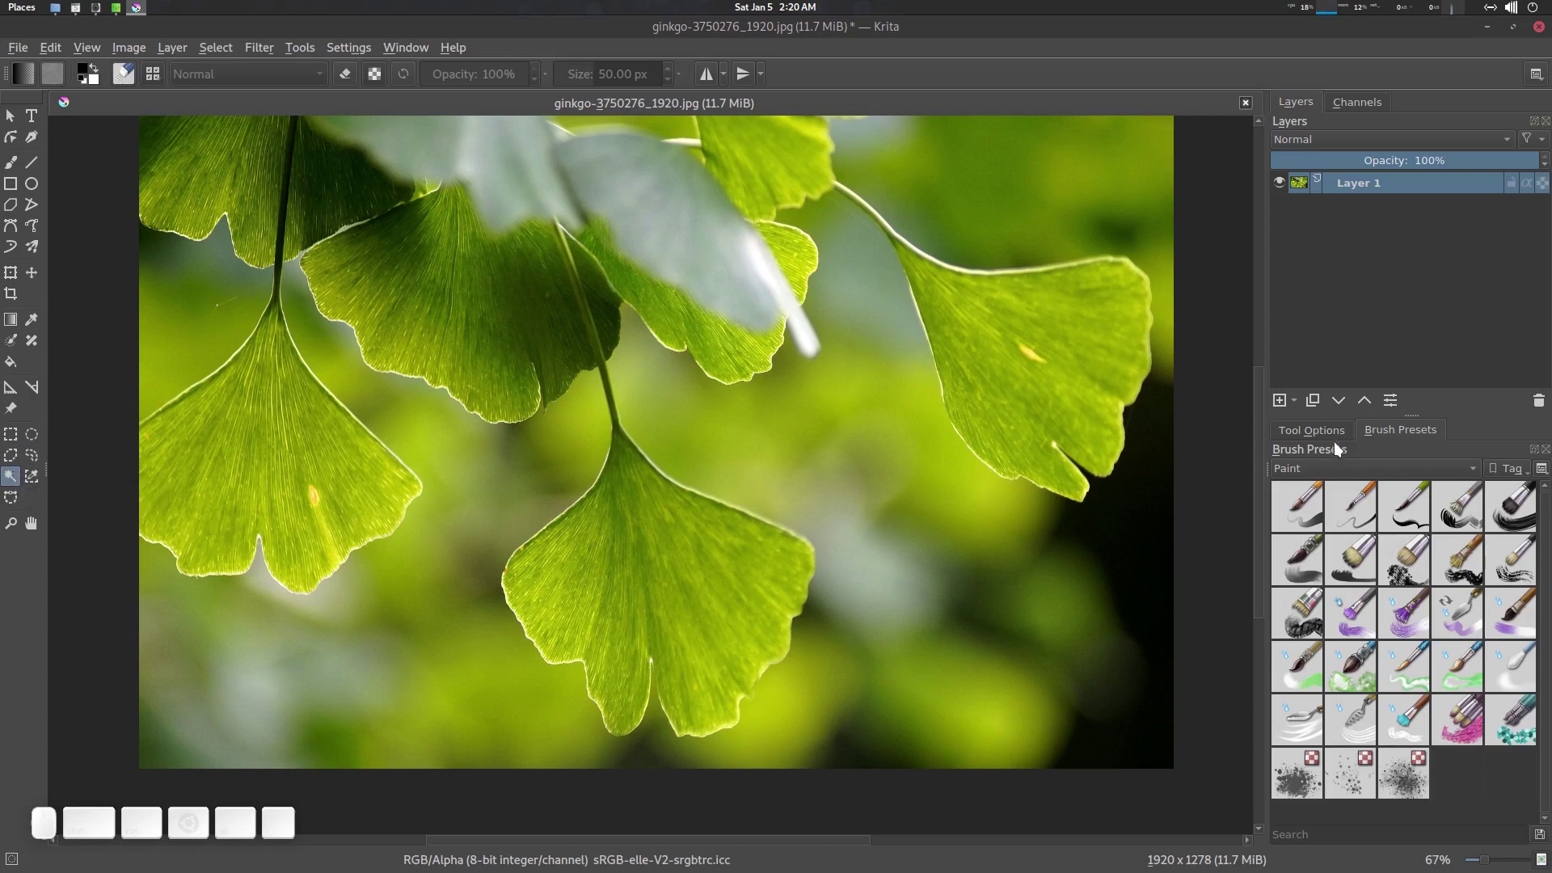
Step: Try contiguous-area selection on the pale upper leaves with fuzziness 48, then clear it
left_click(1325, 426)
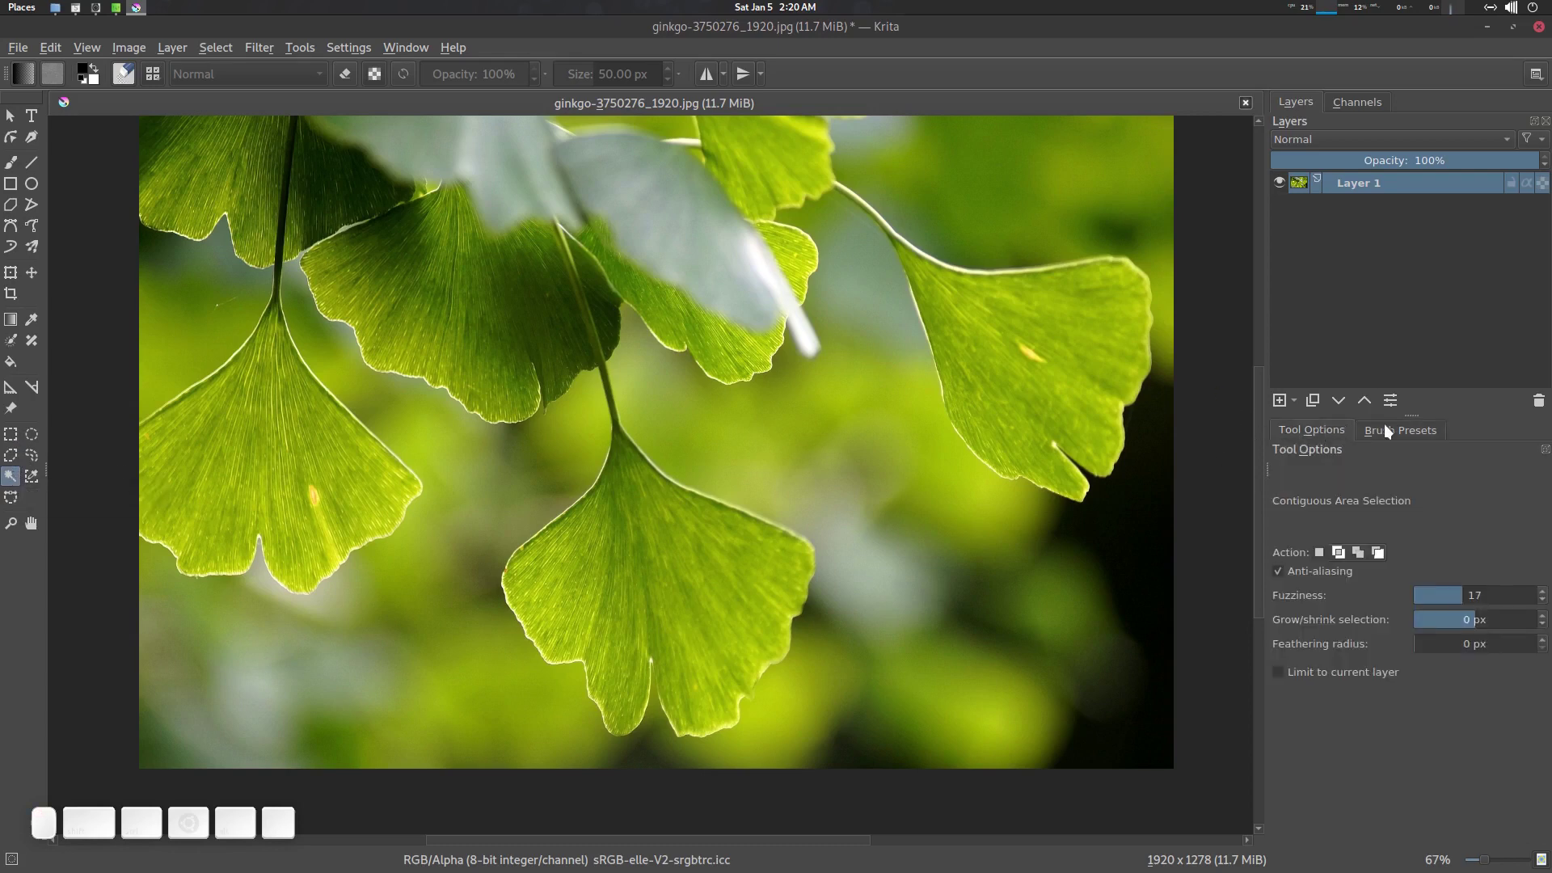
left_click(1390, 425)
left_click(1323, 432)
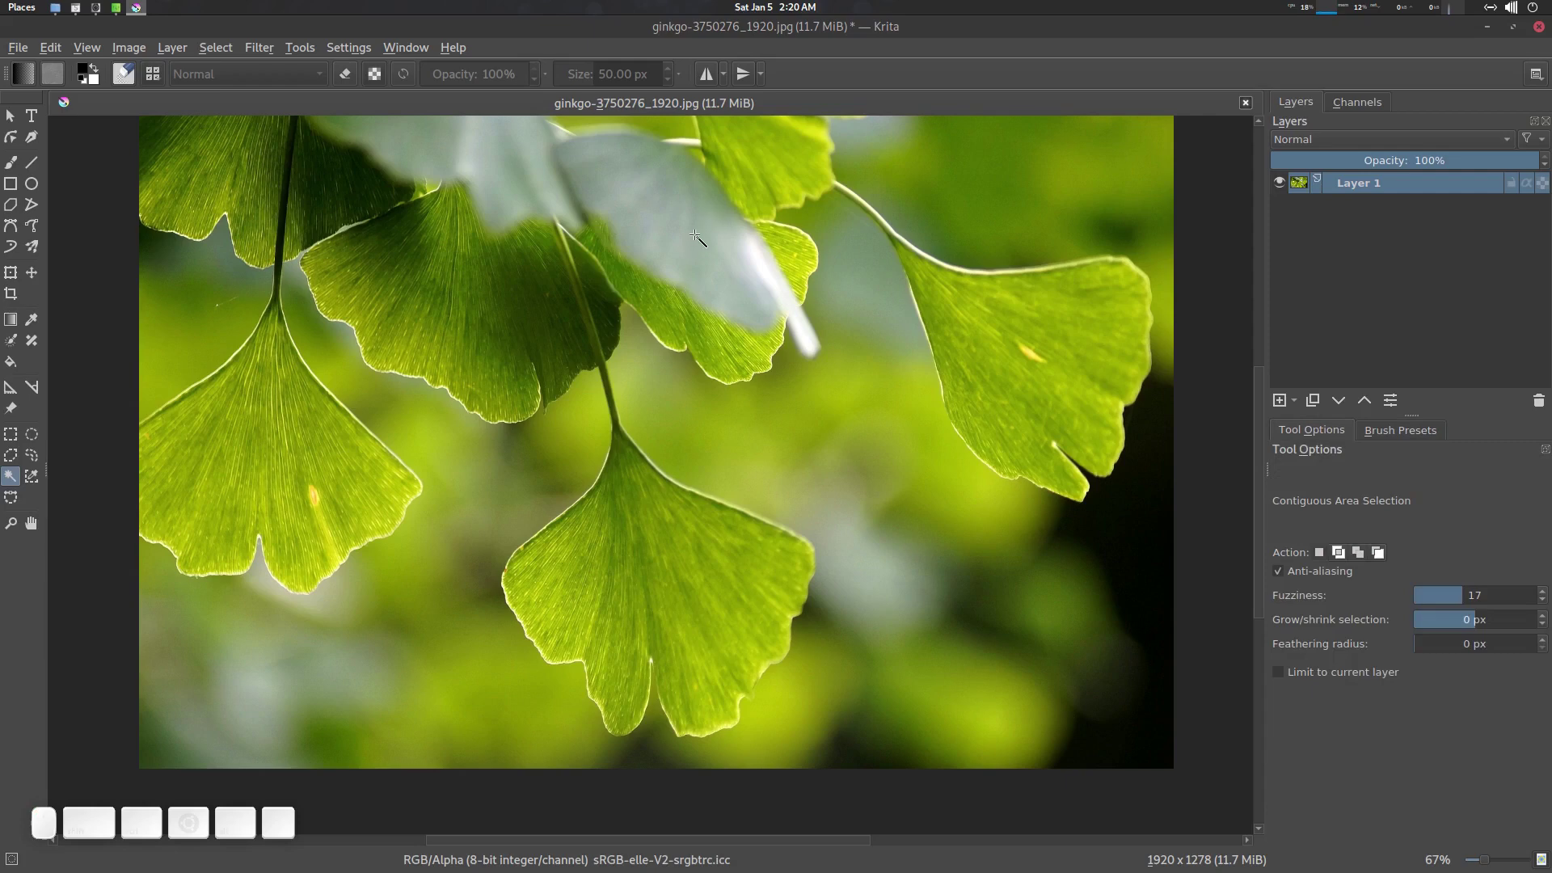
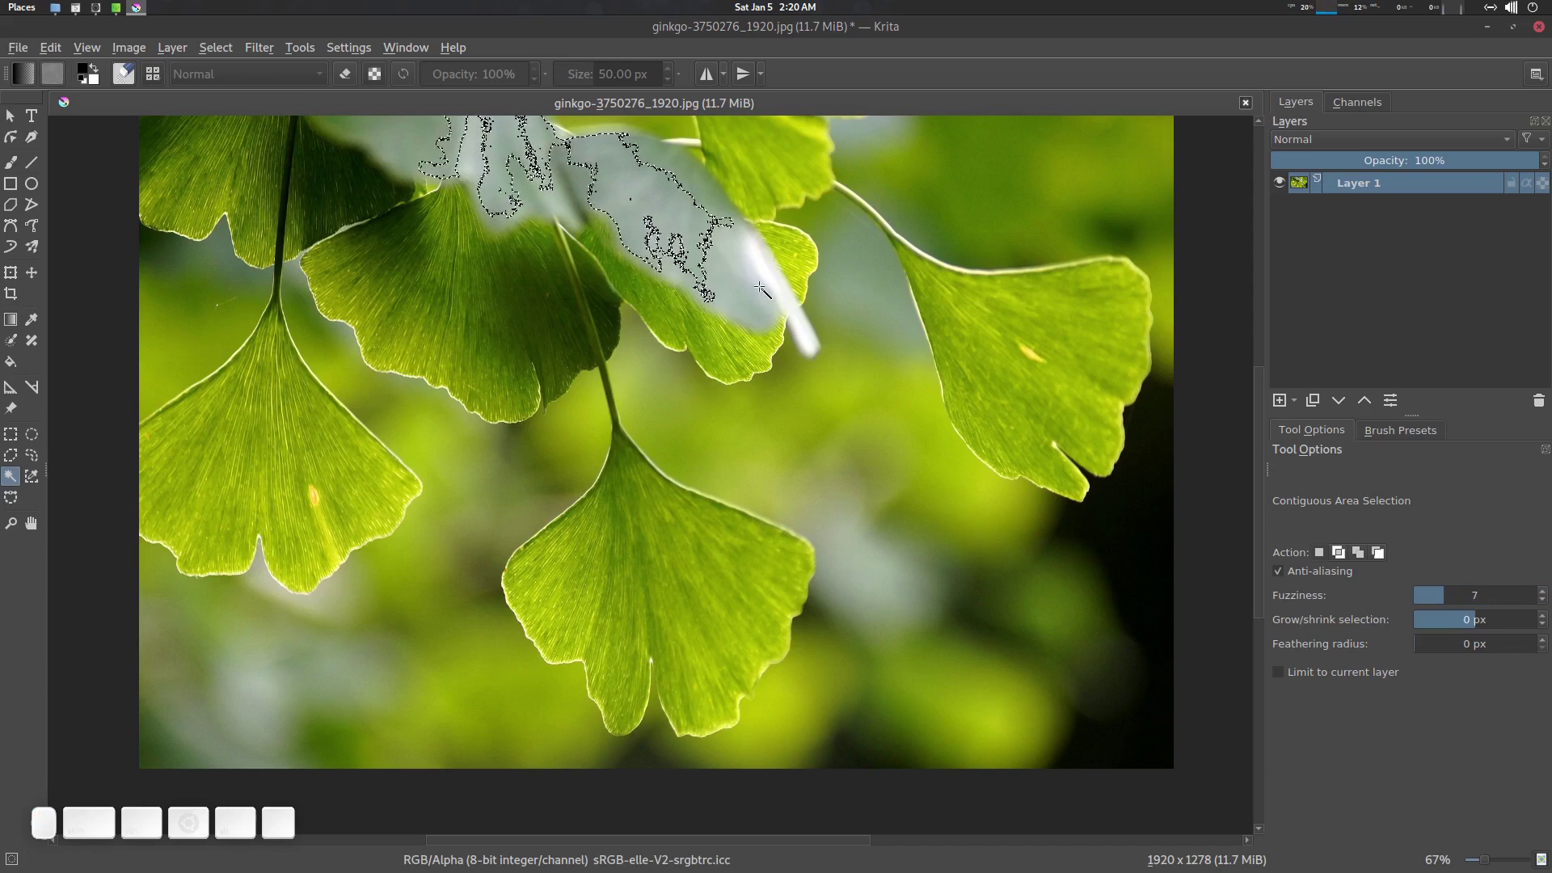
left_click(674, 204)
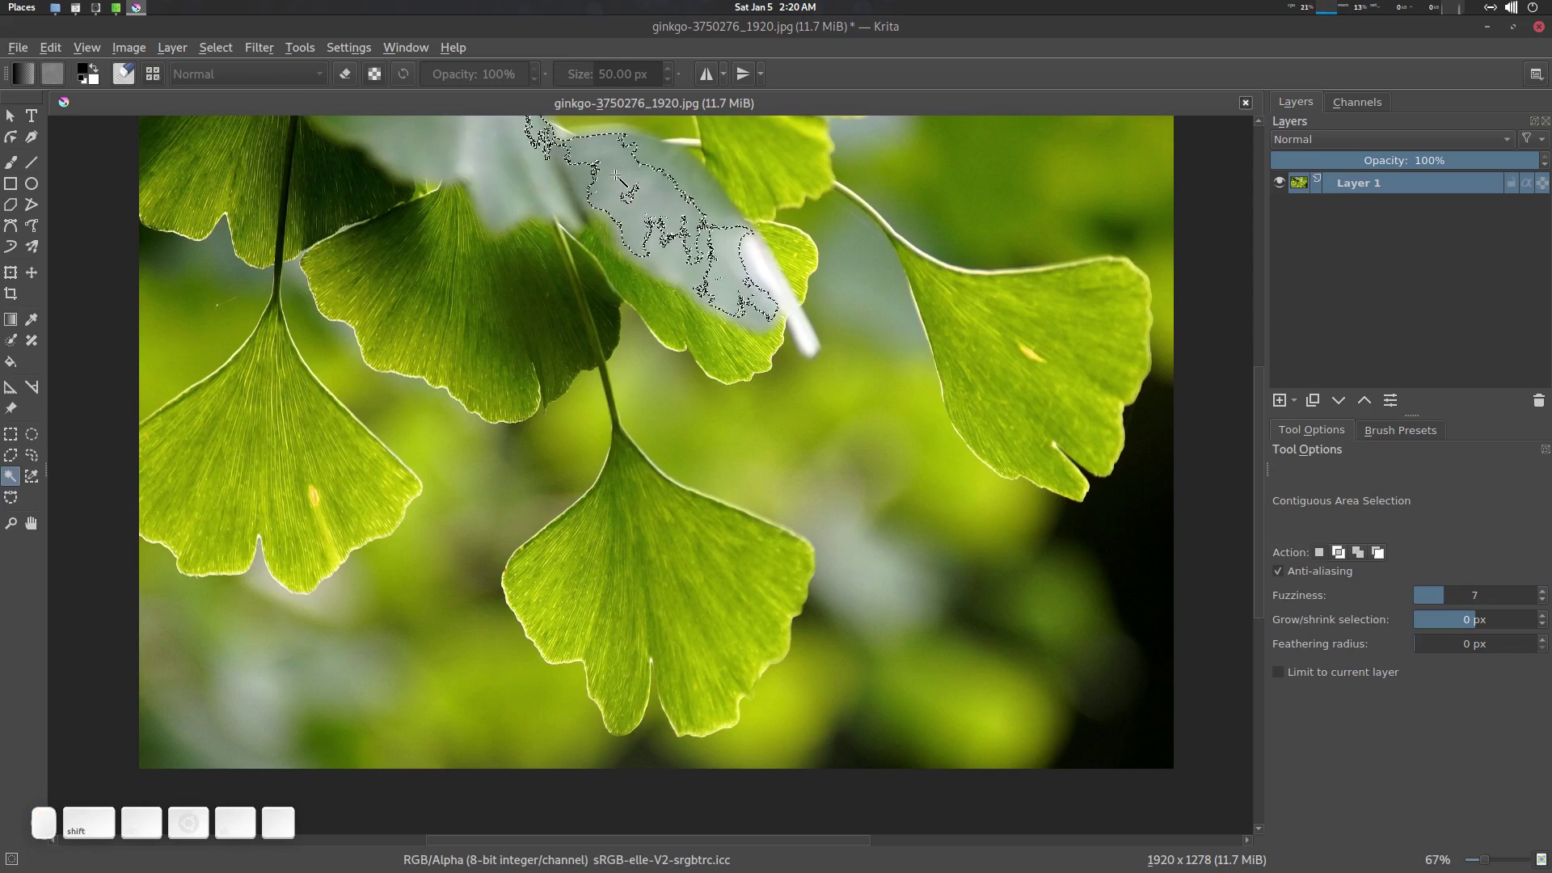
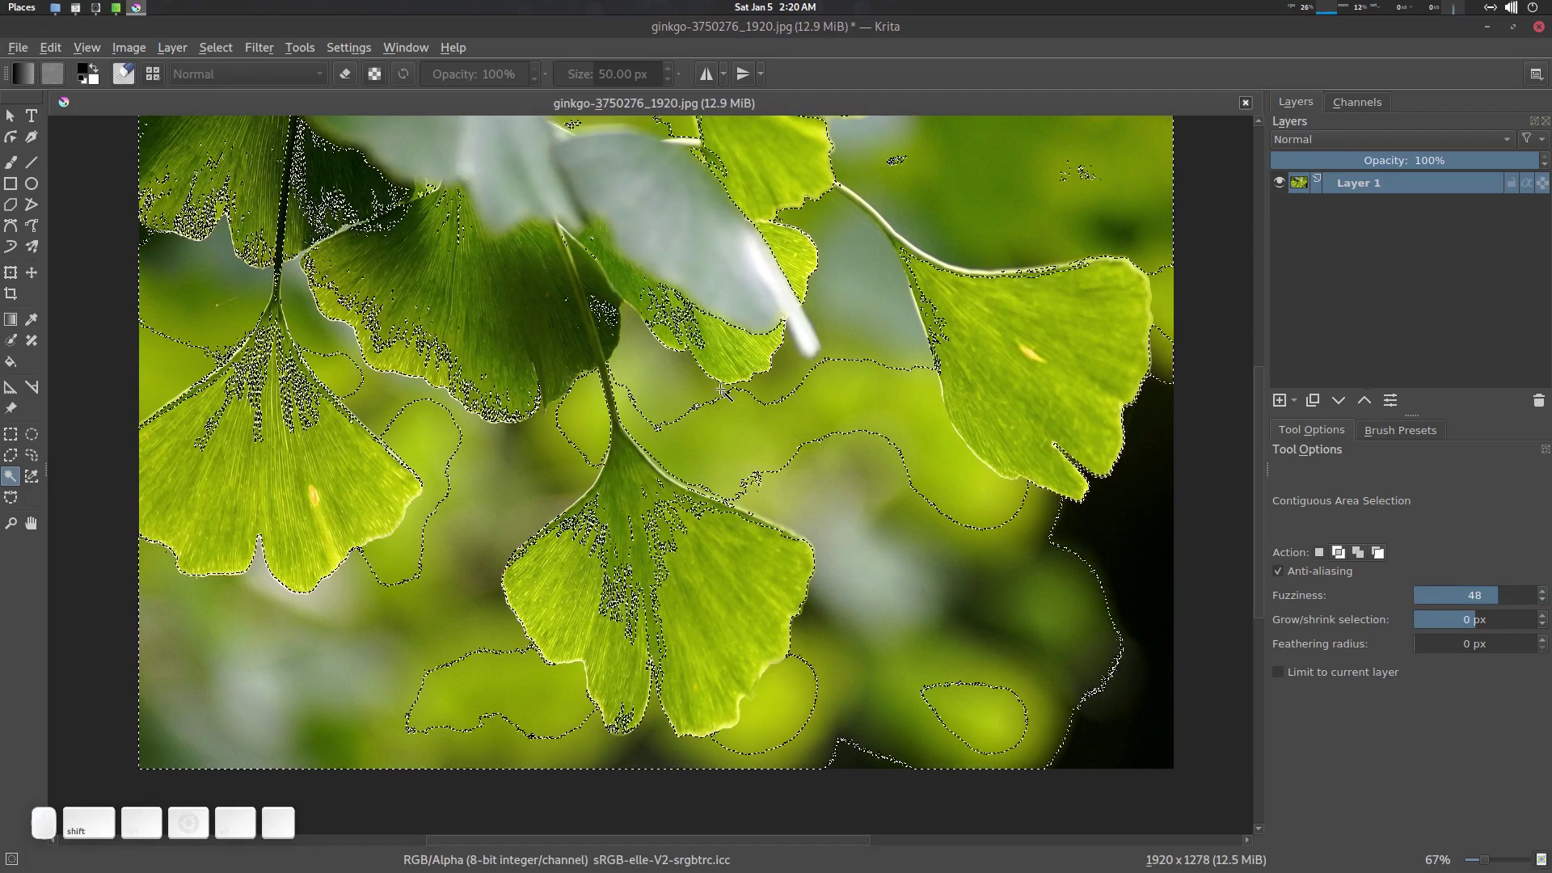
key("ctrl+shift+a")
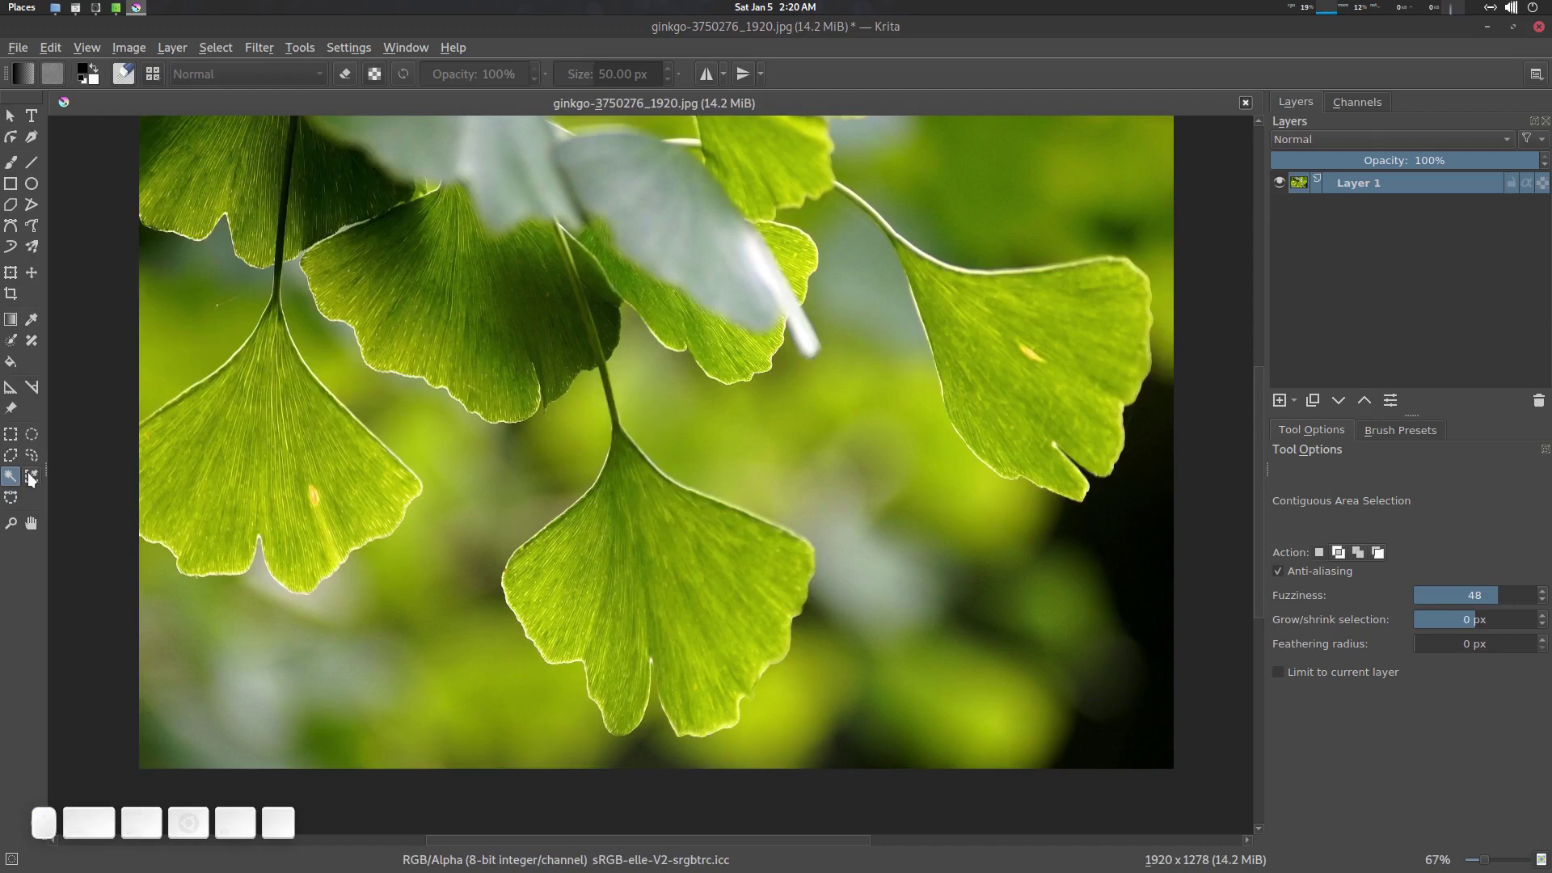
Step: Select similar greens across the photo with the Similar Color tool, then clear that selection
left_click(48, 482)
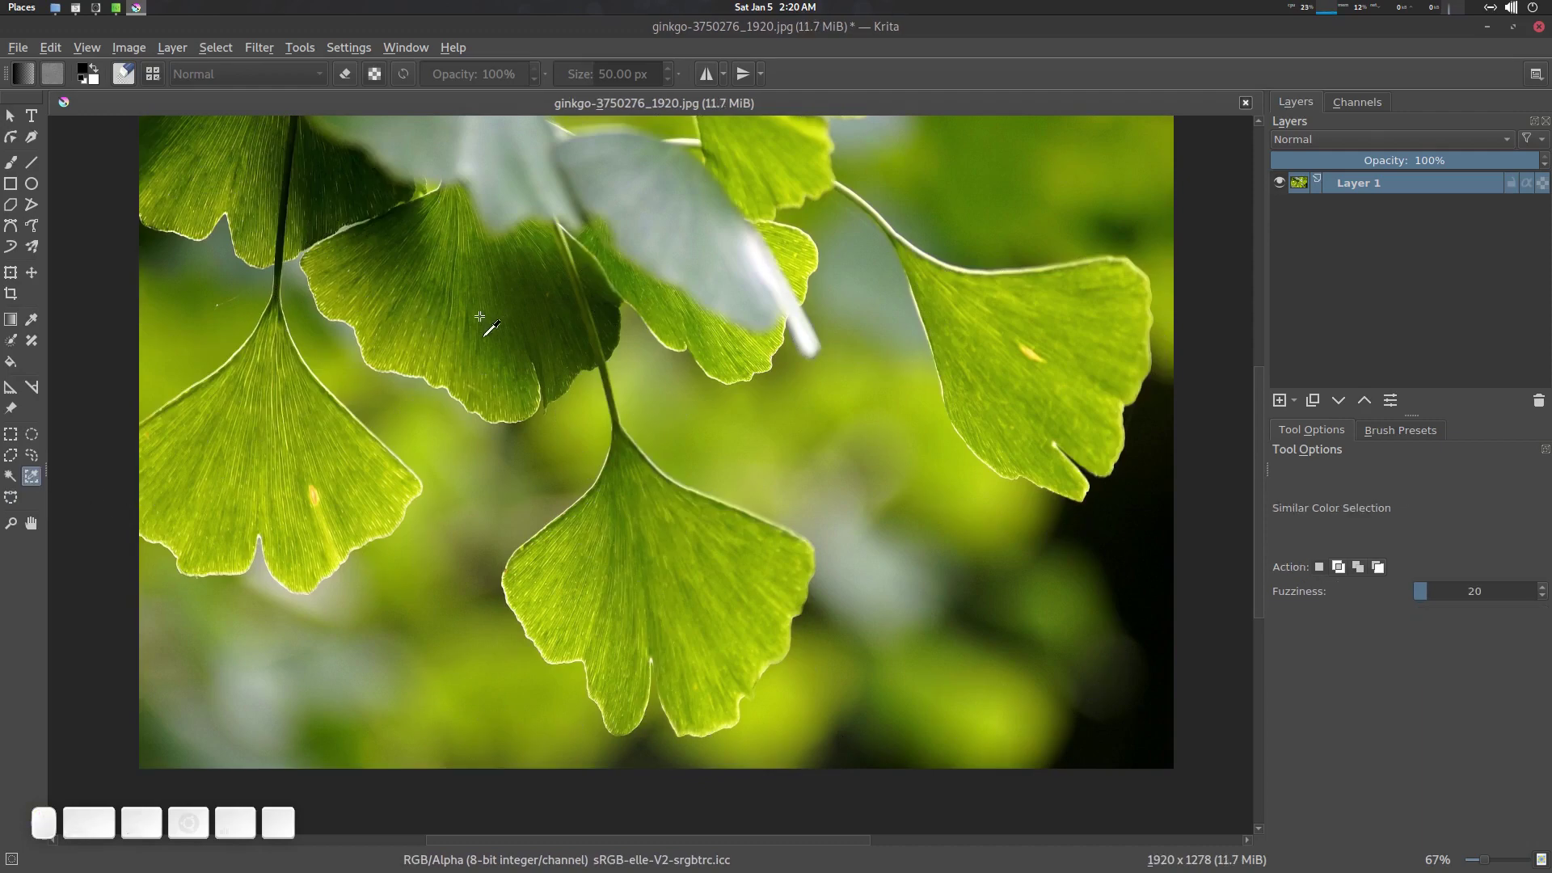
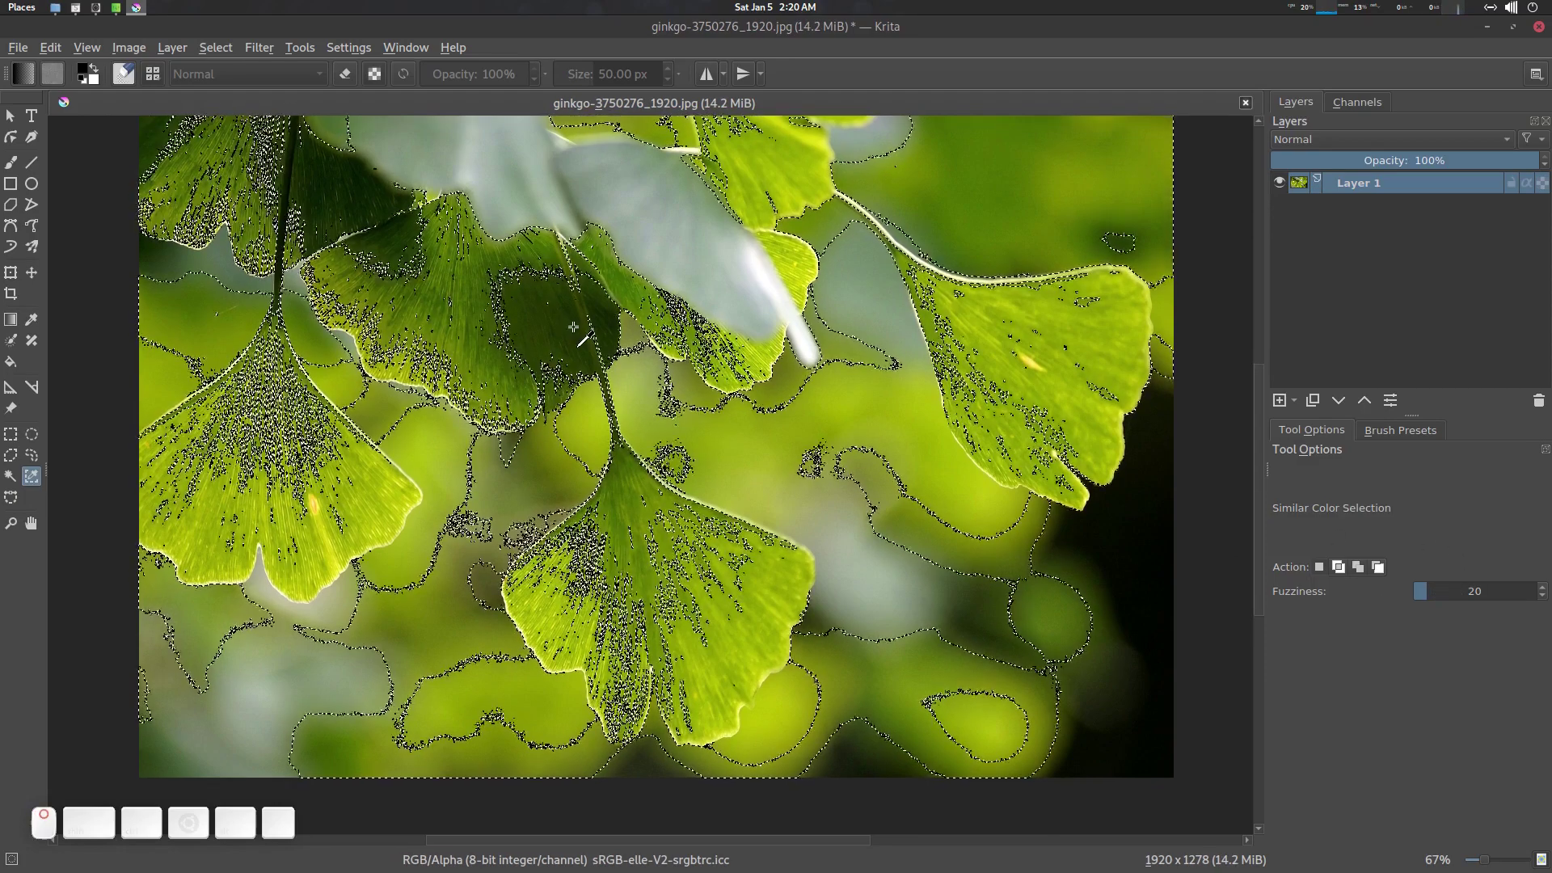
key("ctrl+shift+a")
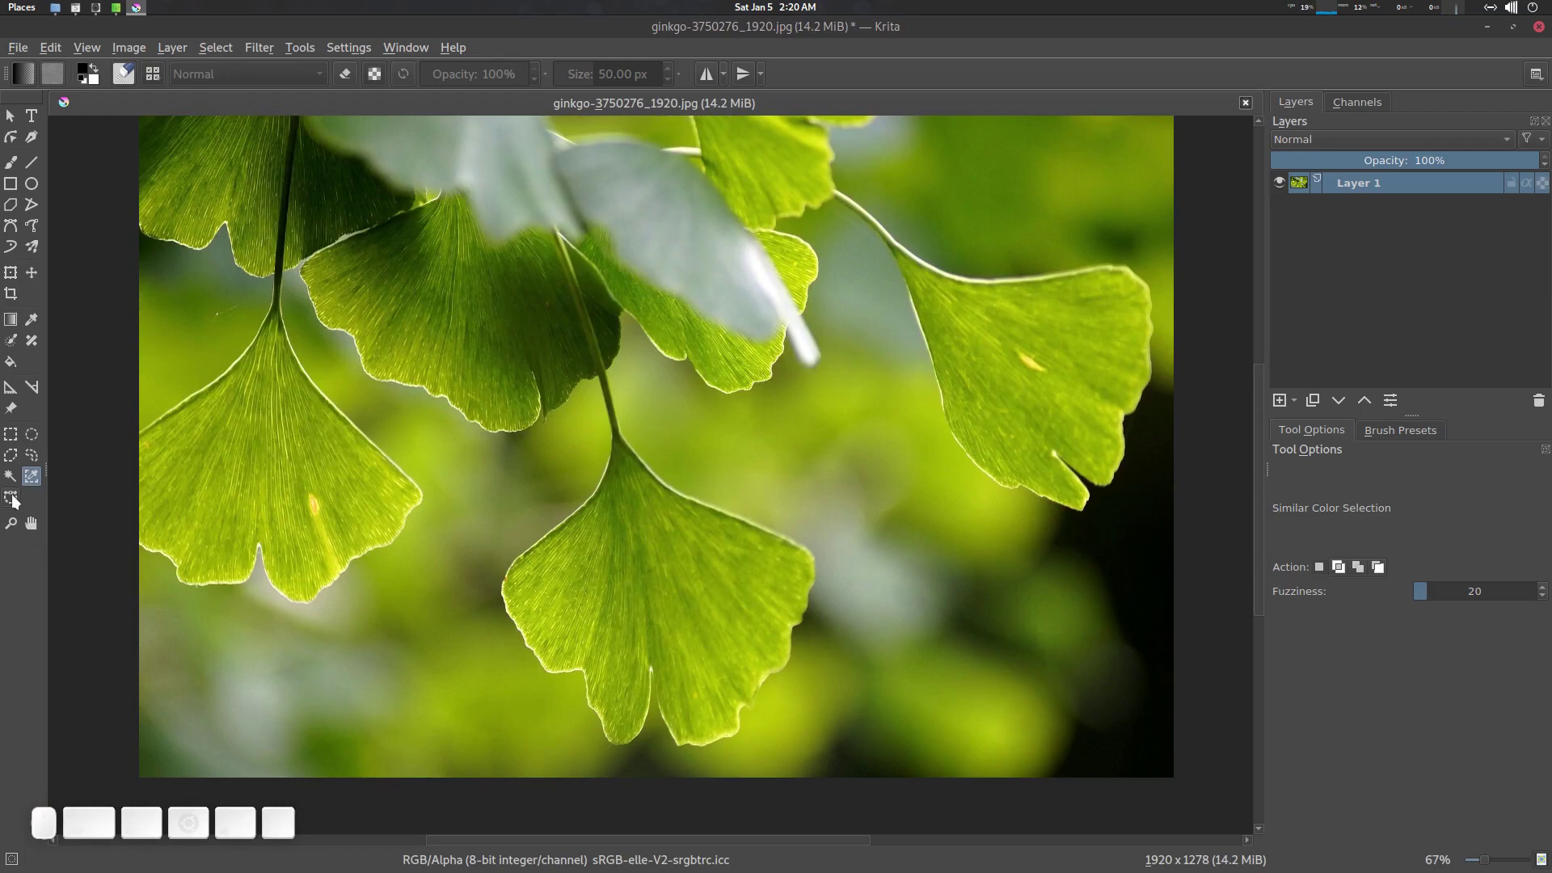
Step: Start a path selection along the leaf edge from its tip toward the stem, then abandon it
left_click(15, 499)
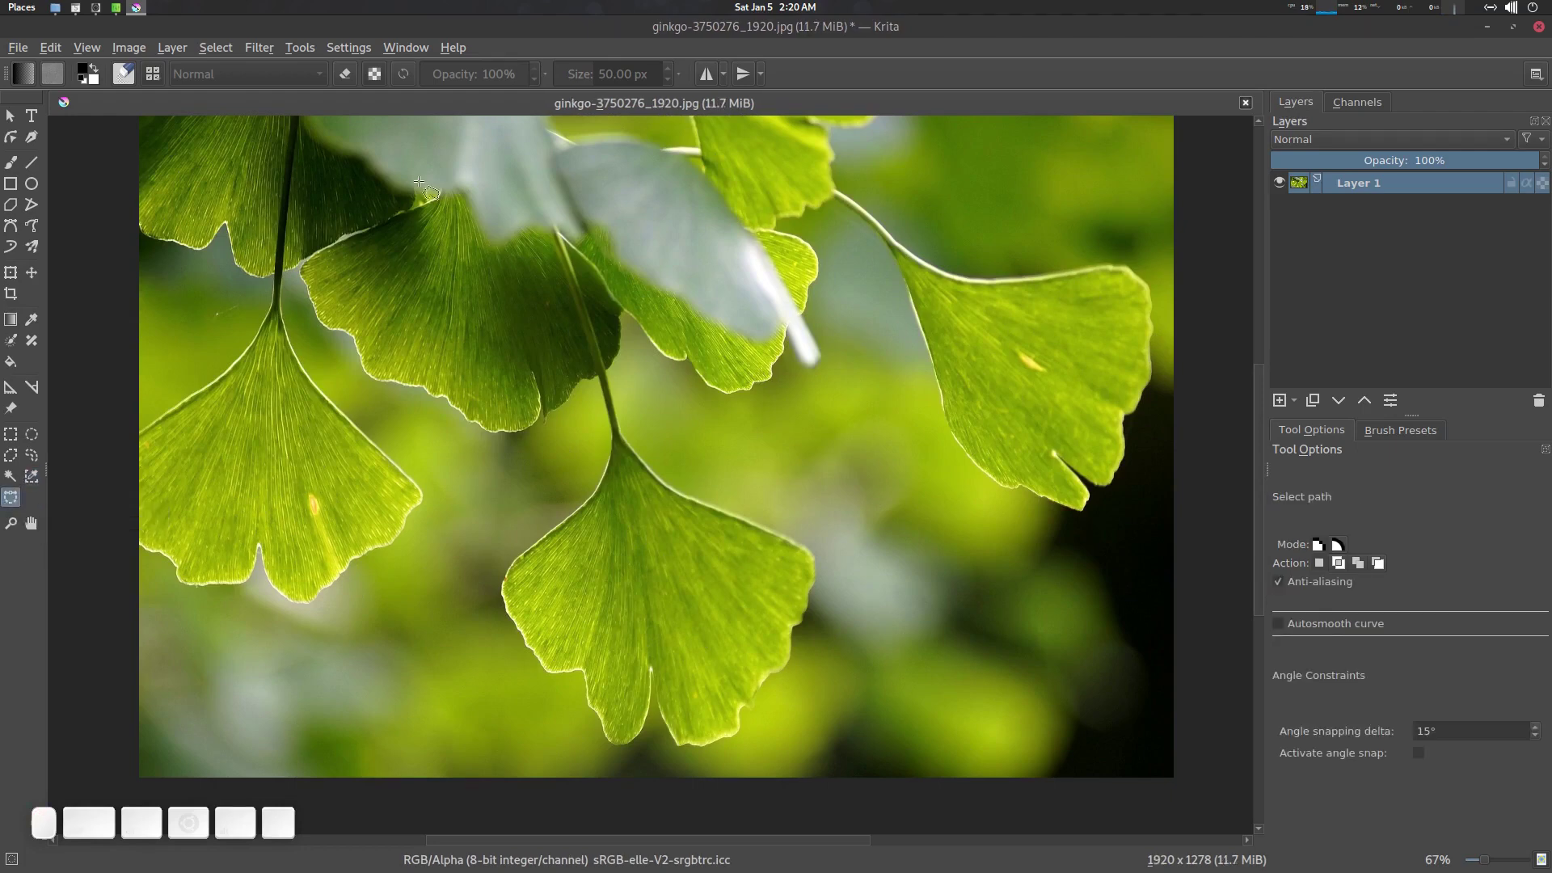
left_click(449, 183)
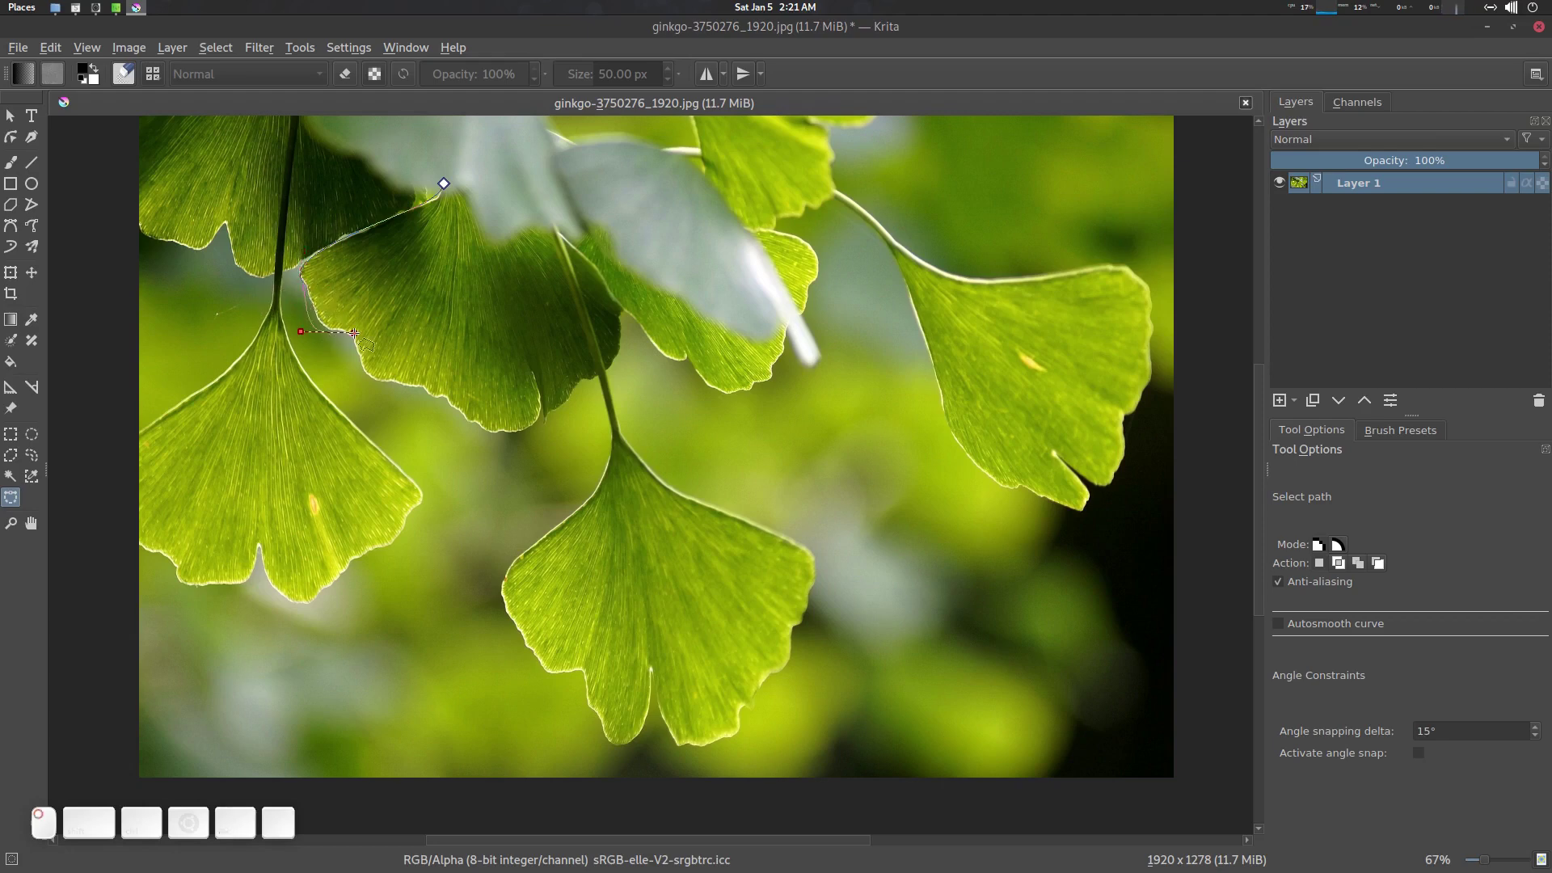
left_click(360, 375)
left_click(443, 426)
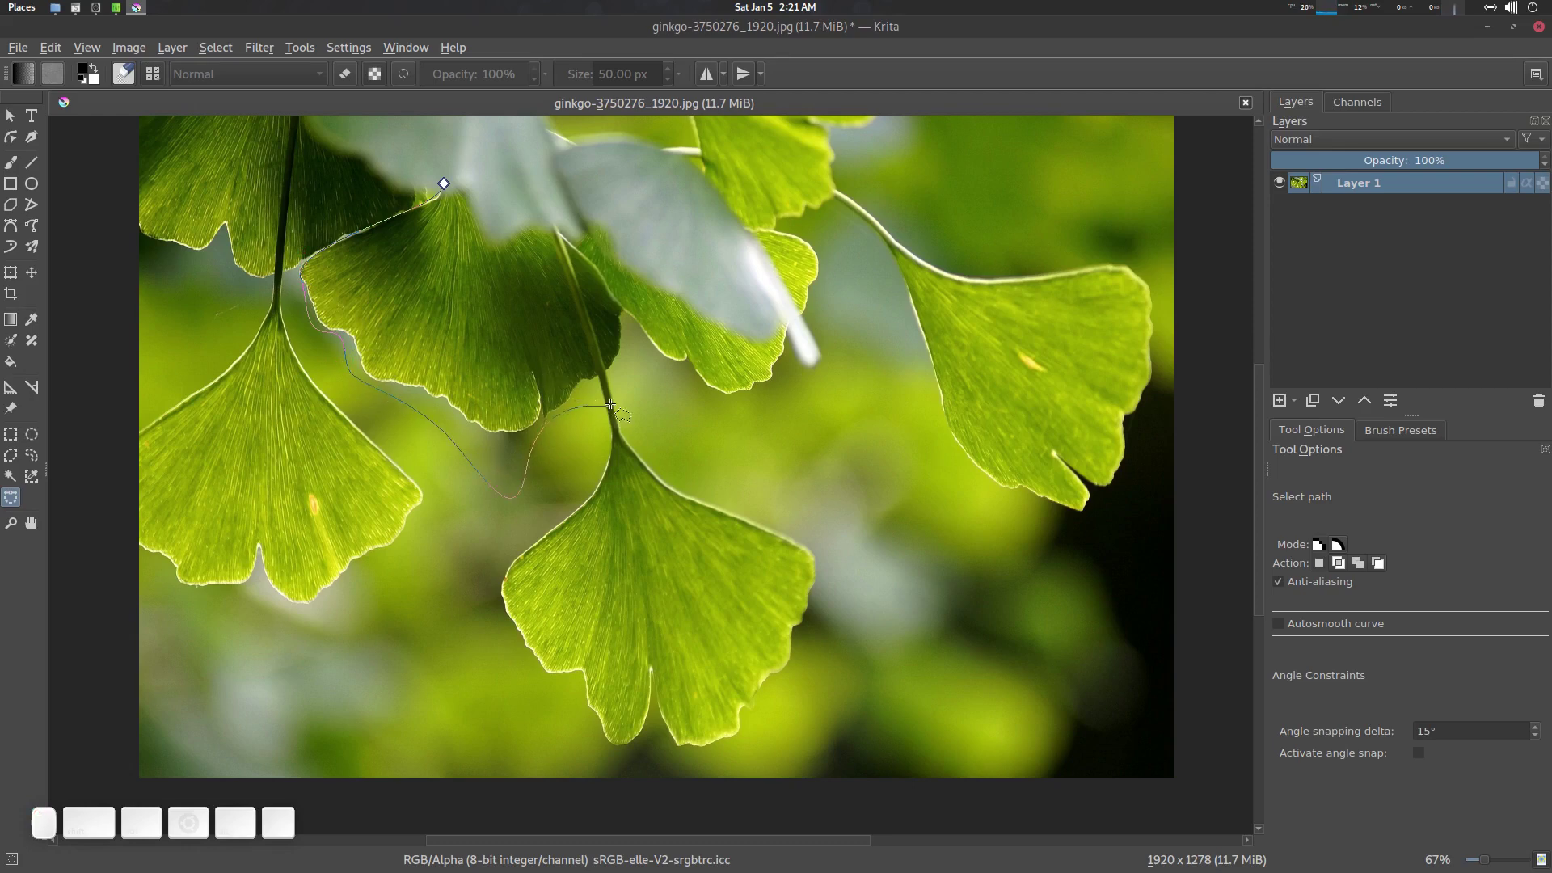
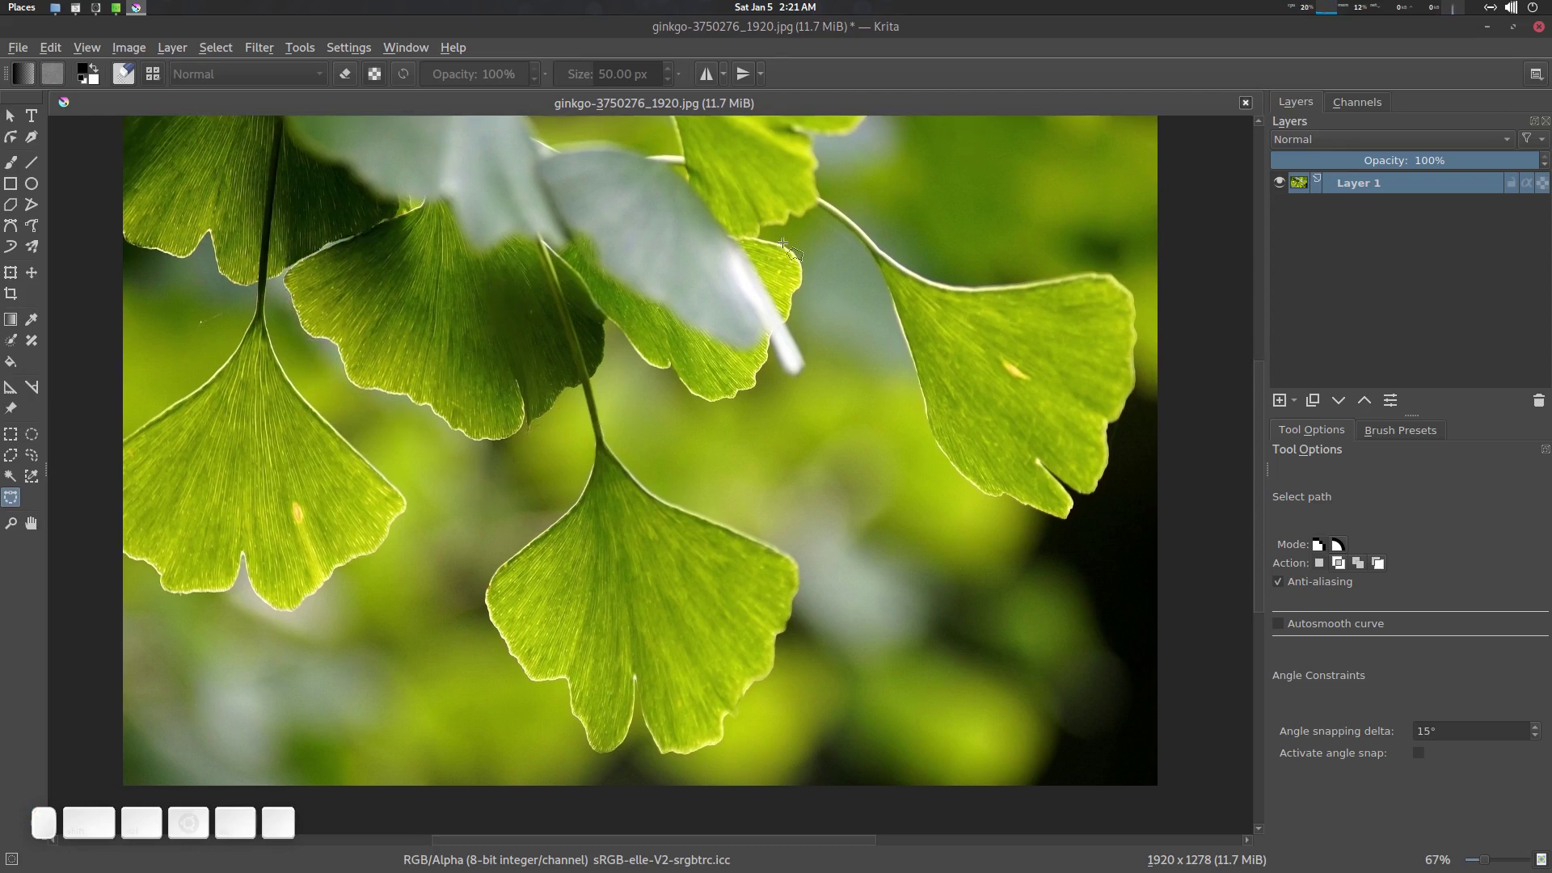
left_click(635, 242)
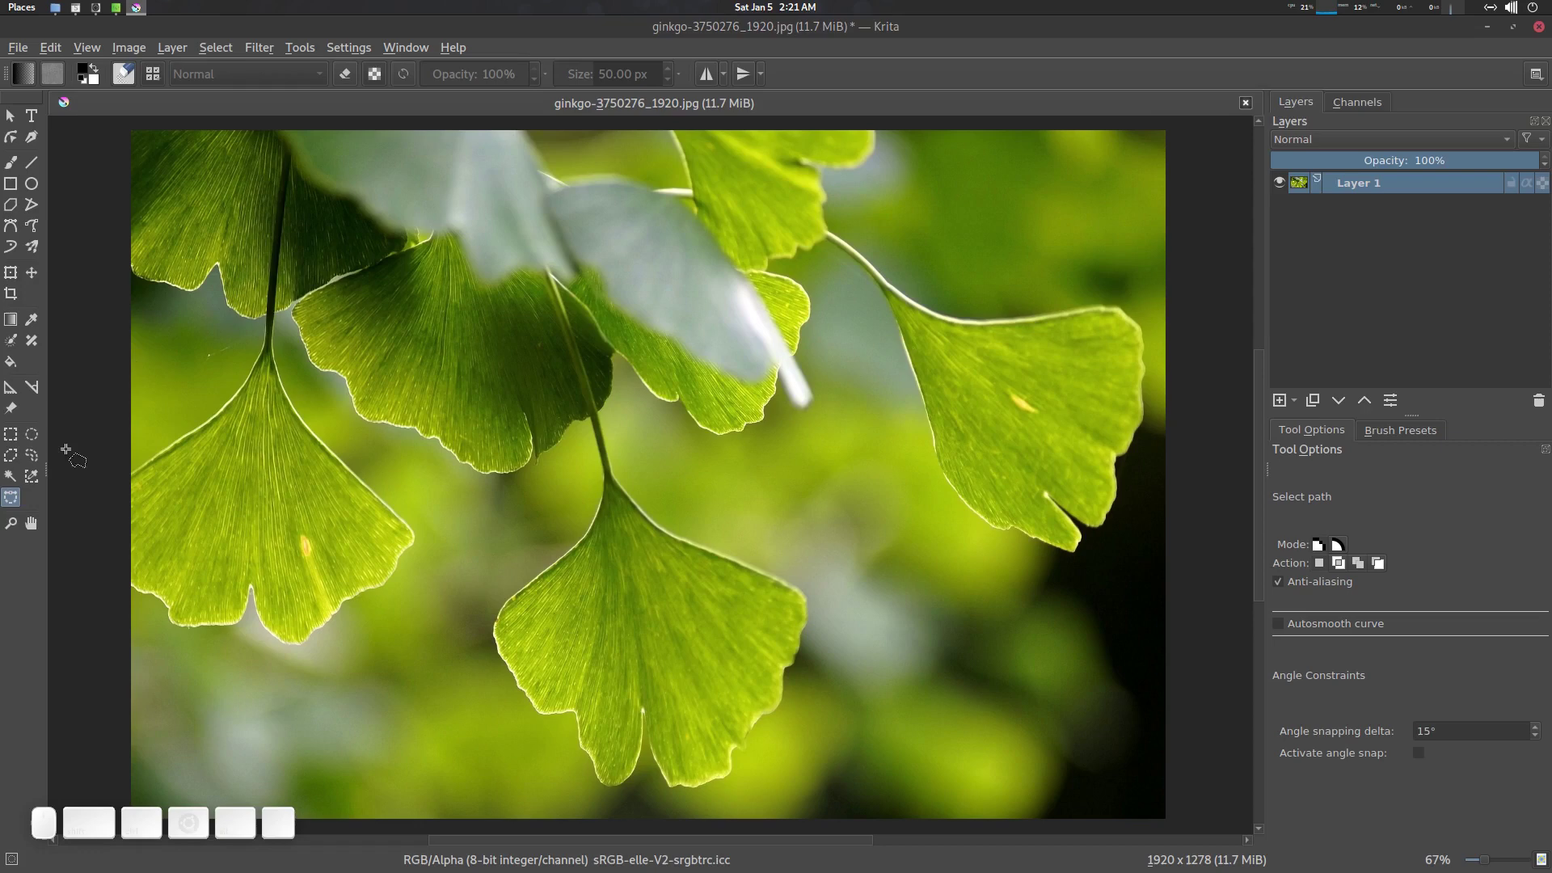
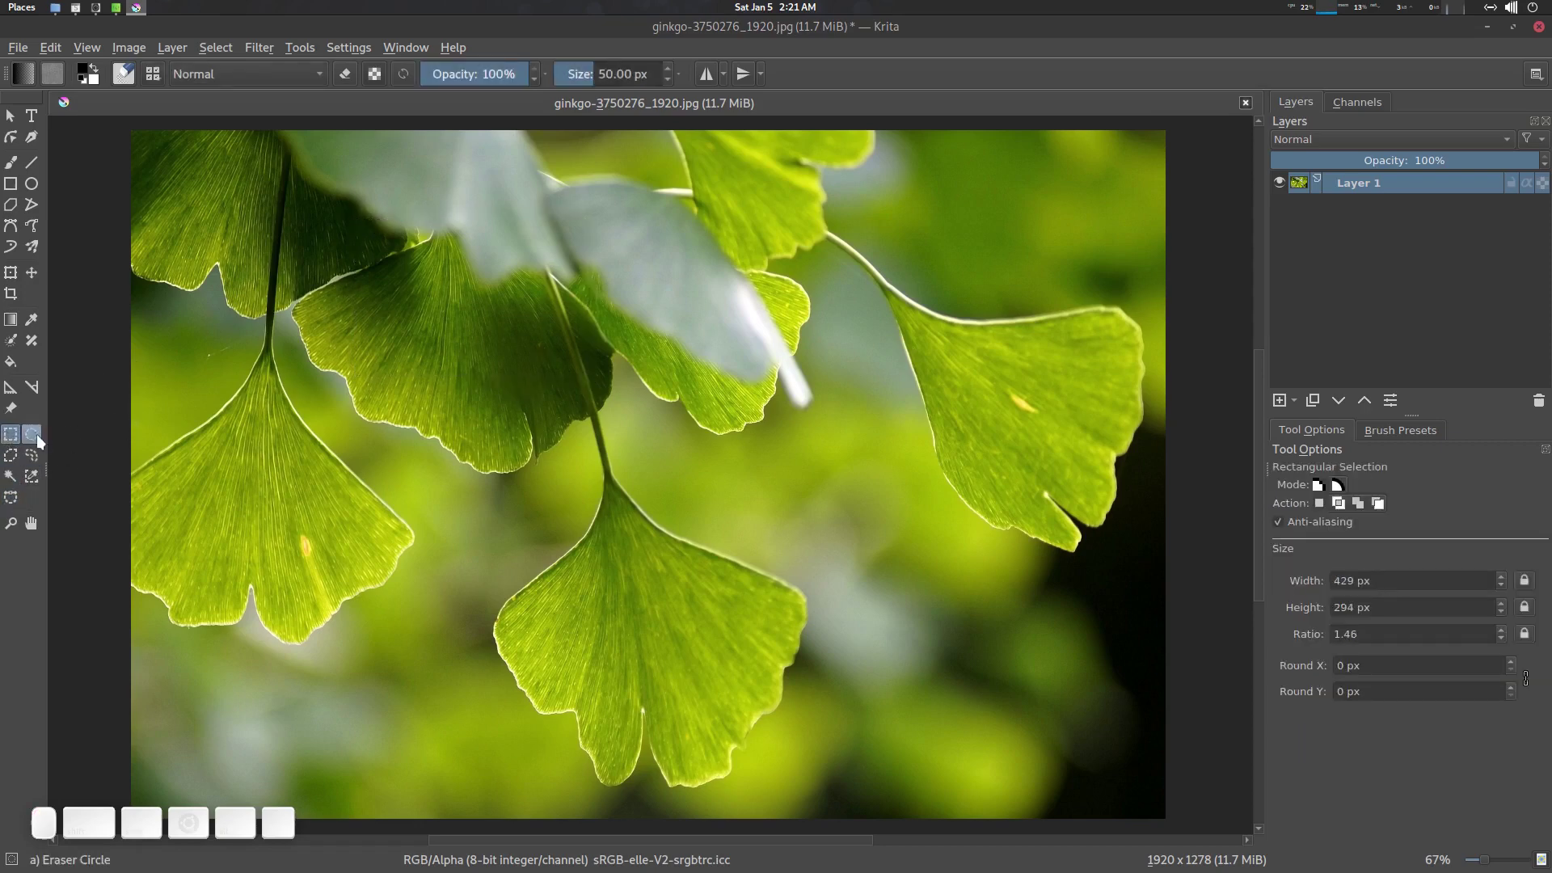
Step: Drag a trial elliptical selection over the photo and clear it again
left_click(39, 437)
left_click_drag(338, 331, 432, 410)
key("ctrl+shift+a")
left_click(460, 349)
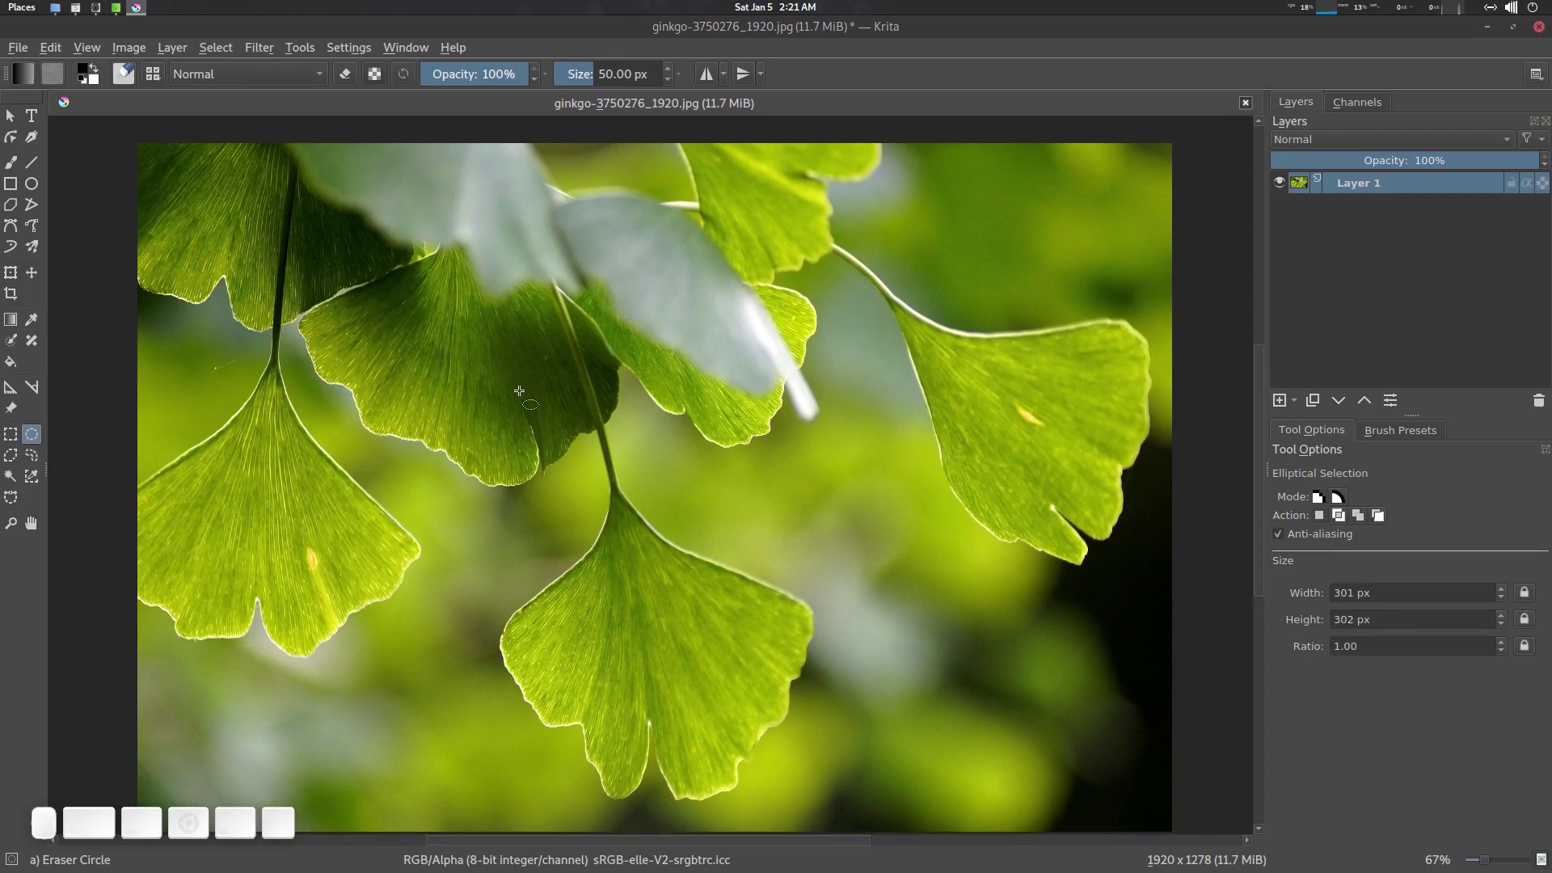
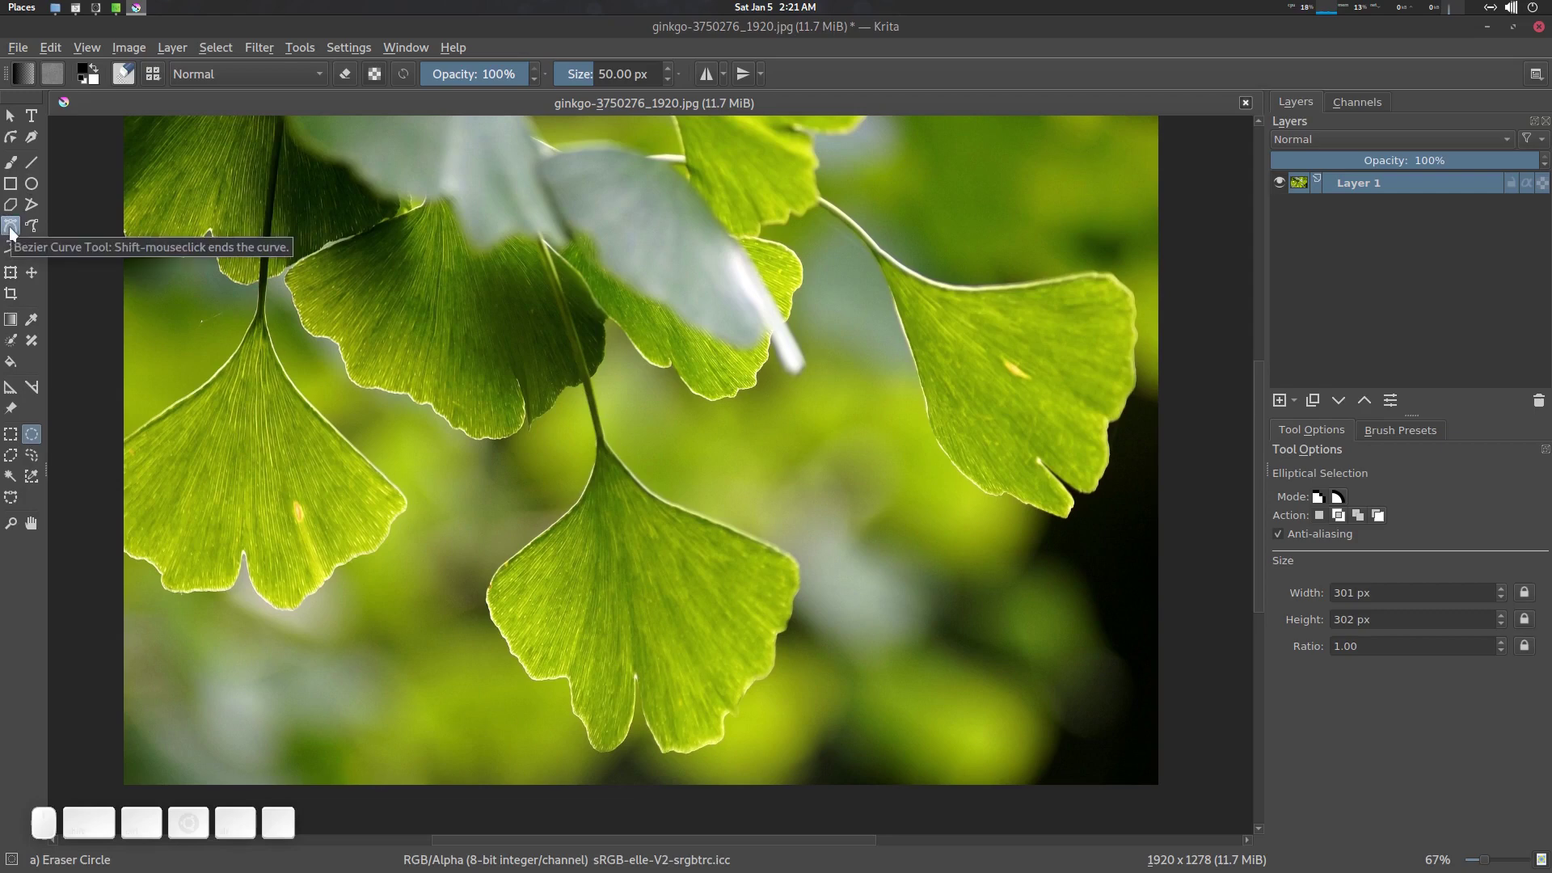
Step: Try a few Bezier curve points on the photo and add a new layer above it
left_click(18, 226)
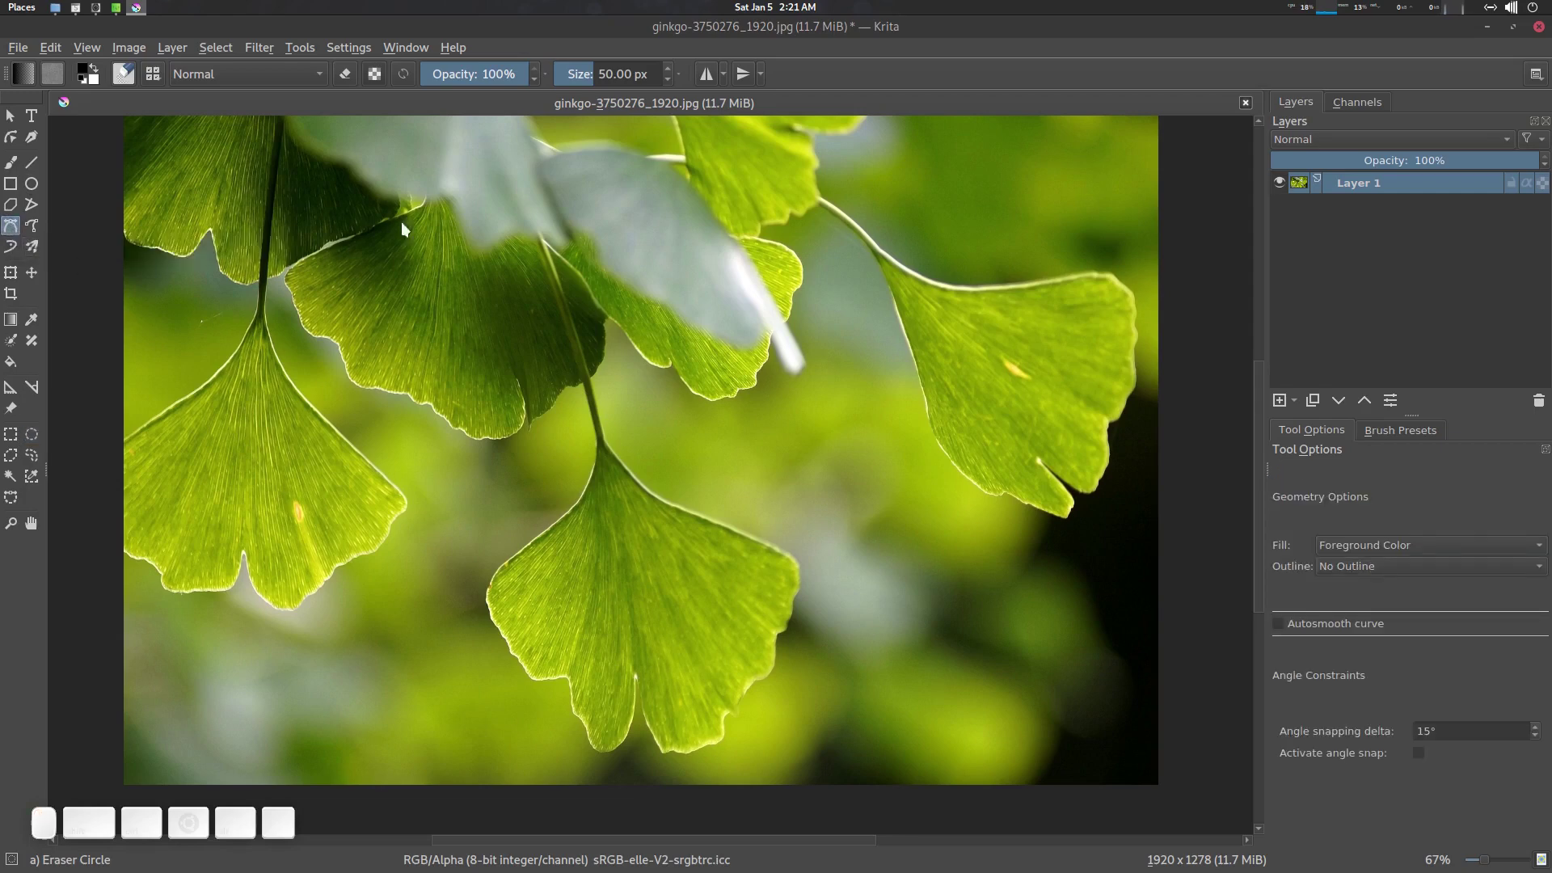
left_click(434, 250)
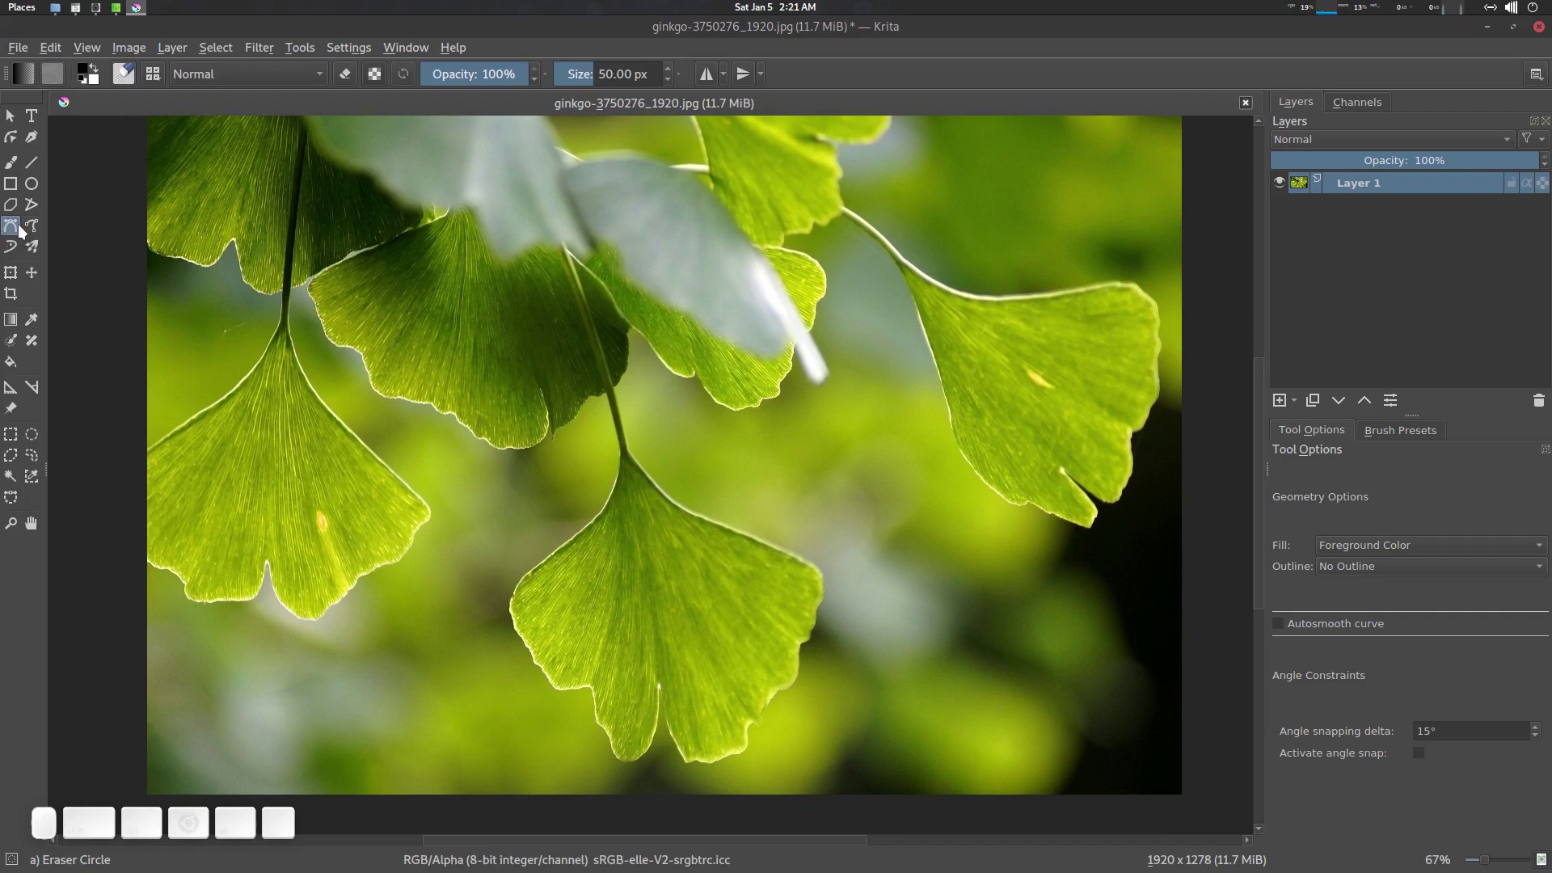
left_click(531, 308)
left_click(531, 298)
left_click(490, 327)
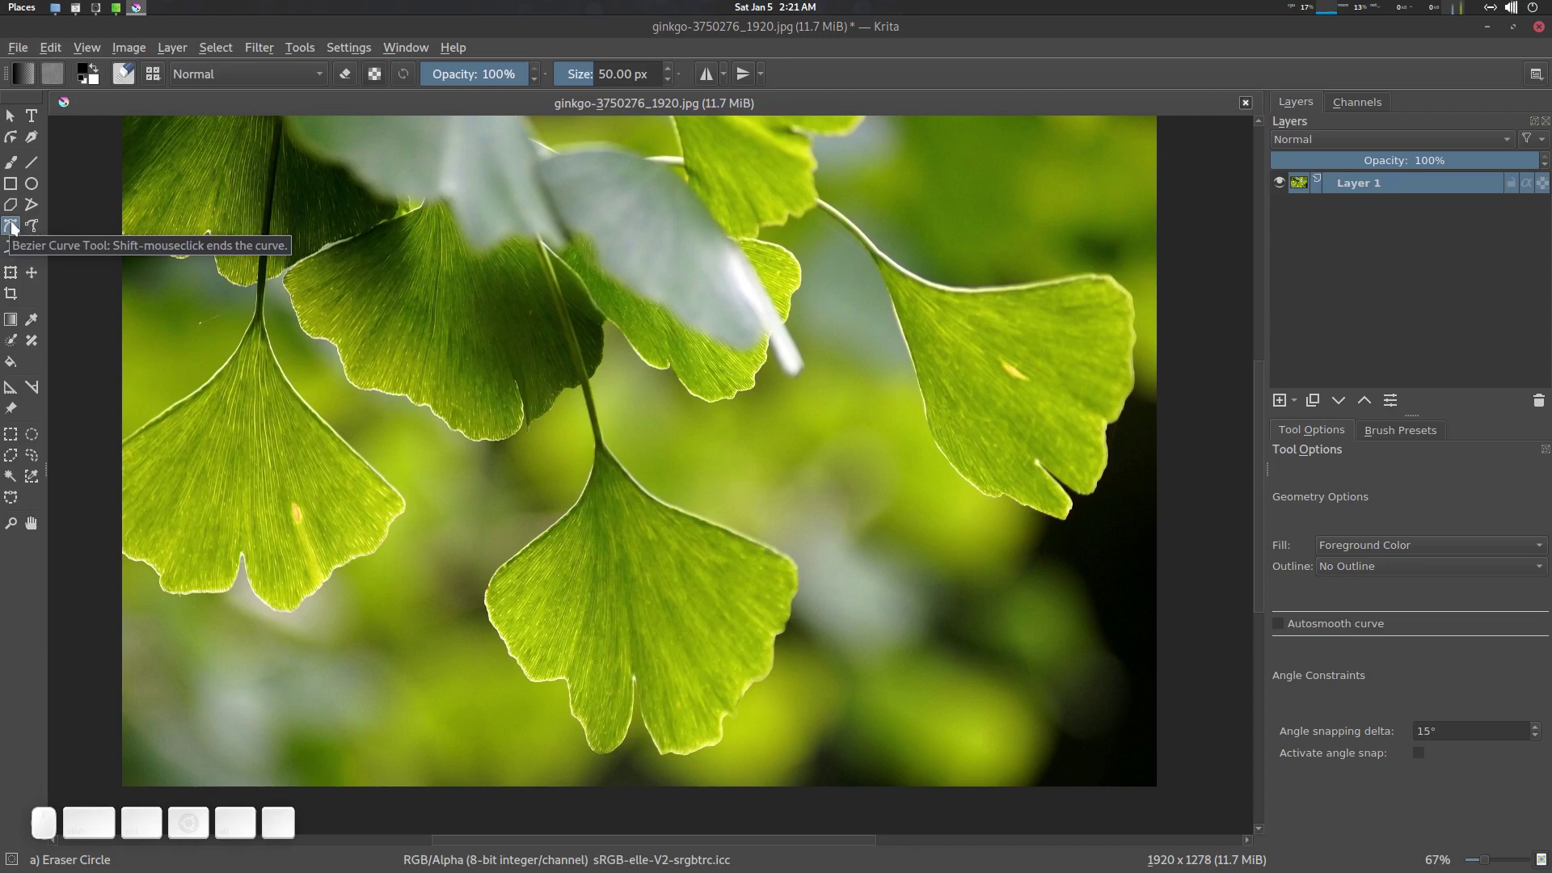
left_click(890, 380)
key("ctrl+alt+p")
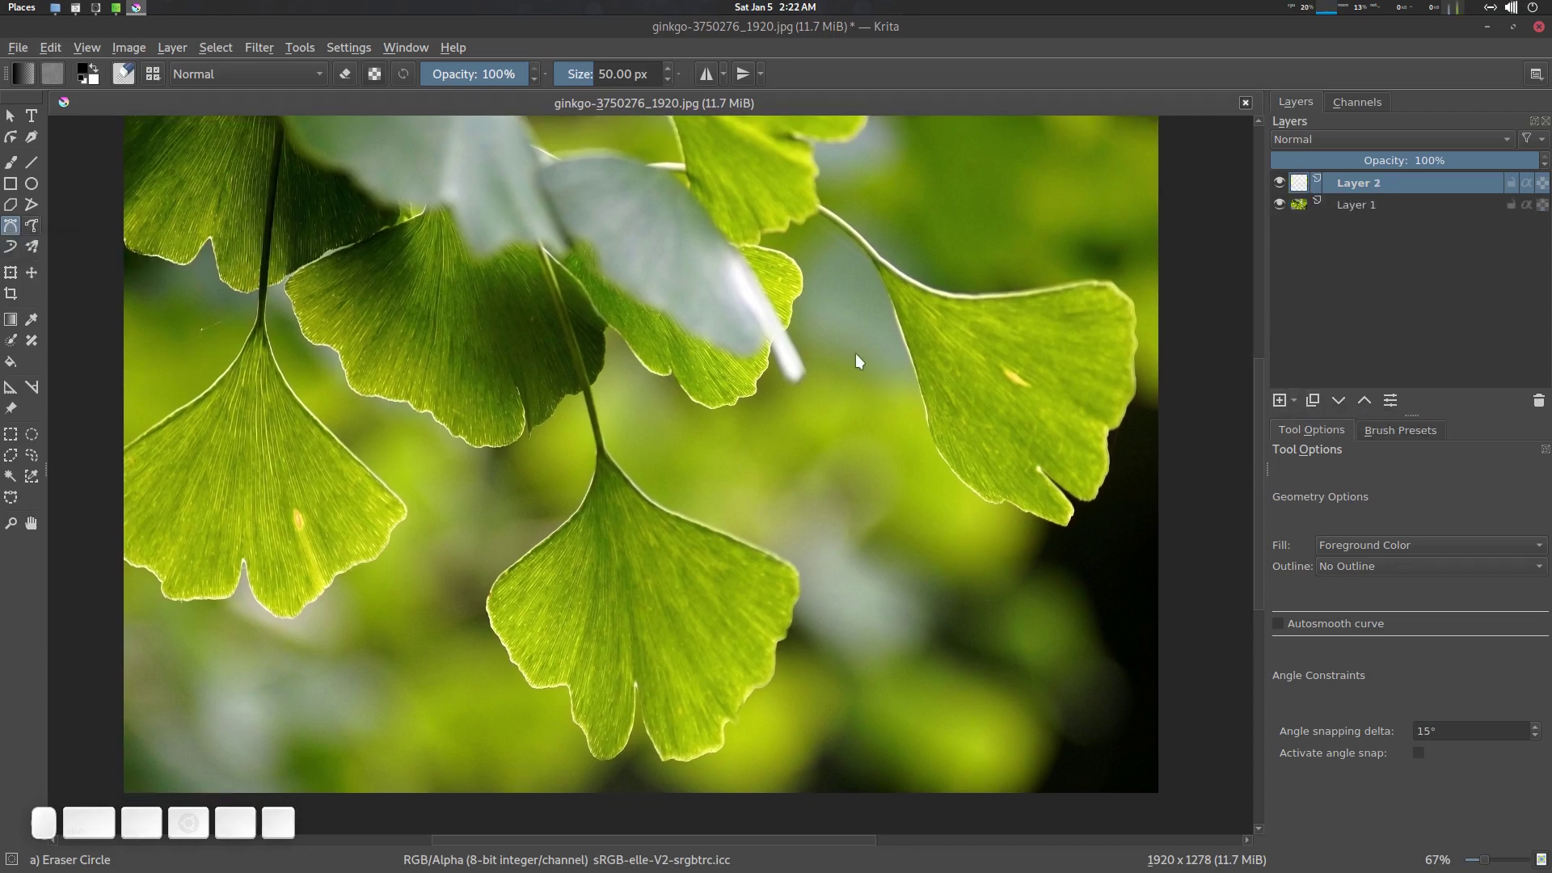
key("ctrl+z")
left_click(1302, 406)
left_click(1336, 429)
left_click(766, 259)
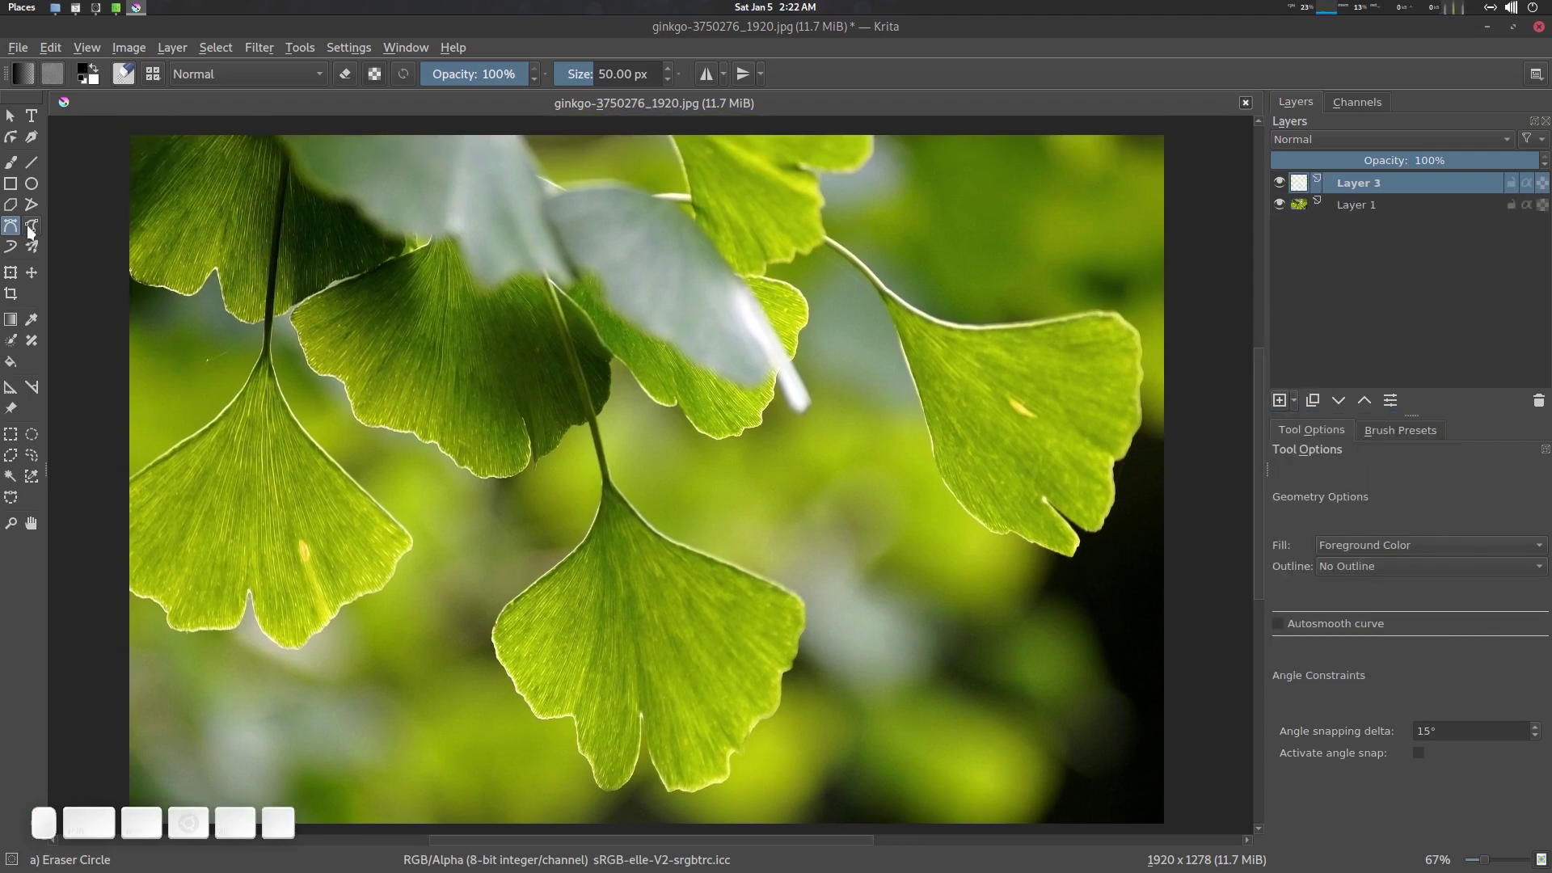
Step: Draw a black filled test Bezier shape with a bent edge, then undo it
left_click(11, 228)
left_click(538, 281)
left_click(587, 412)
left_click_drag(591, 519, 526, 299)
left_click(541, 286)
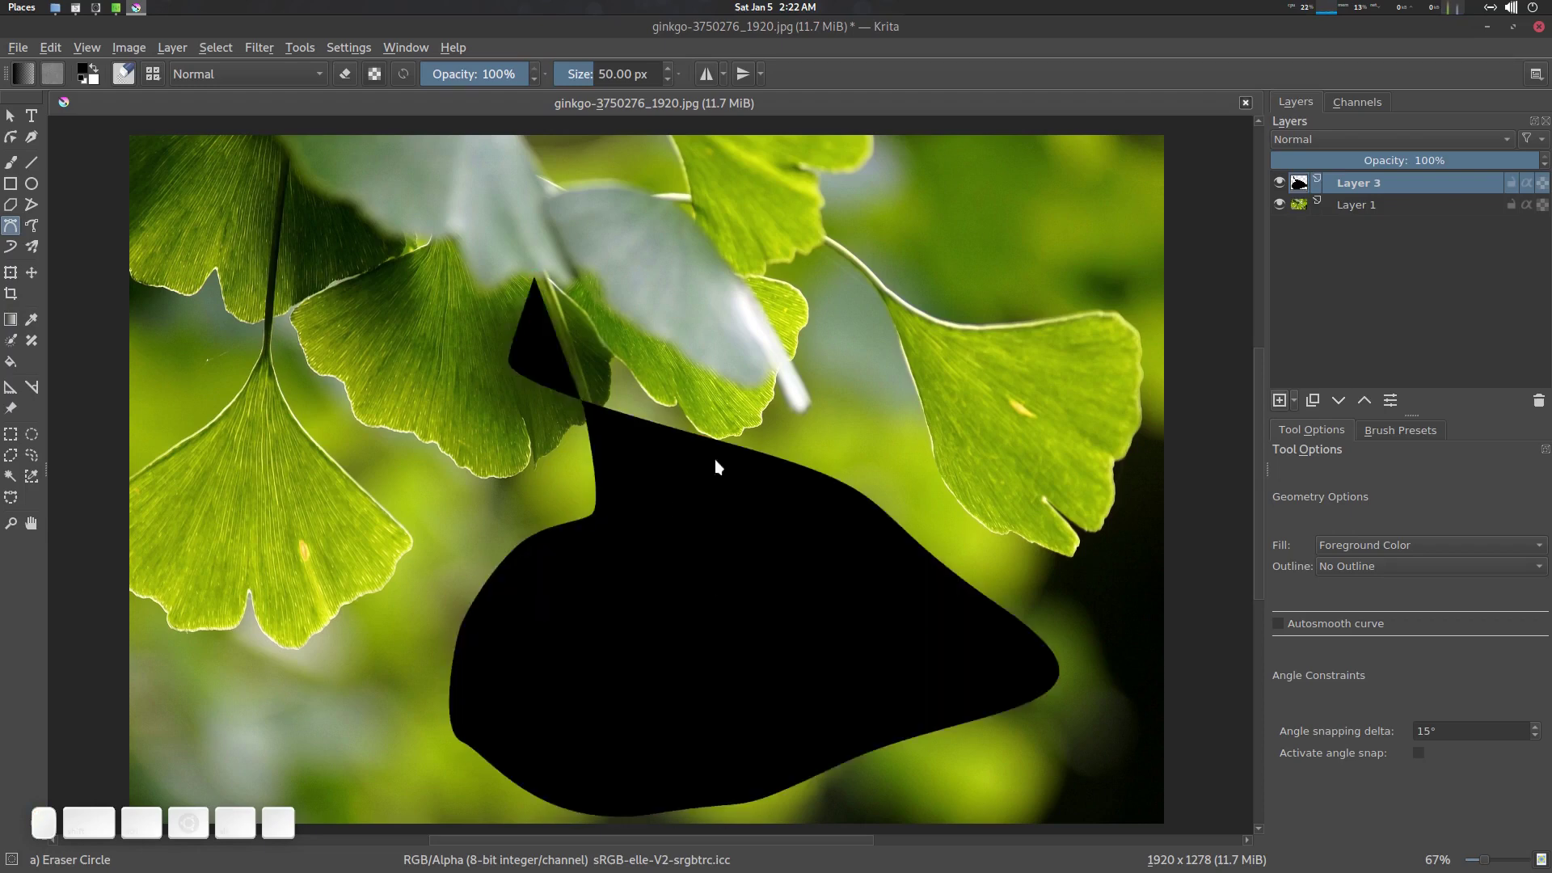
middle_click(640, 460)
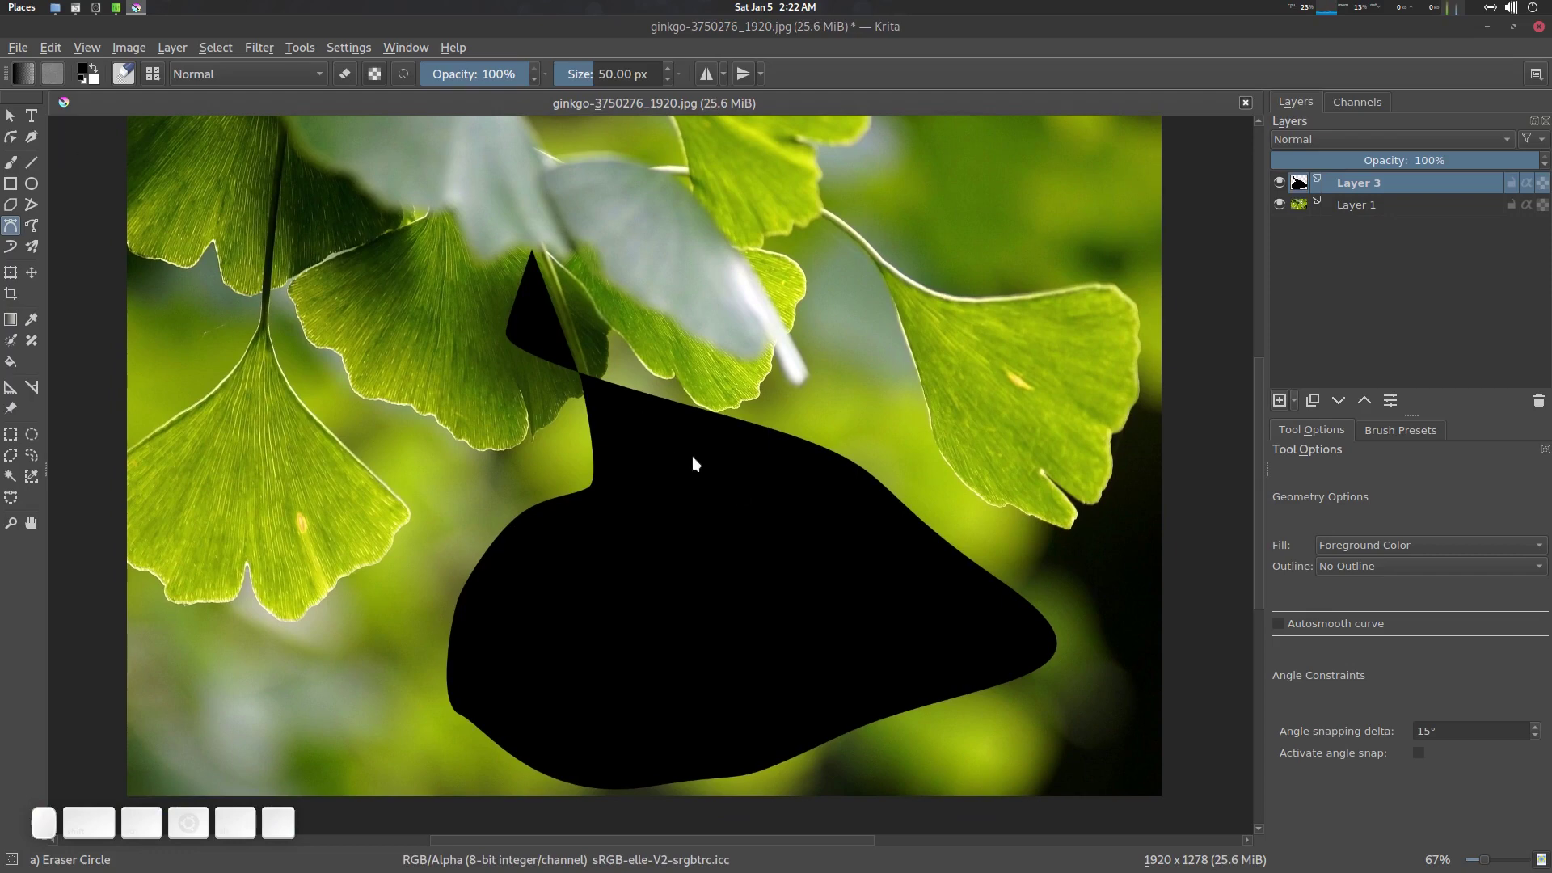
middle_click(631, 405)
key("ctrl+z")
left_click(621, 334)
Step: Delete the trial layer and set up group Layer 4 with an empty Layer 6 above the photo
left_click(1387, 185)
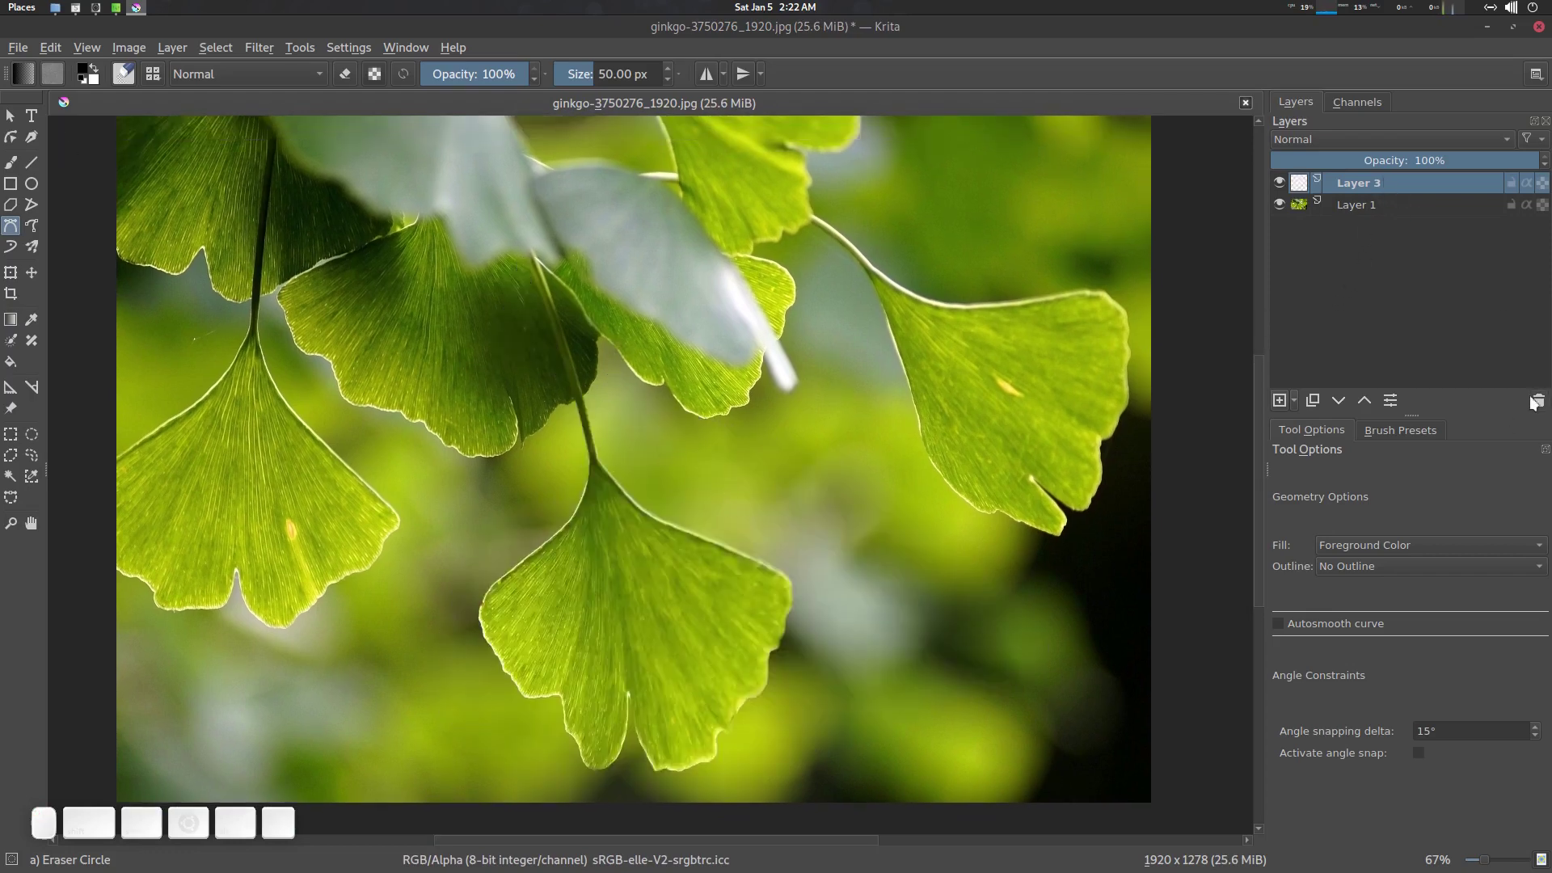
left_click(1541, 403)
left_click(911, 413)
left_click(1380, 190)
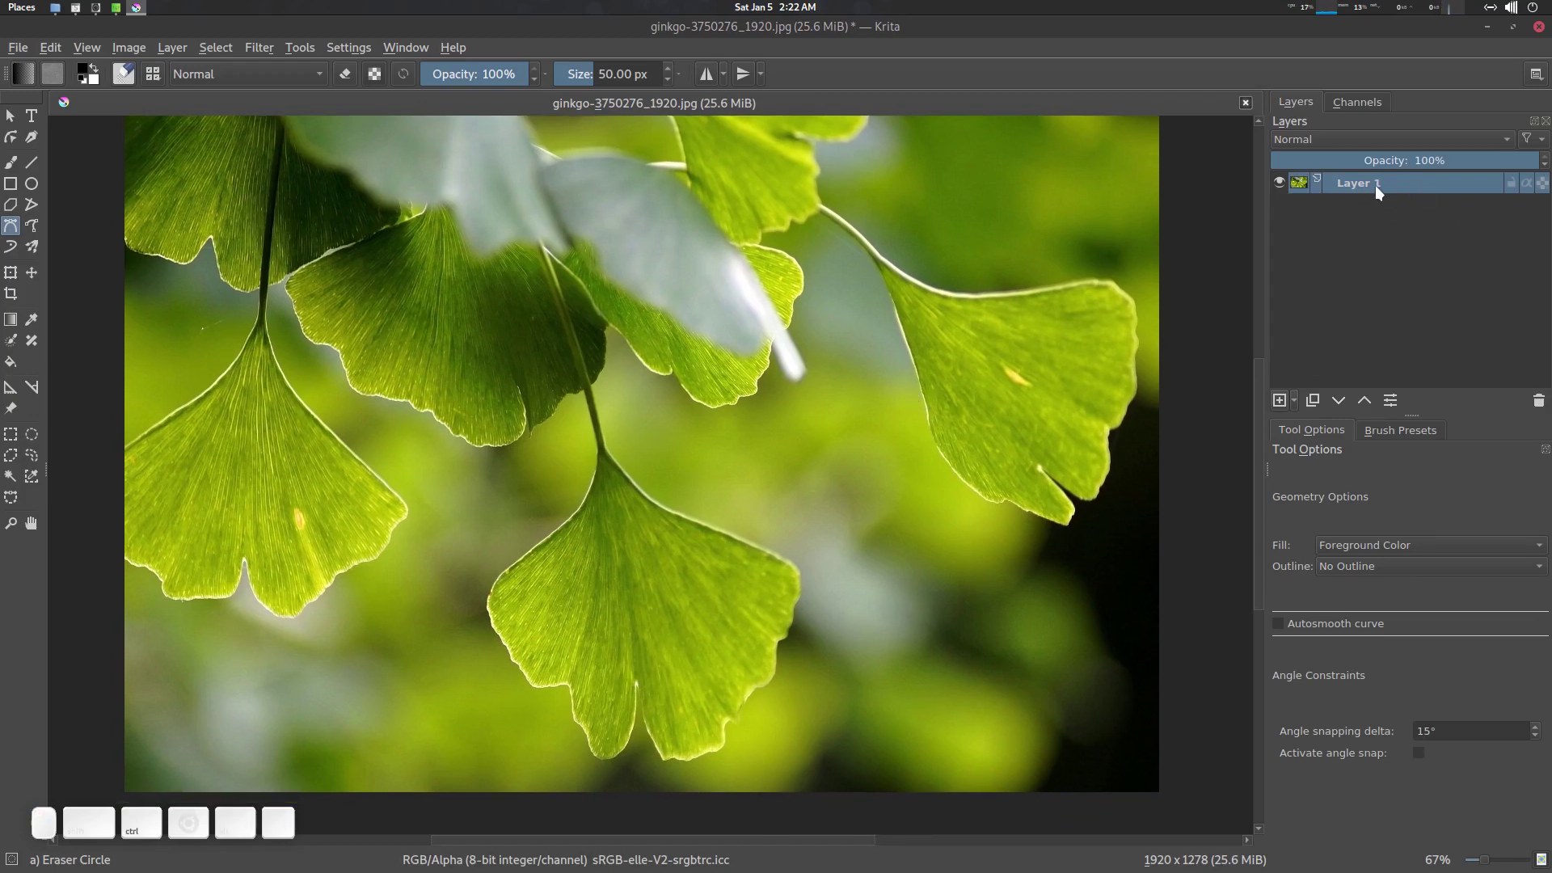
key("ctrl+g")
left_click(1384, 210)
left_click(1363, 183)
left_click(1381, 199)
left_click(1299, 406)
left_click(1343, 494)
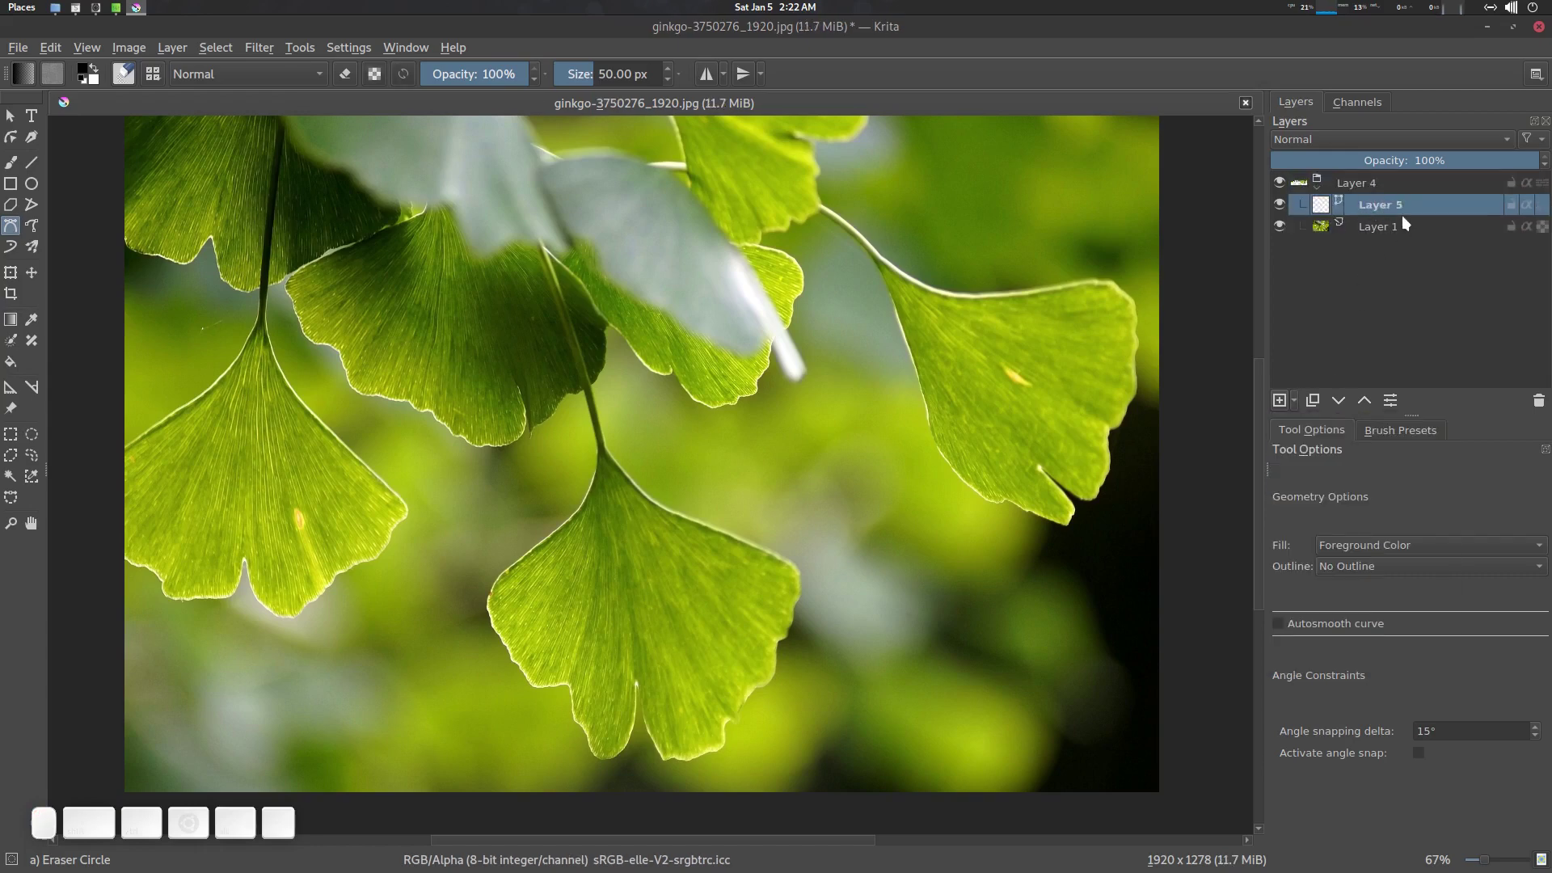
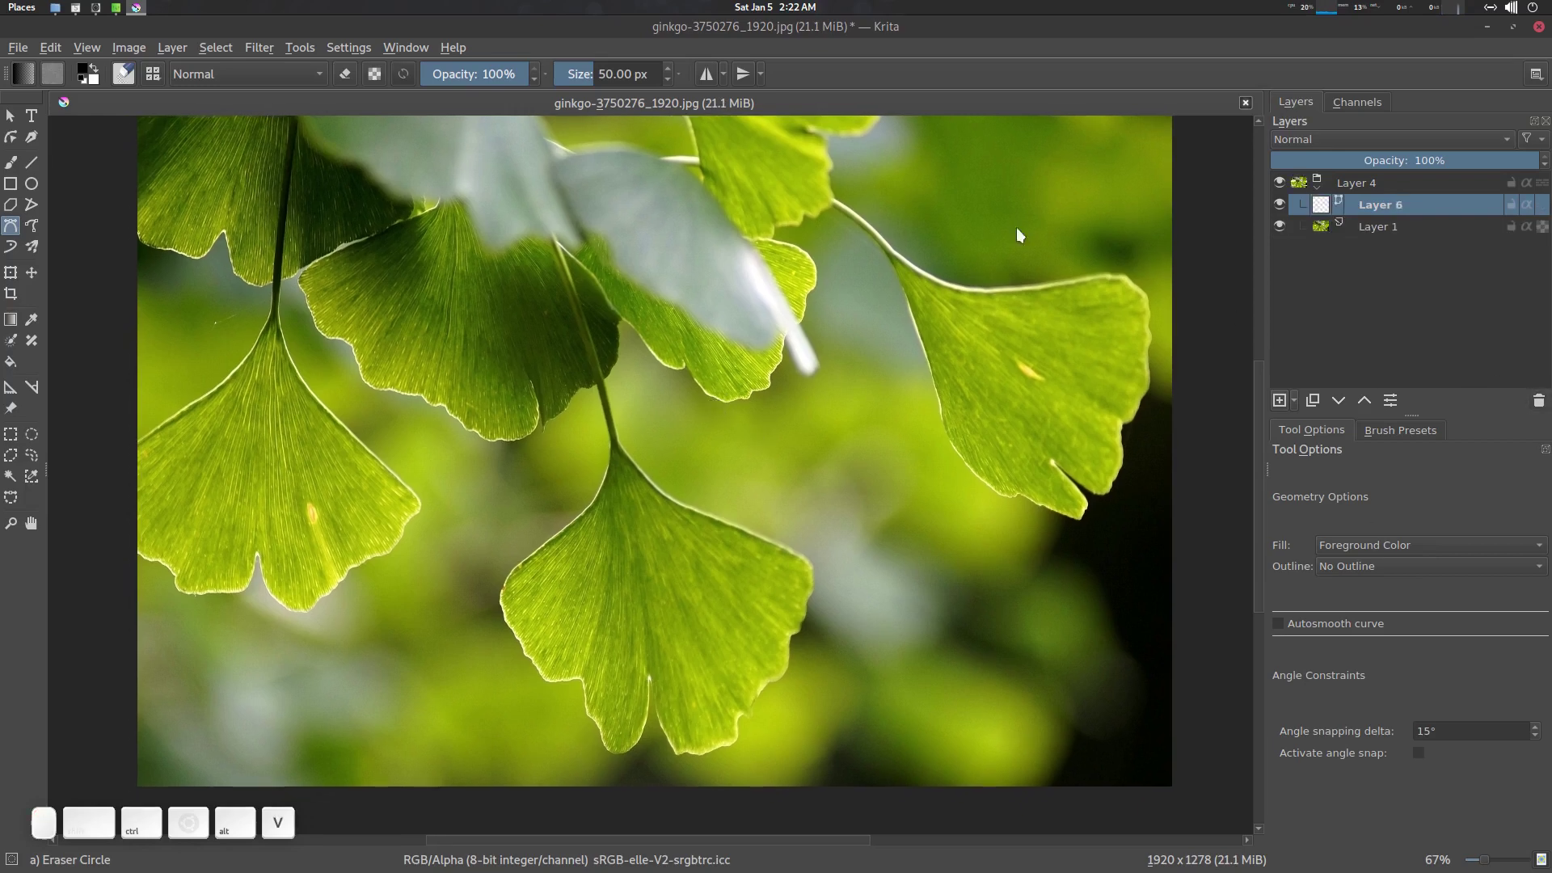
Step: Start a Bezier curve down the lower leaf's stem and left edge, then cancel that attempt
middle_click(713, 342)
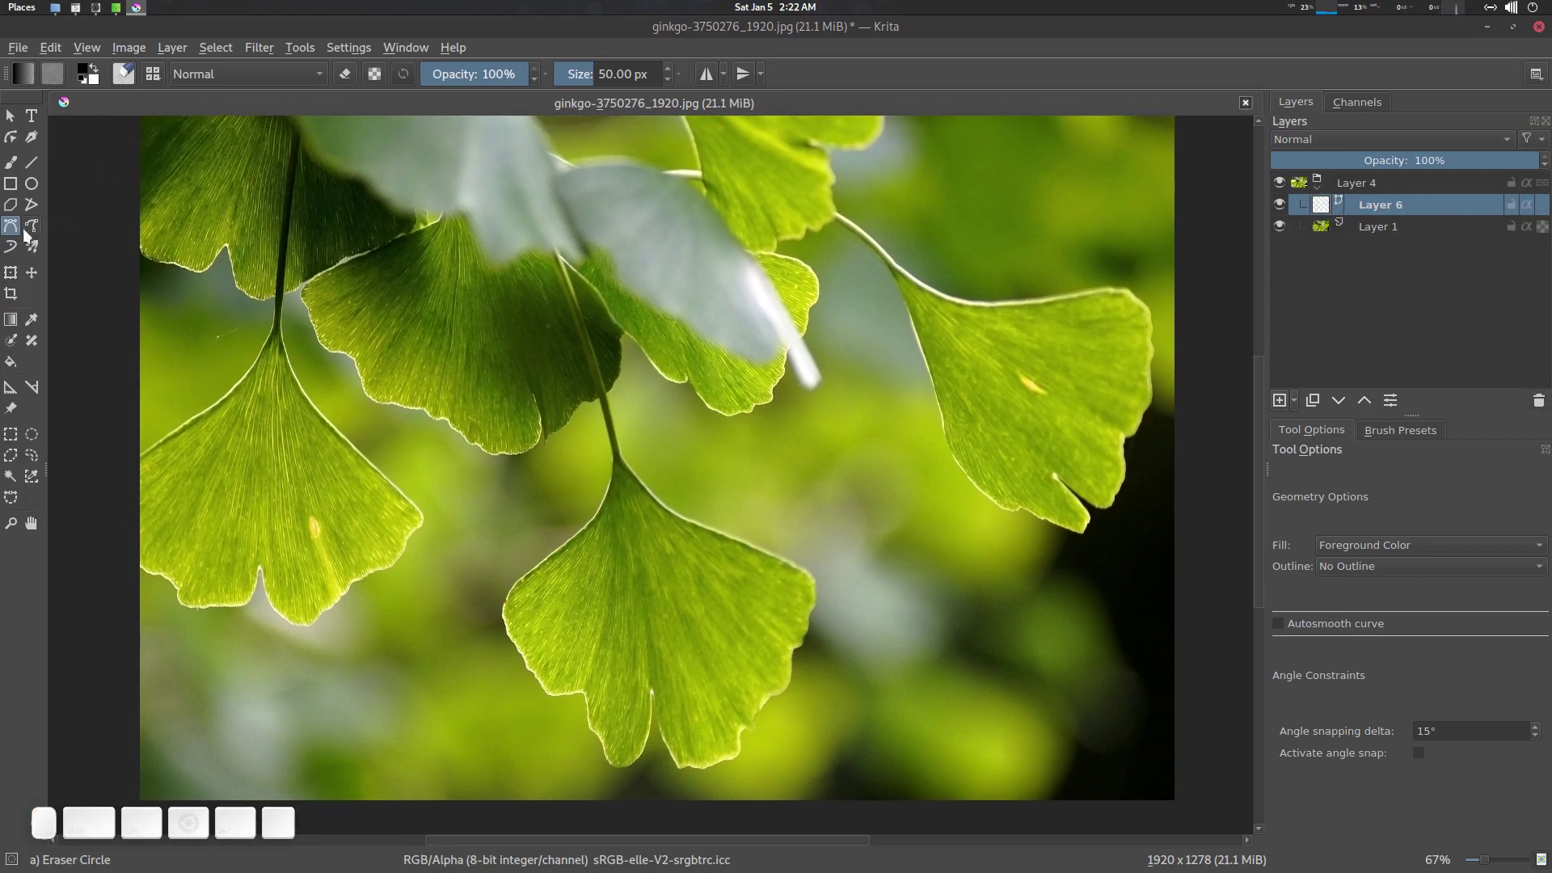
left_click(14, 228)
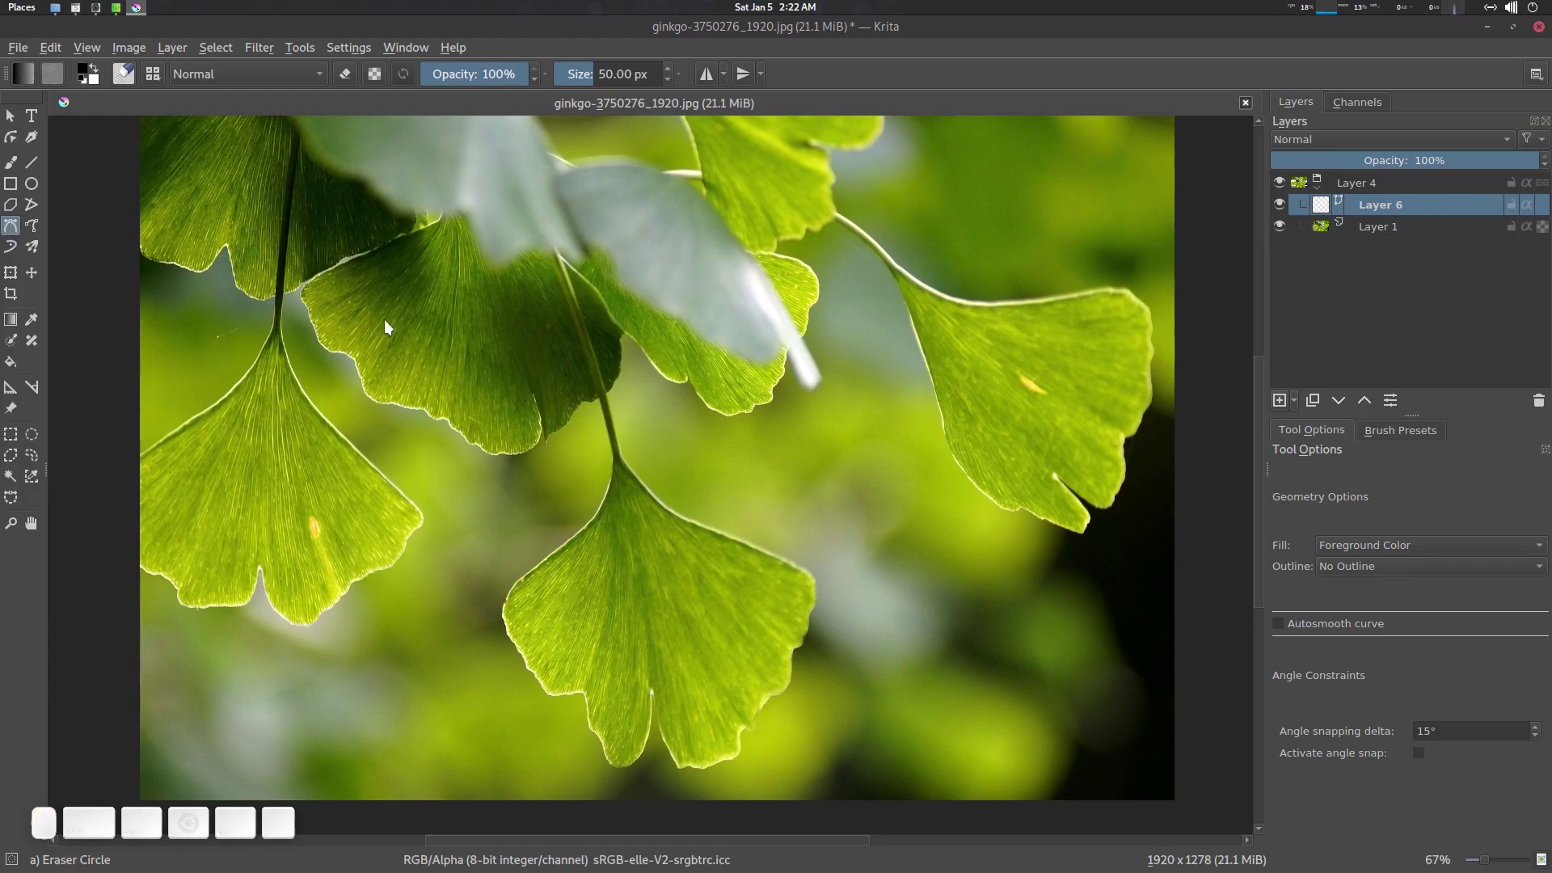
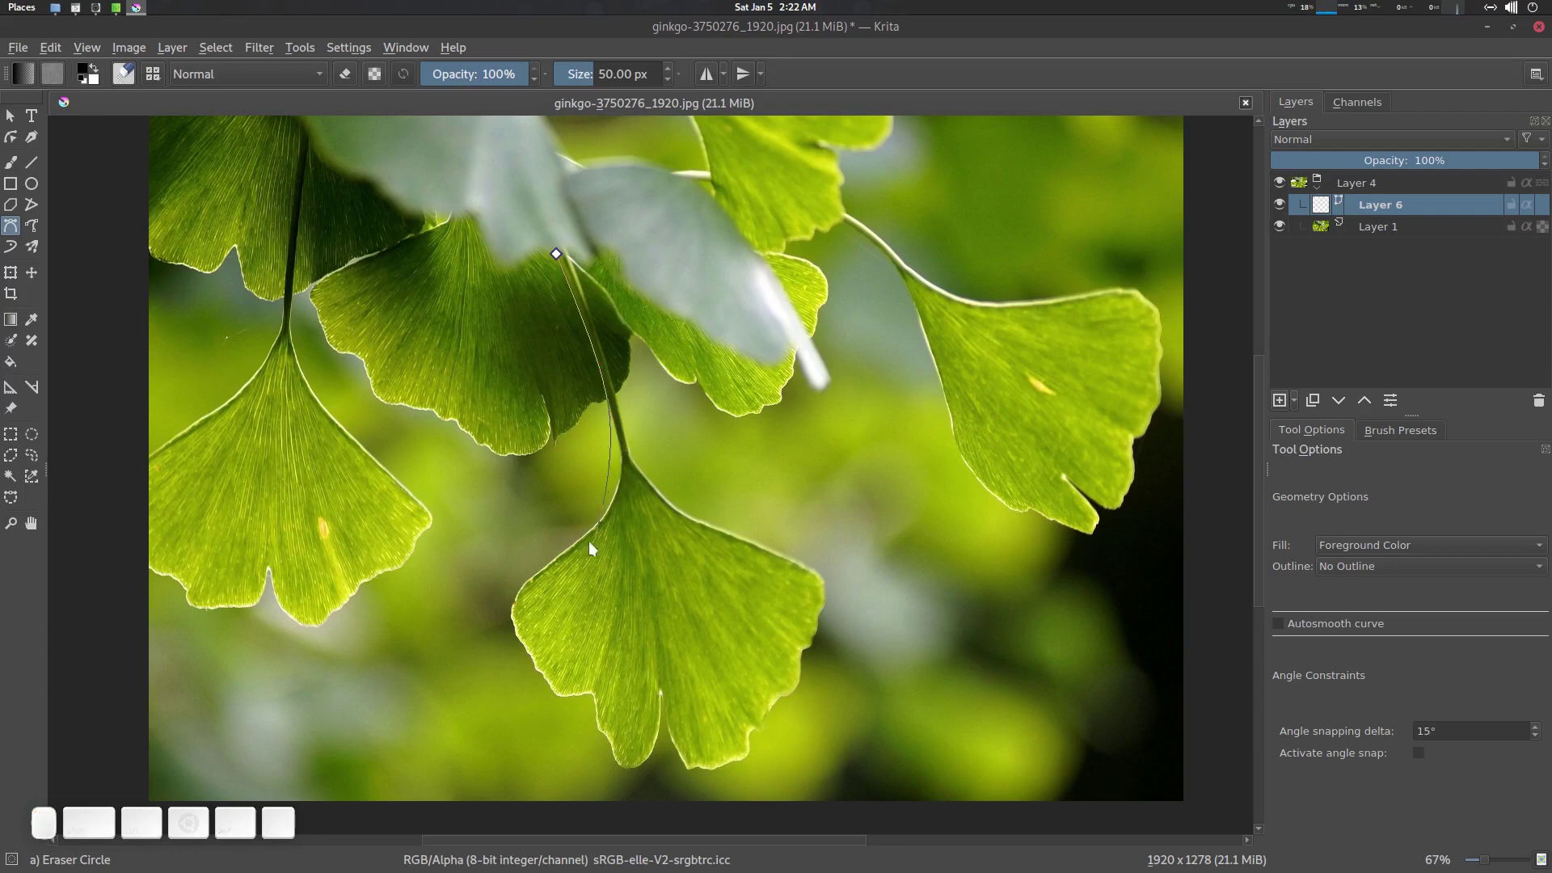
left_click_drag(573, 558, 515, 641)
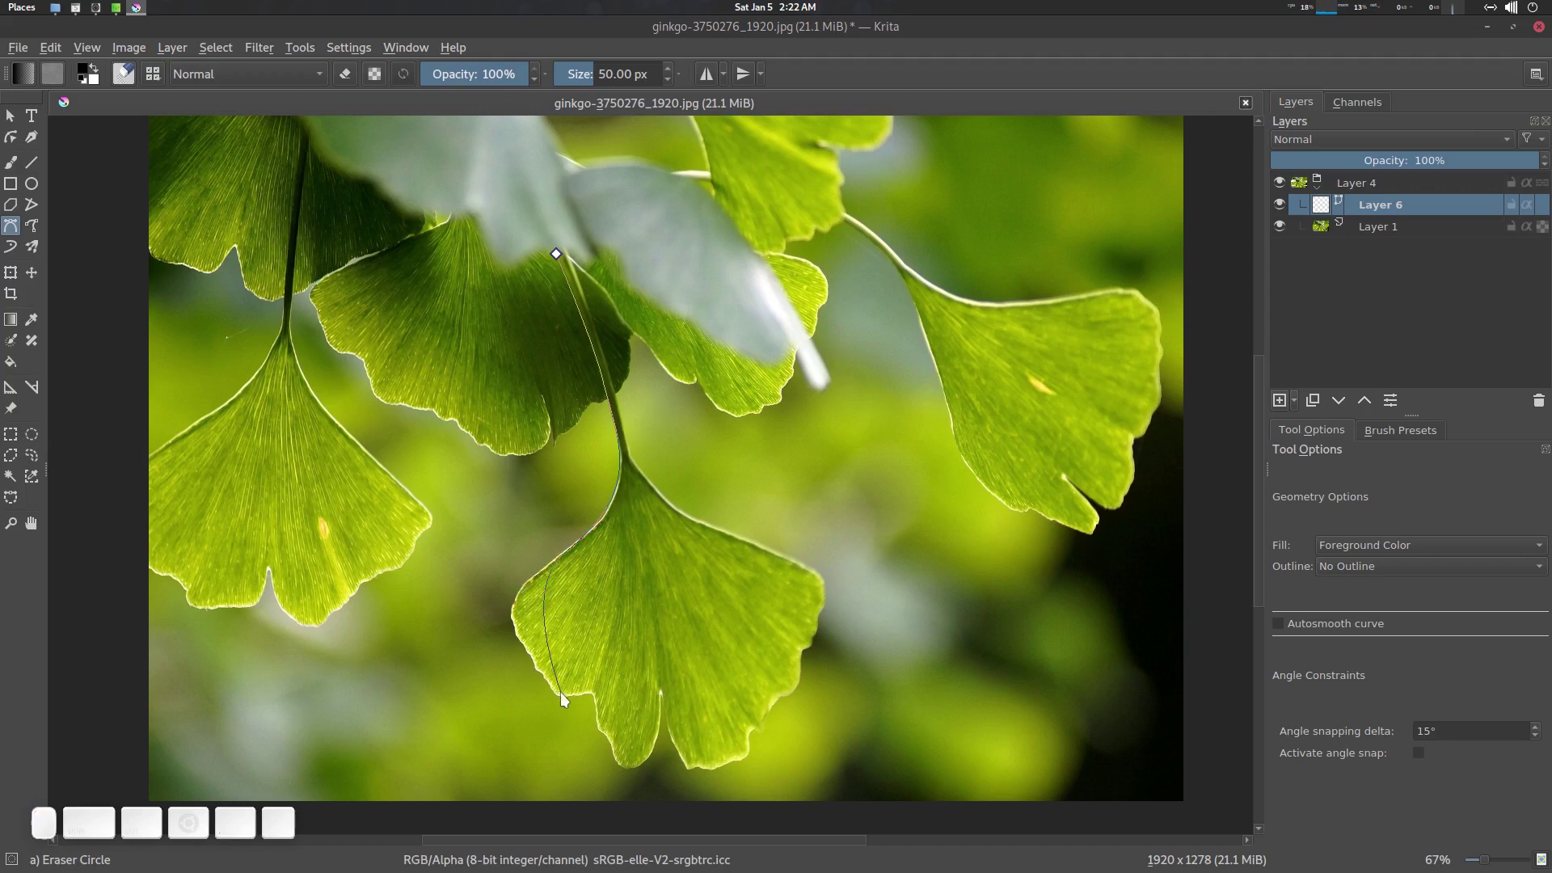
left_click_drag(567, 700, 656, 769)
right_click(657, 767)
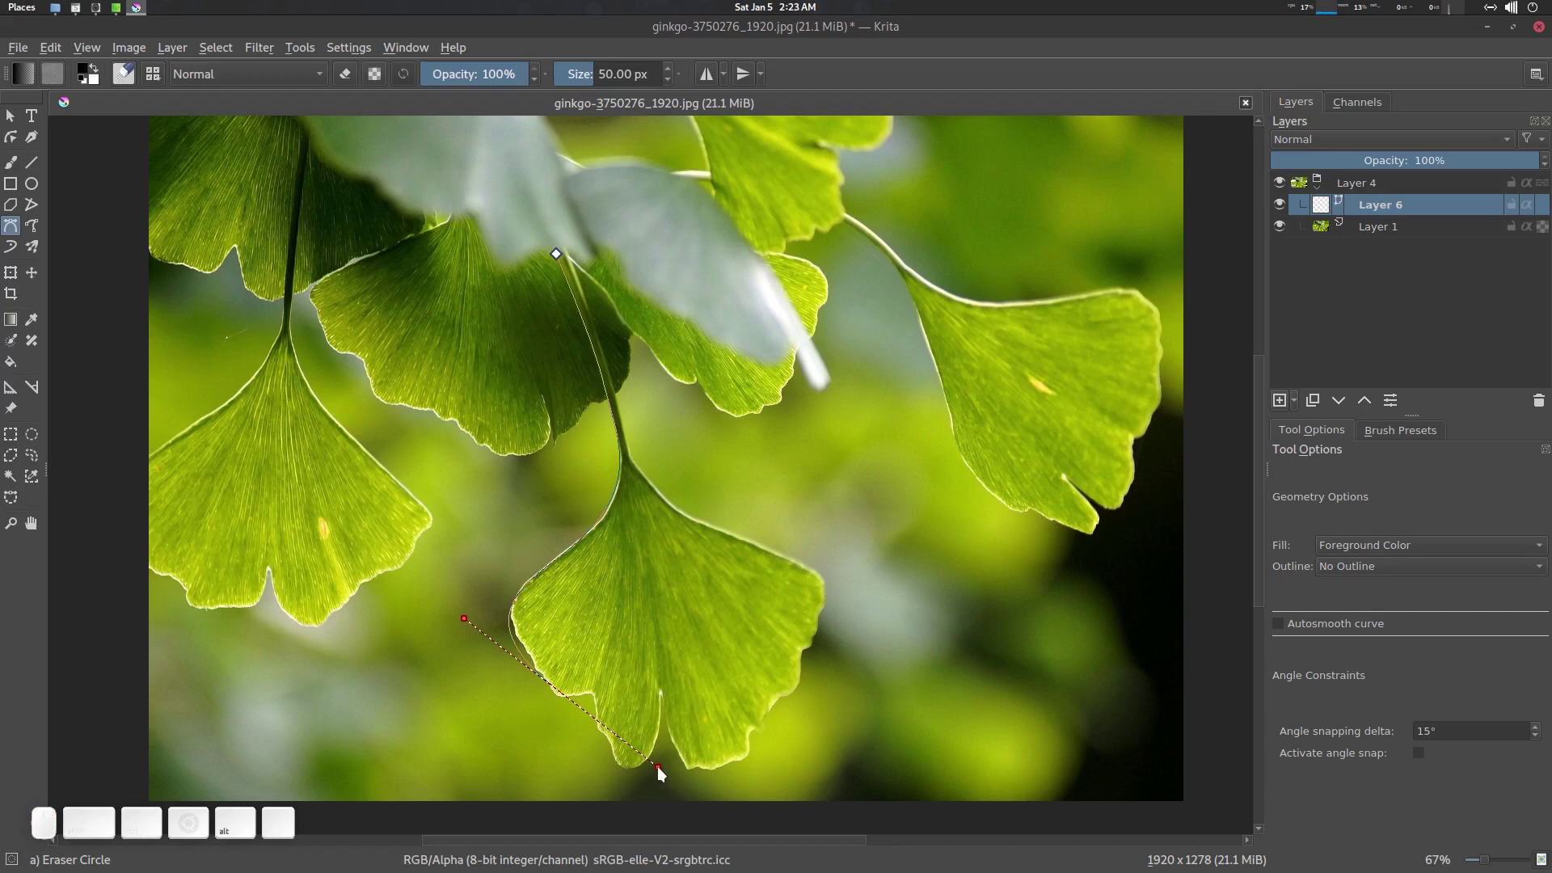
left_click(616, 749)
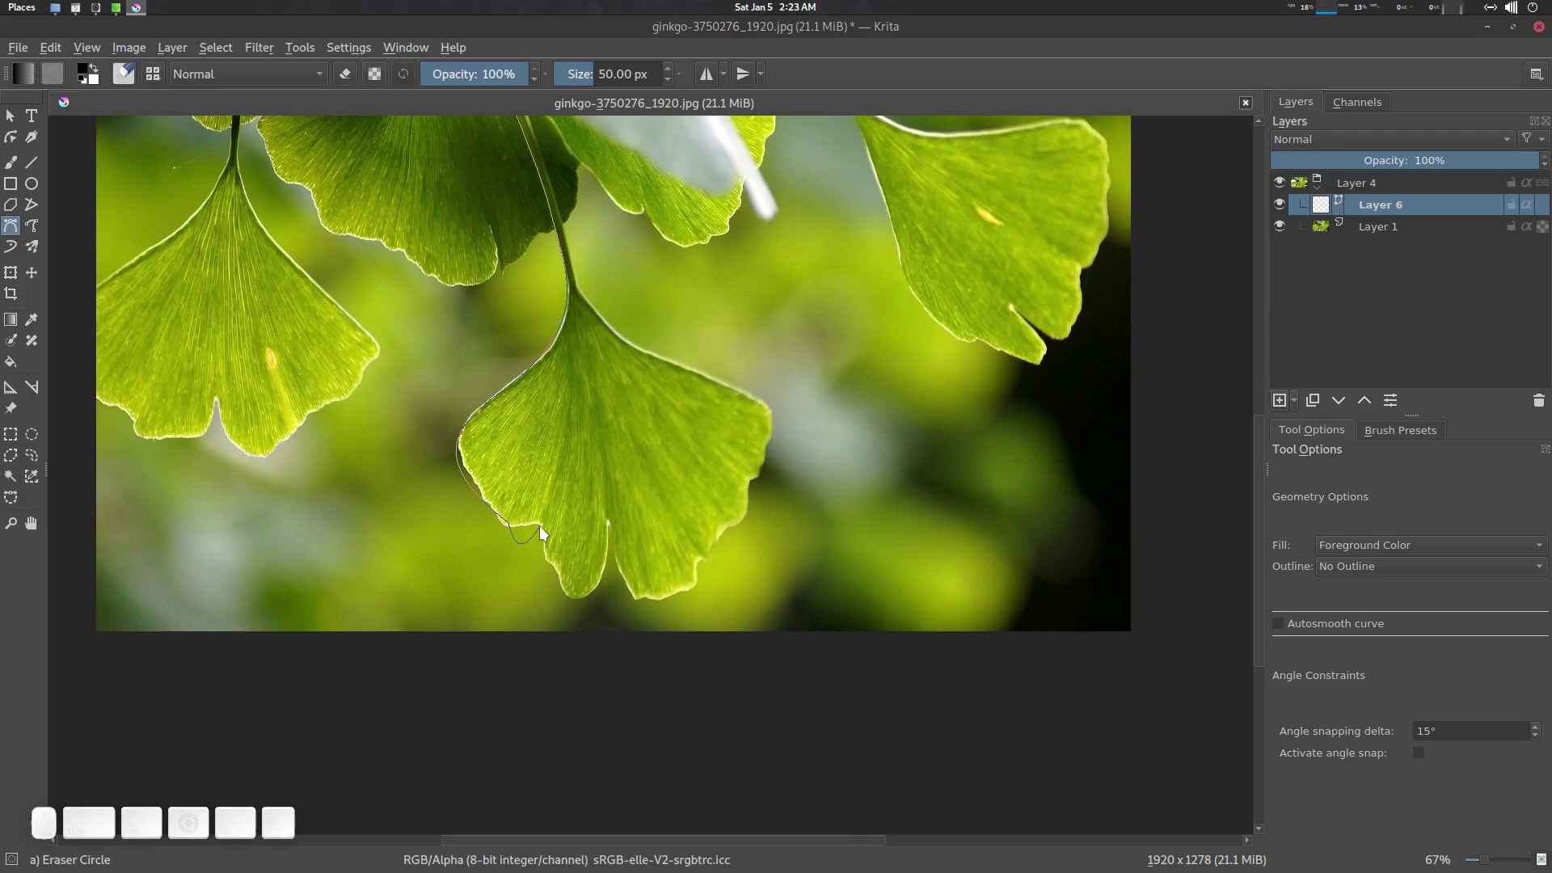
right_click(542, 566)
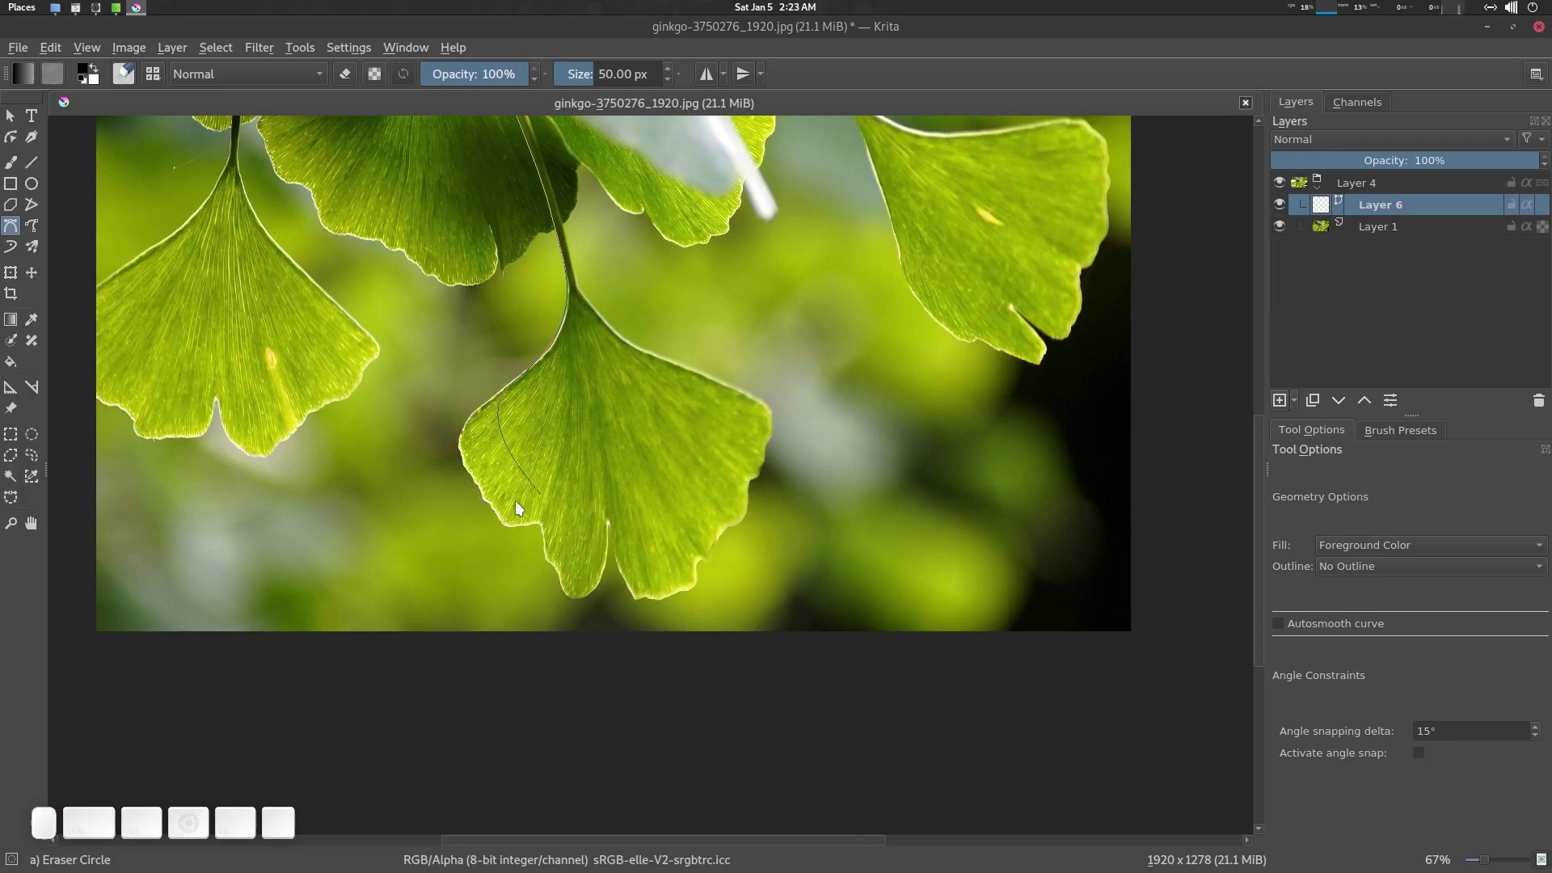
right_click(518, 451)
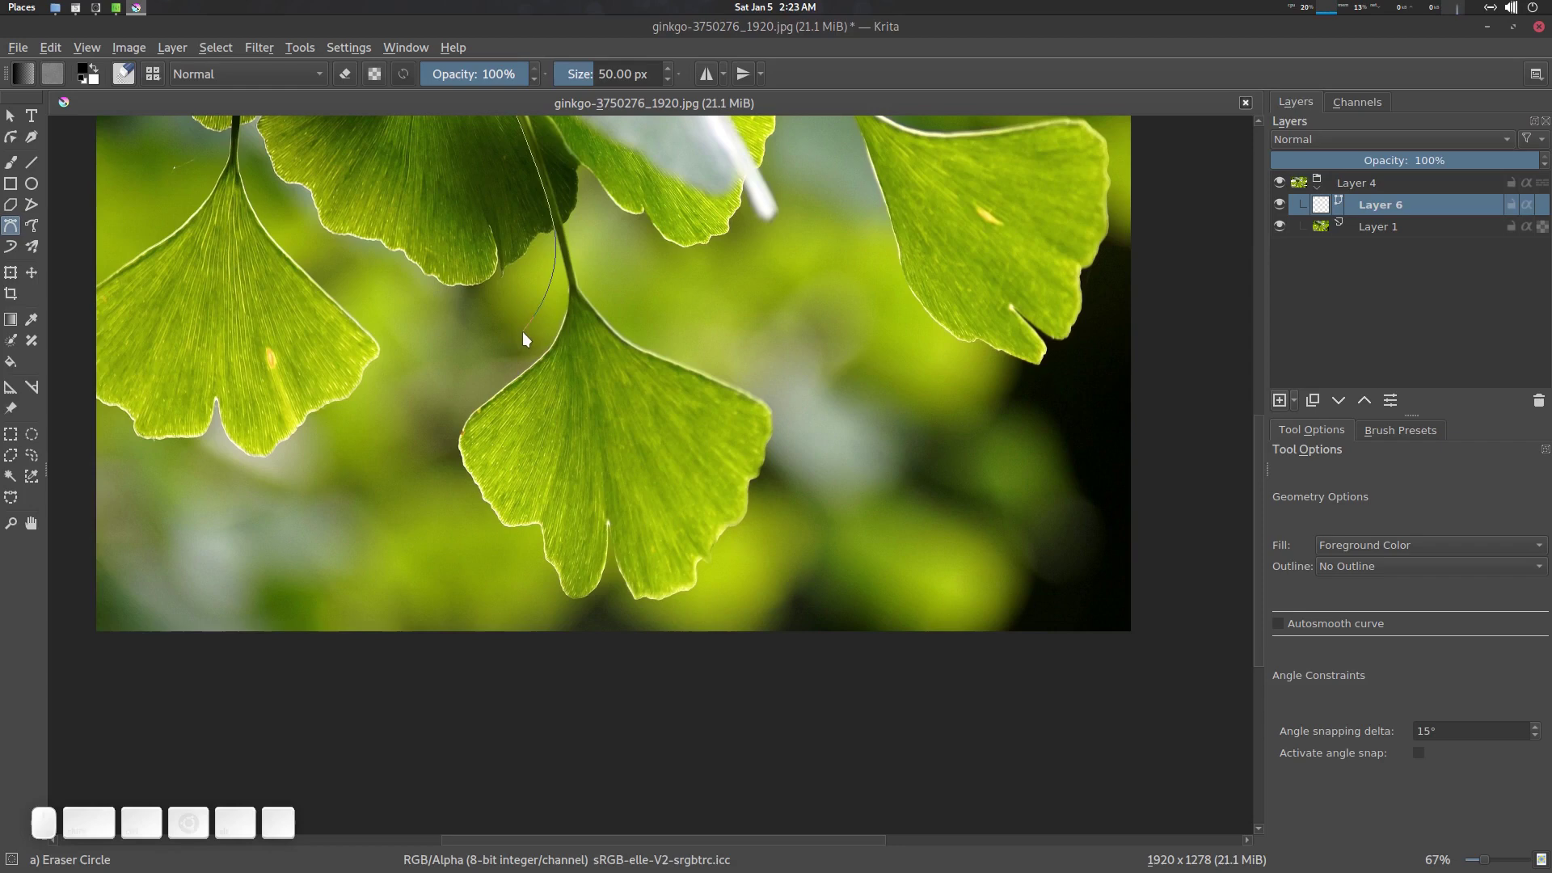
Step: Trace the centre leaf's stem, edges and tip as one closed black-filled Bezier shape
left_click(535, 329)
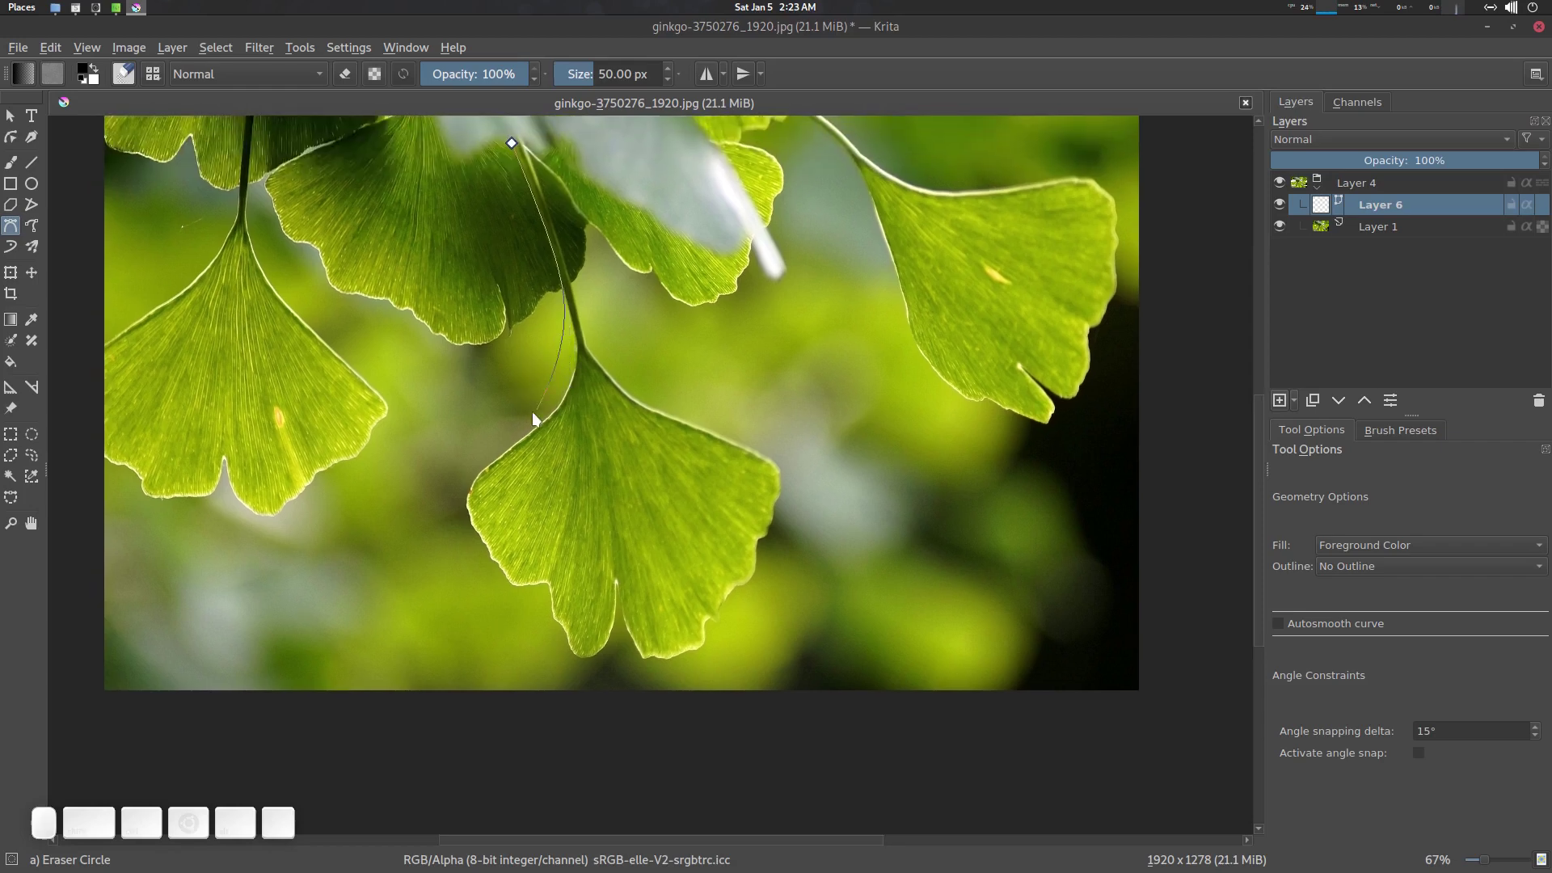
left_click_drag(492, 478, 464, 537)
left_click_drag(543, 605, 592, 671)
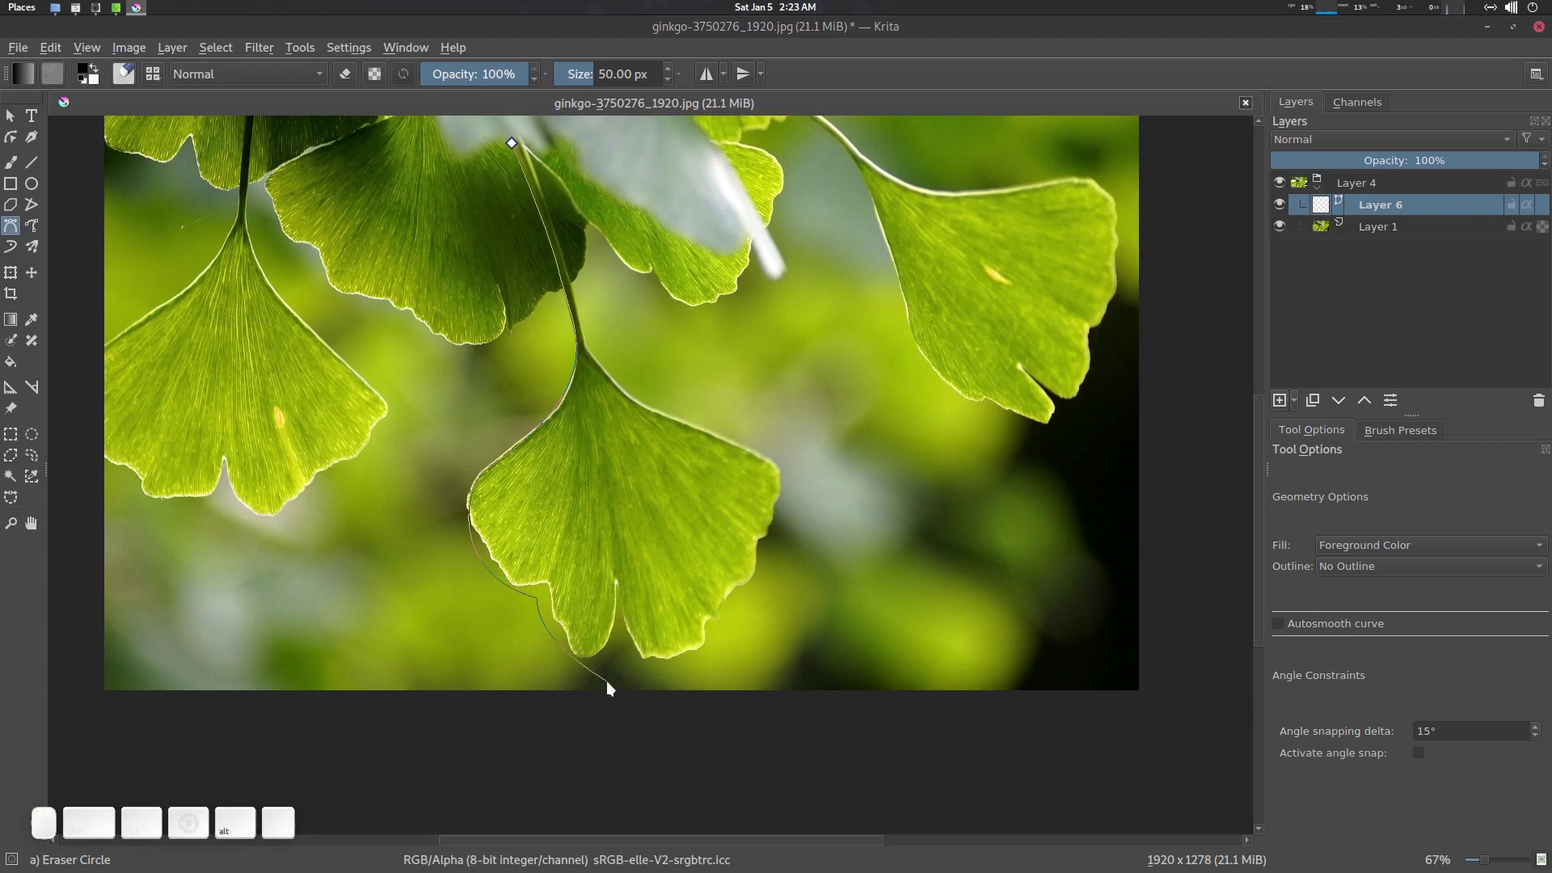
left_click_drag(615, 683, 722, 676)
left_click_drag(727, 670, 808, 559)
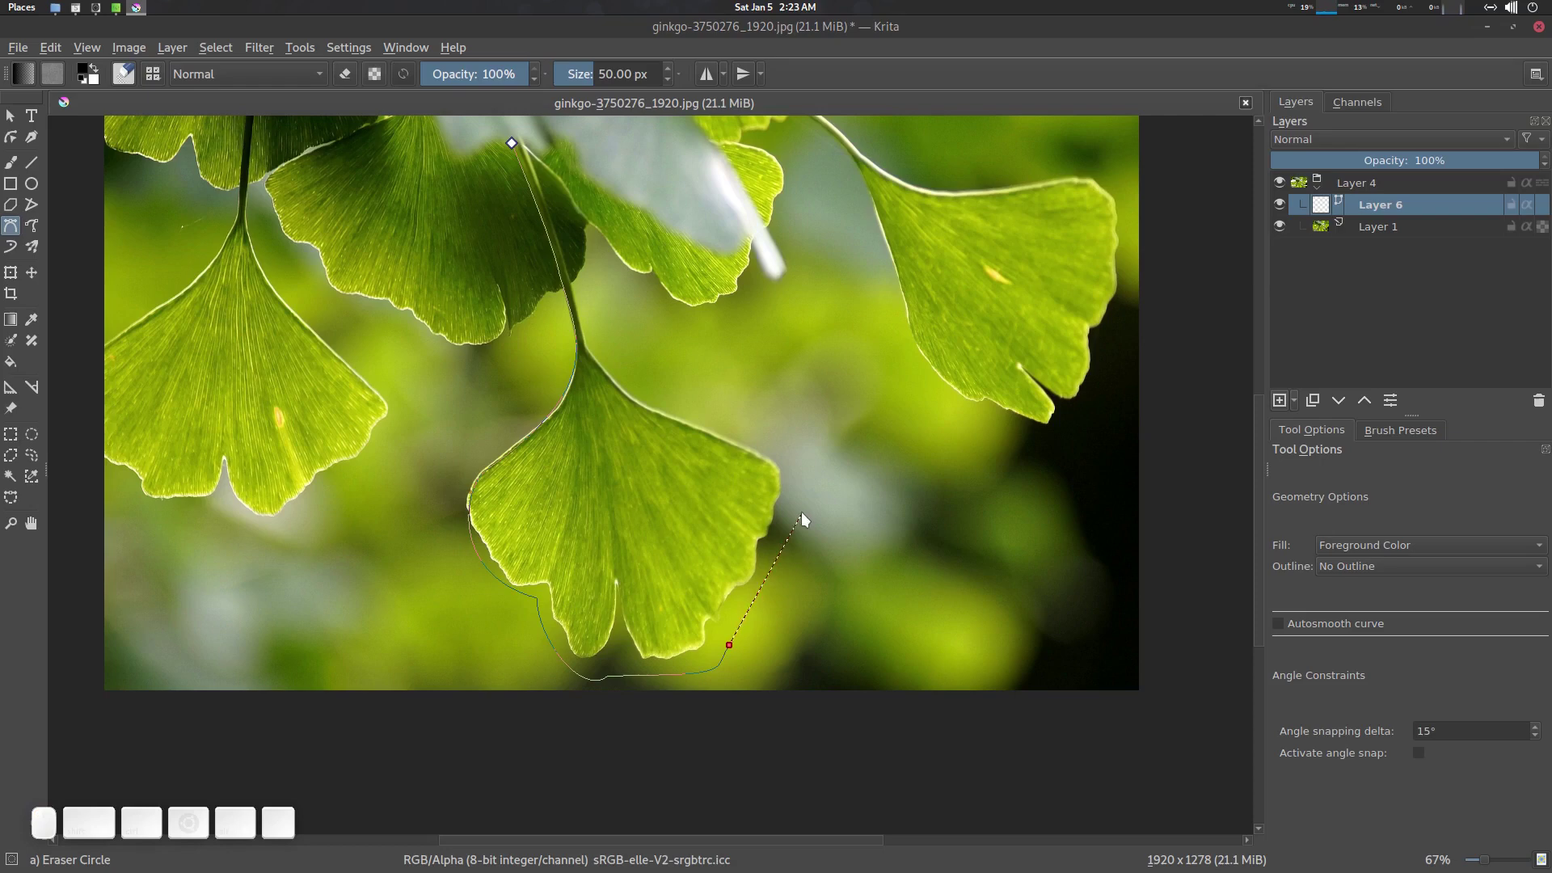
left_click_drag(803, 486, 758, 401)
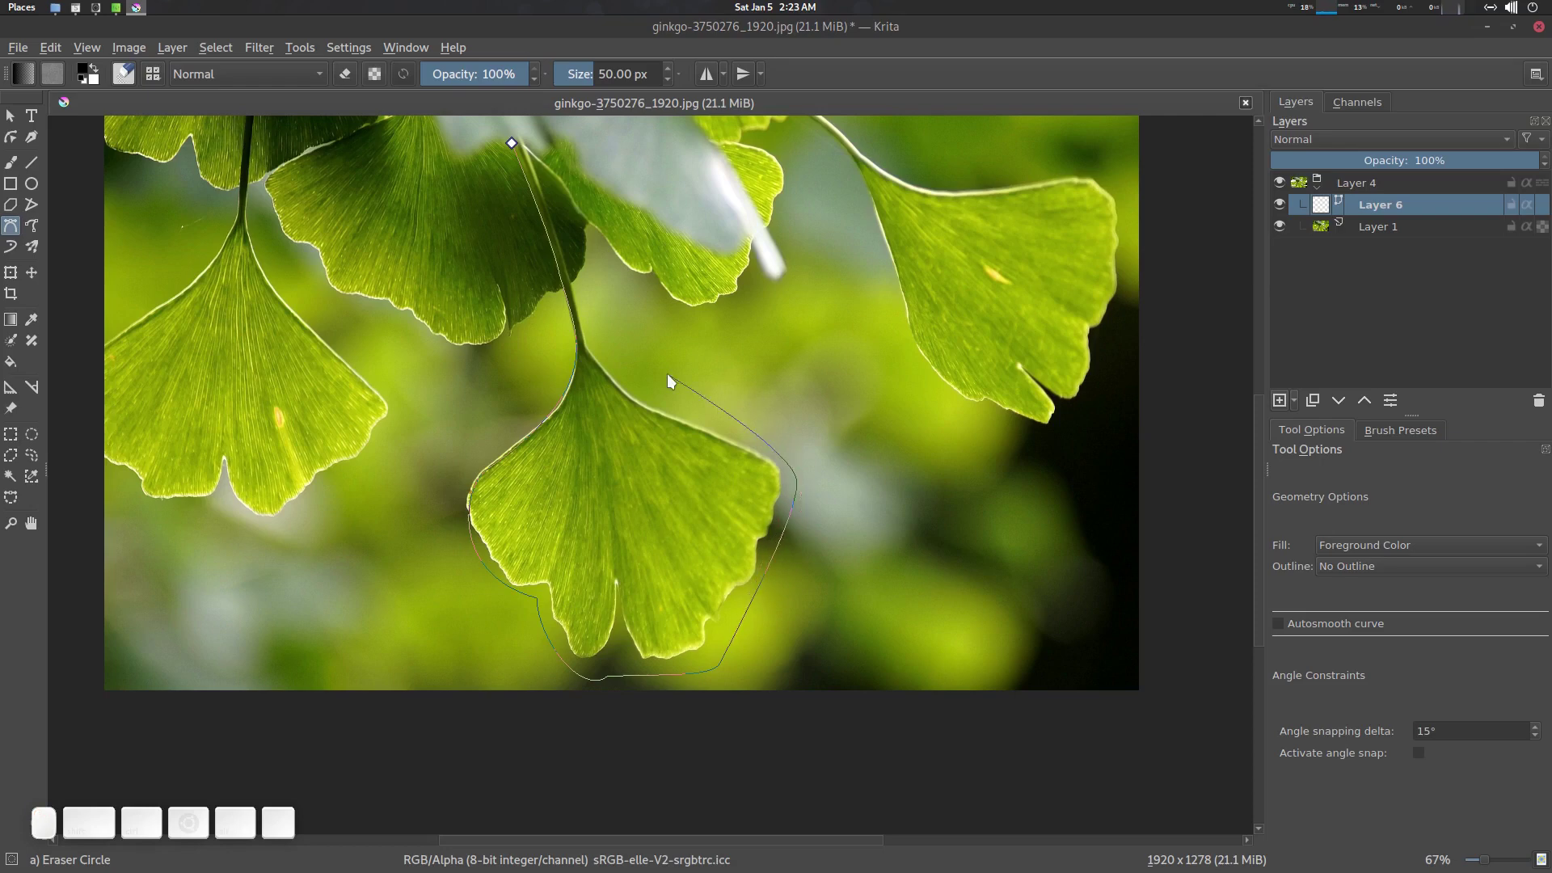
left_click(659, 393)
left_click(580, 268)
left_click(536, 144)
left_click(521, 150)
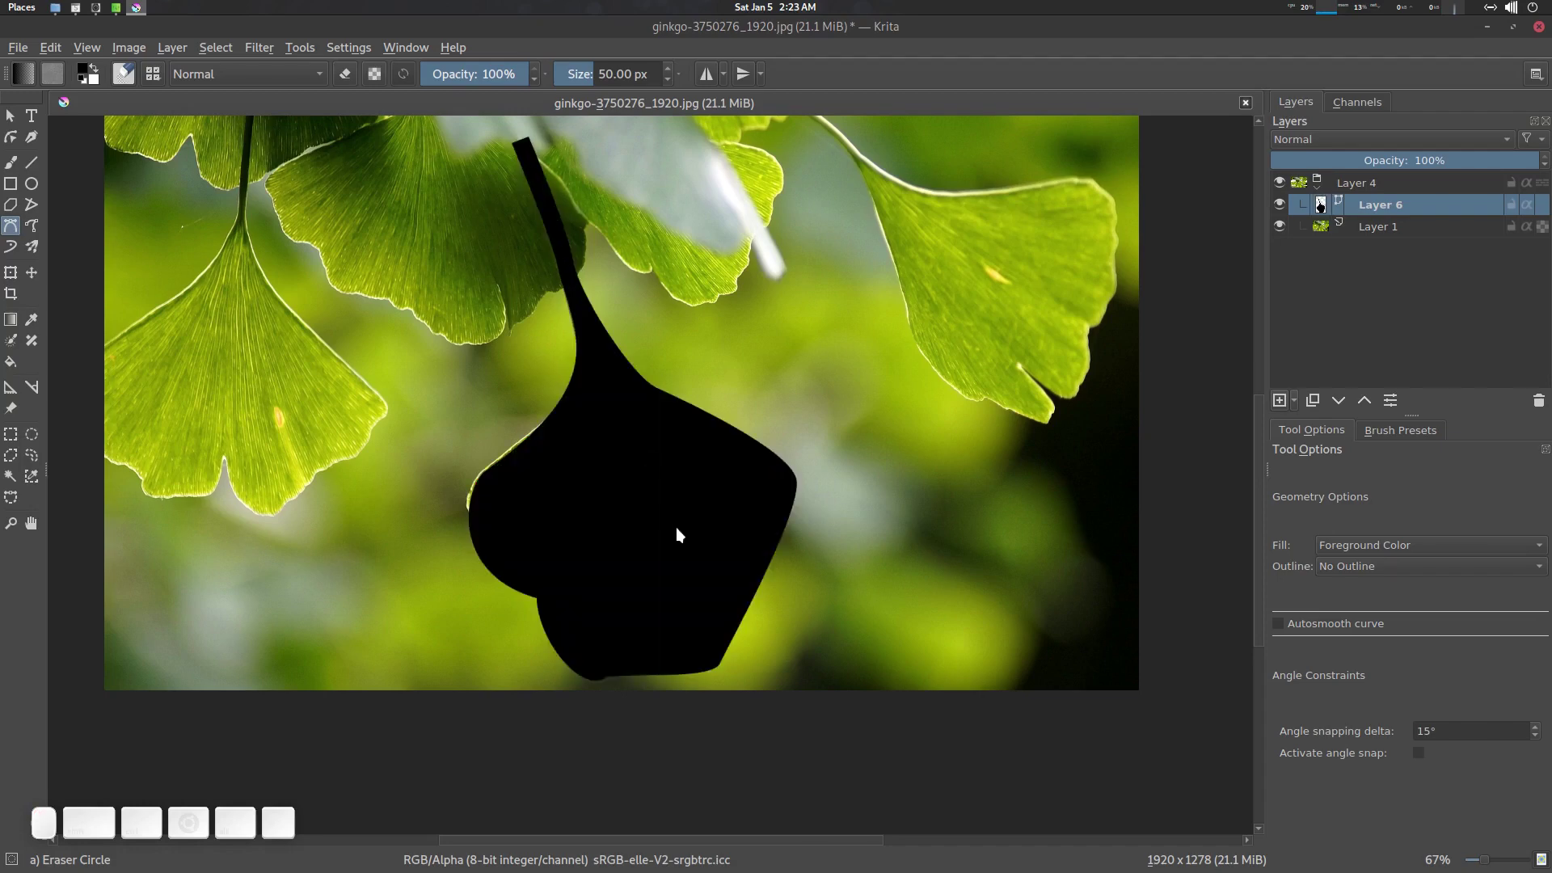
left_click(683, 537)
left_click(648, 519)
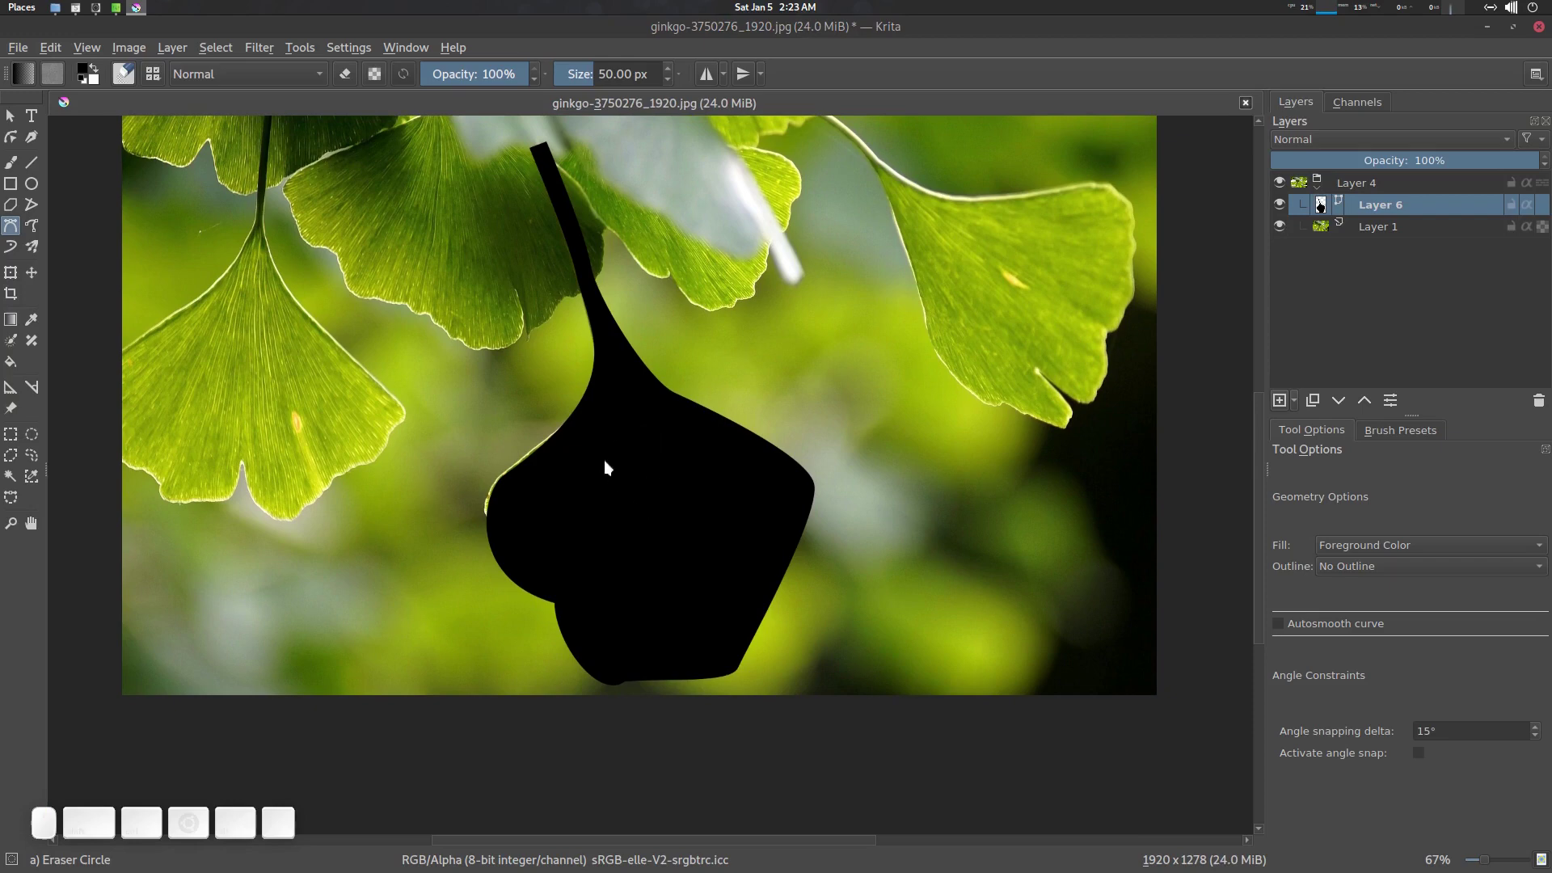
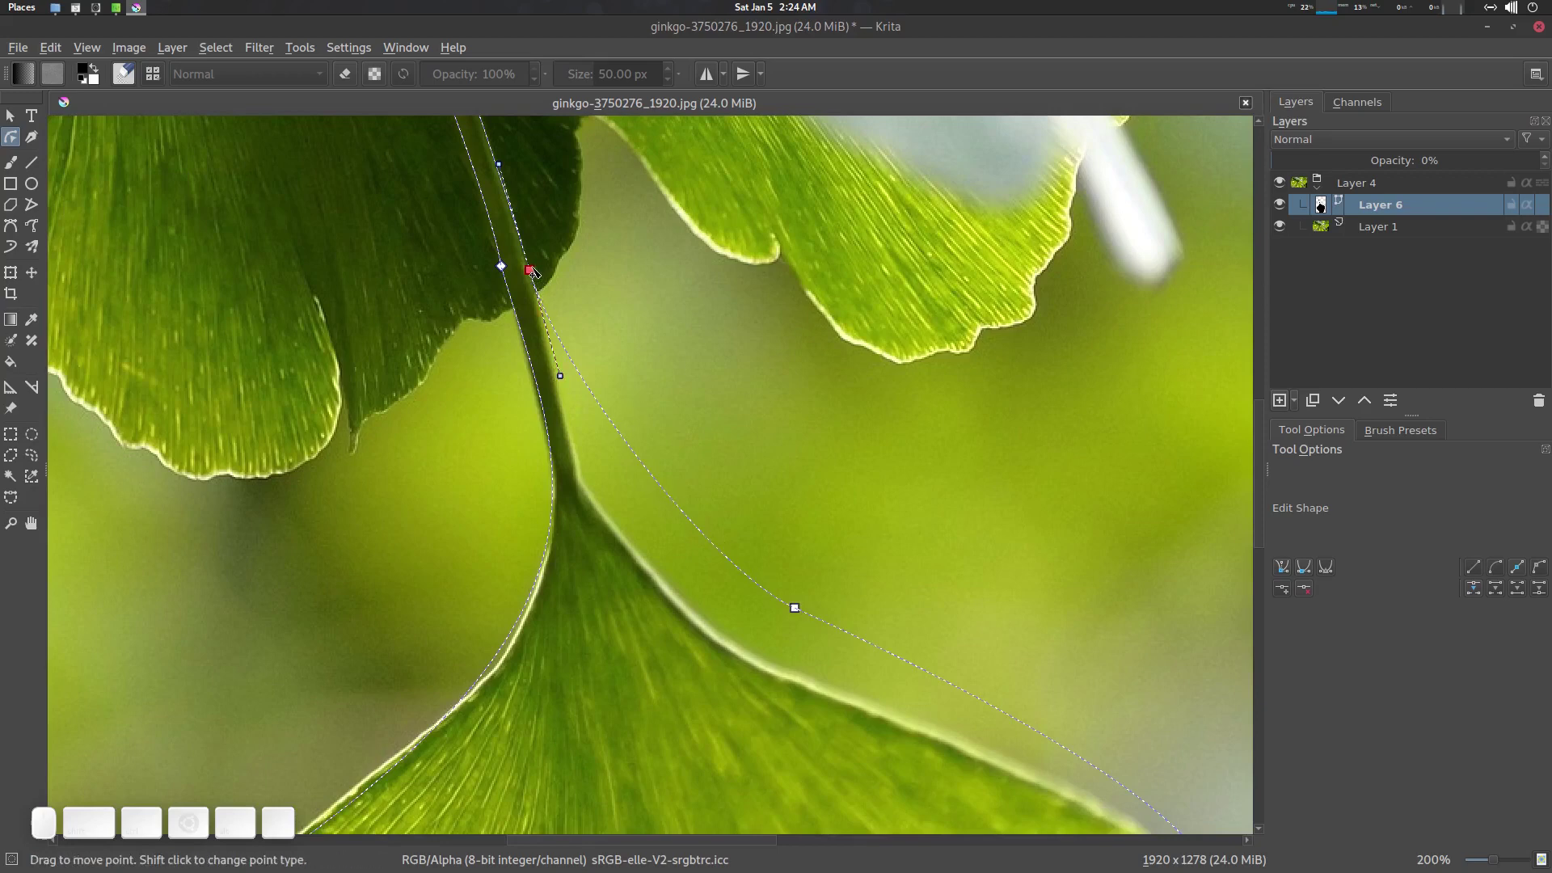
Step: Make the stem junction node of the leaf outline a smooth point via its point options
right_click(538, 271)
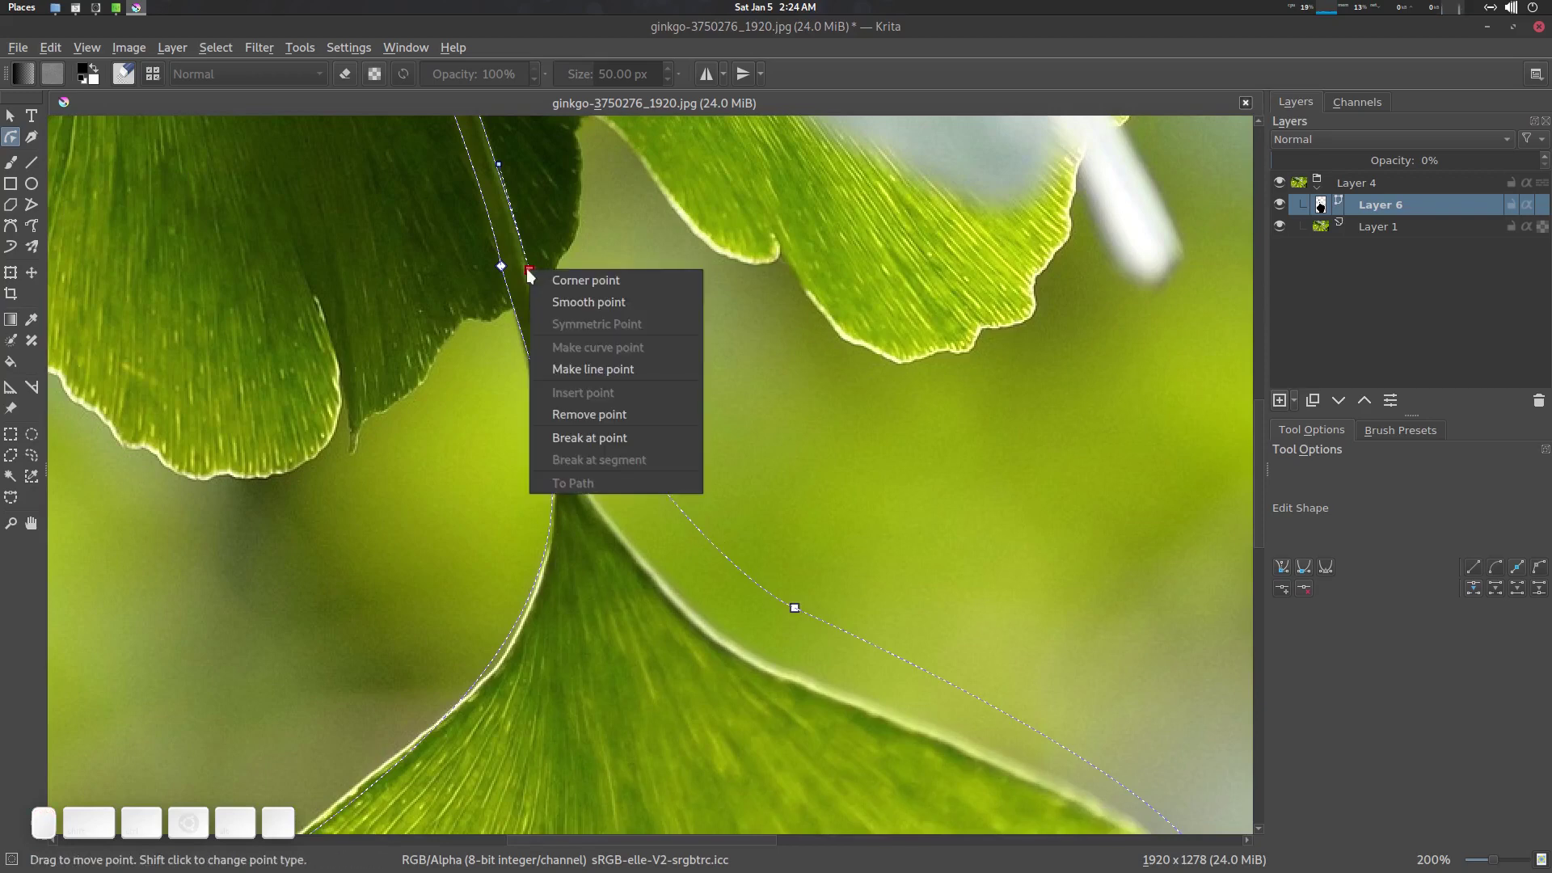
left_click(572, 286)
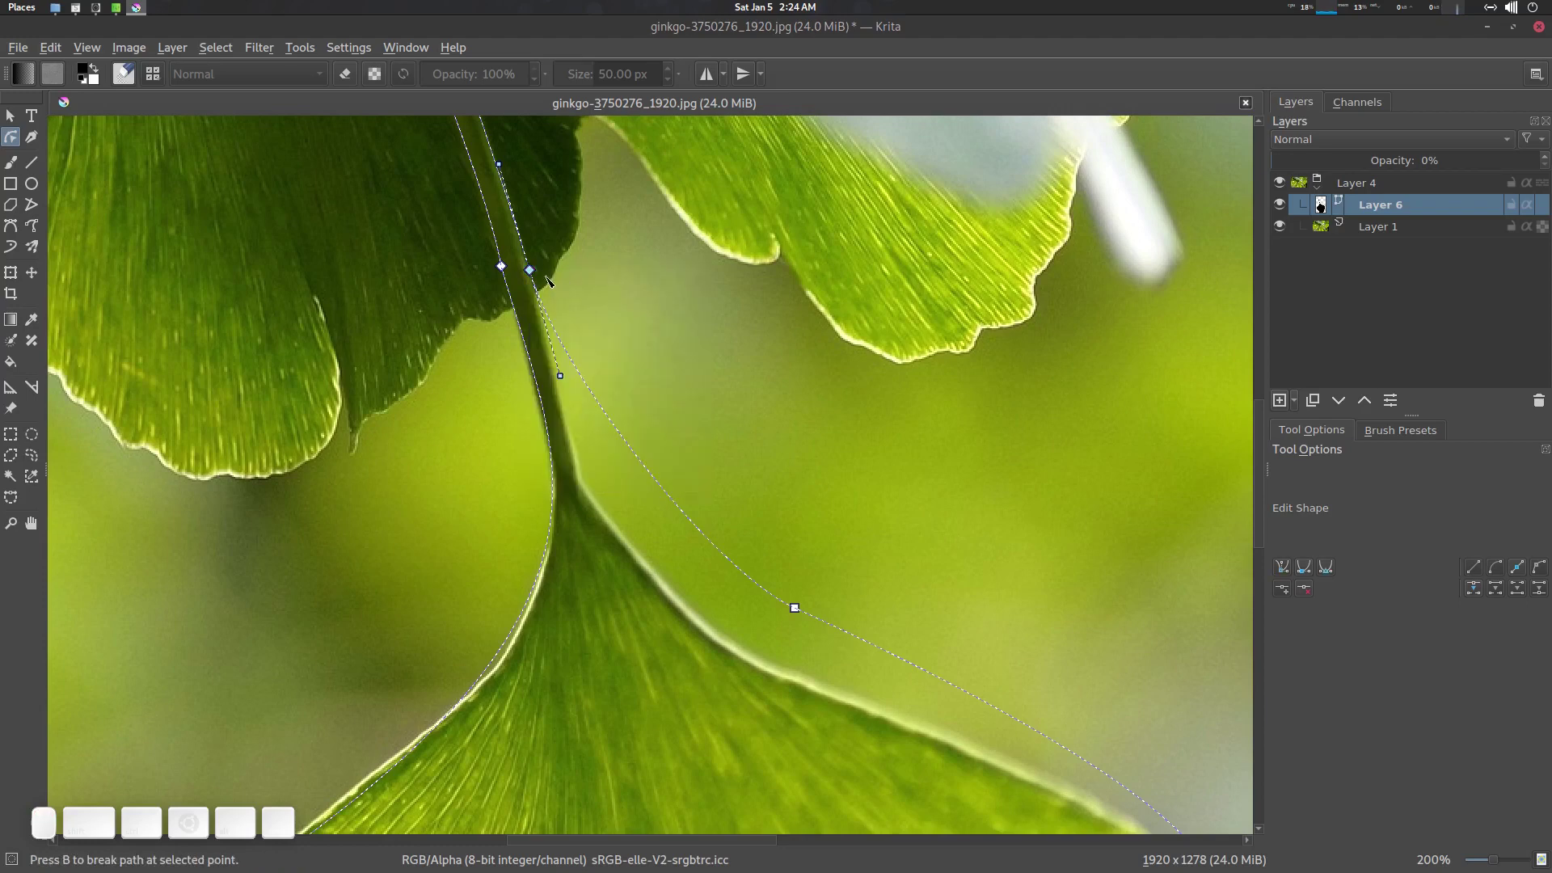
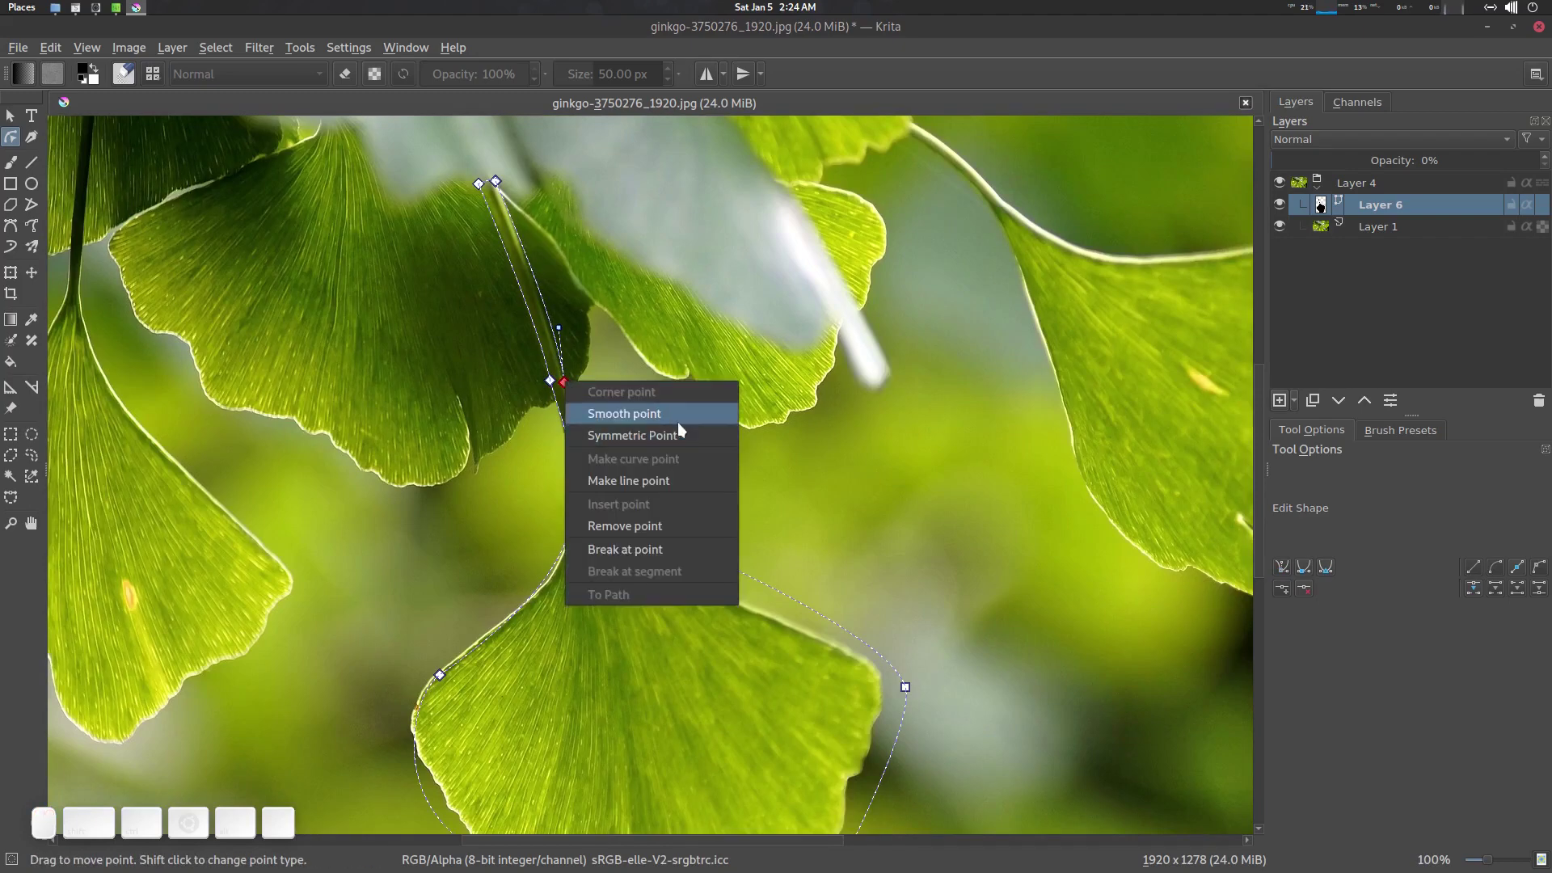
left_click(656, 423)
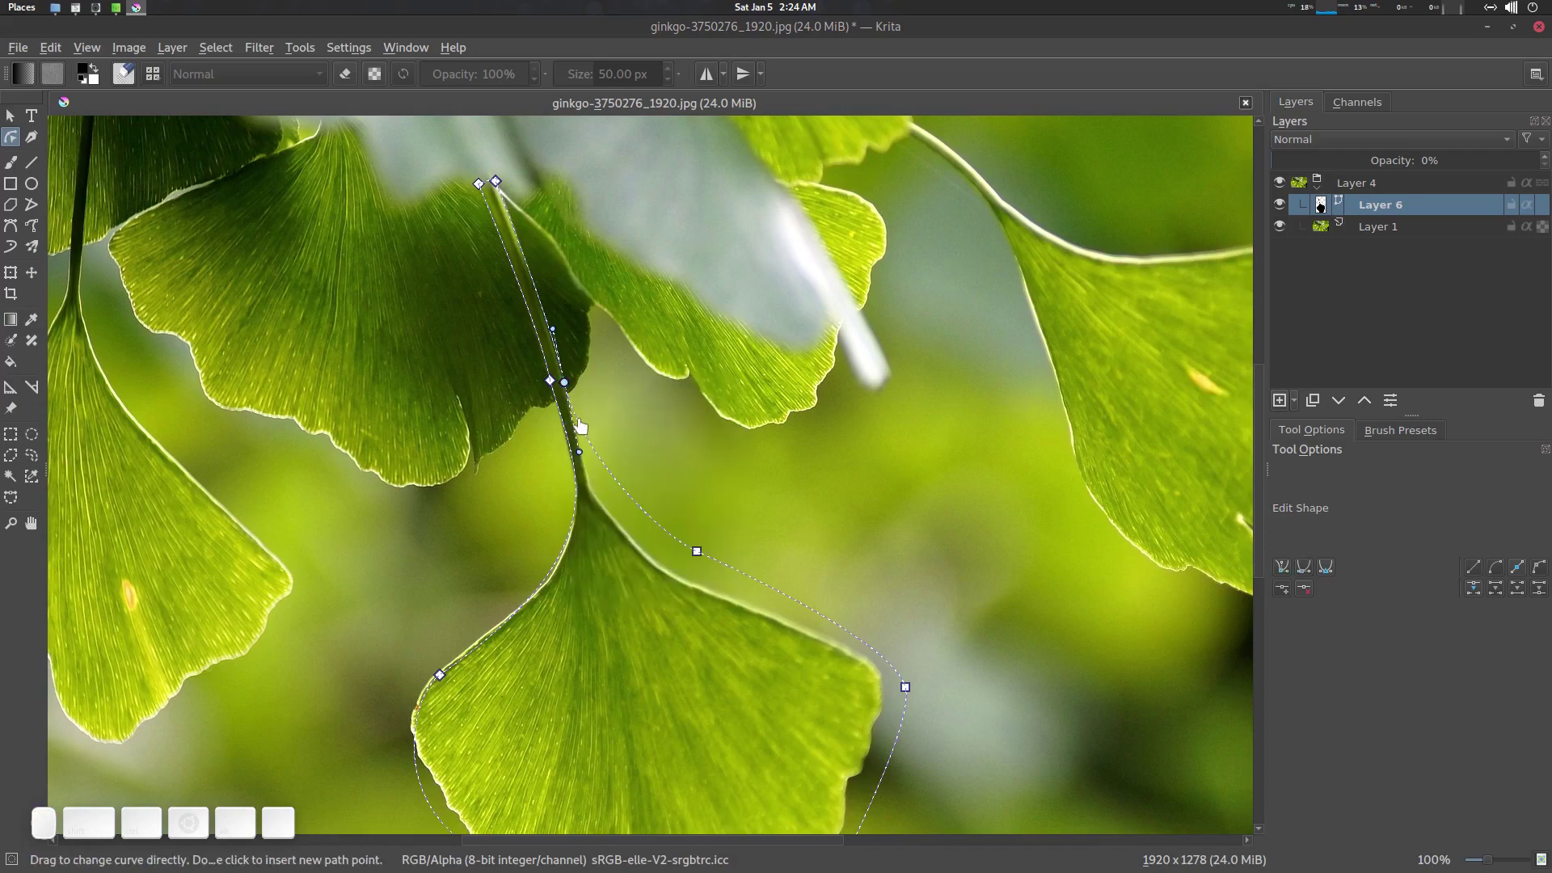
right_click(570, 389)
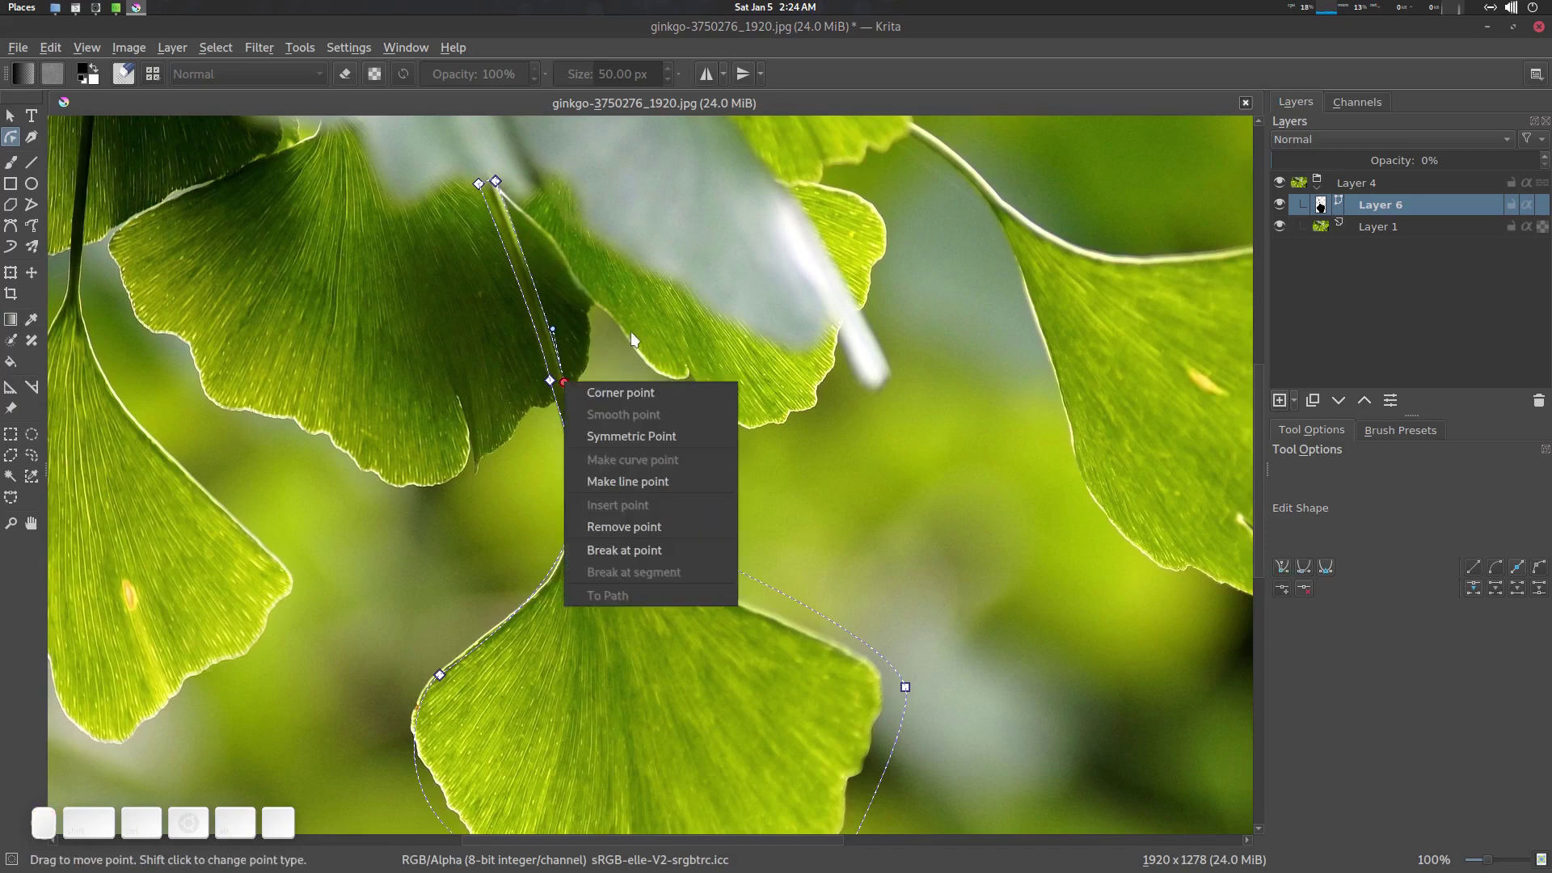
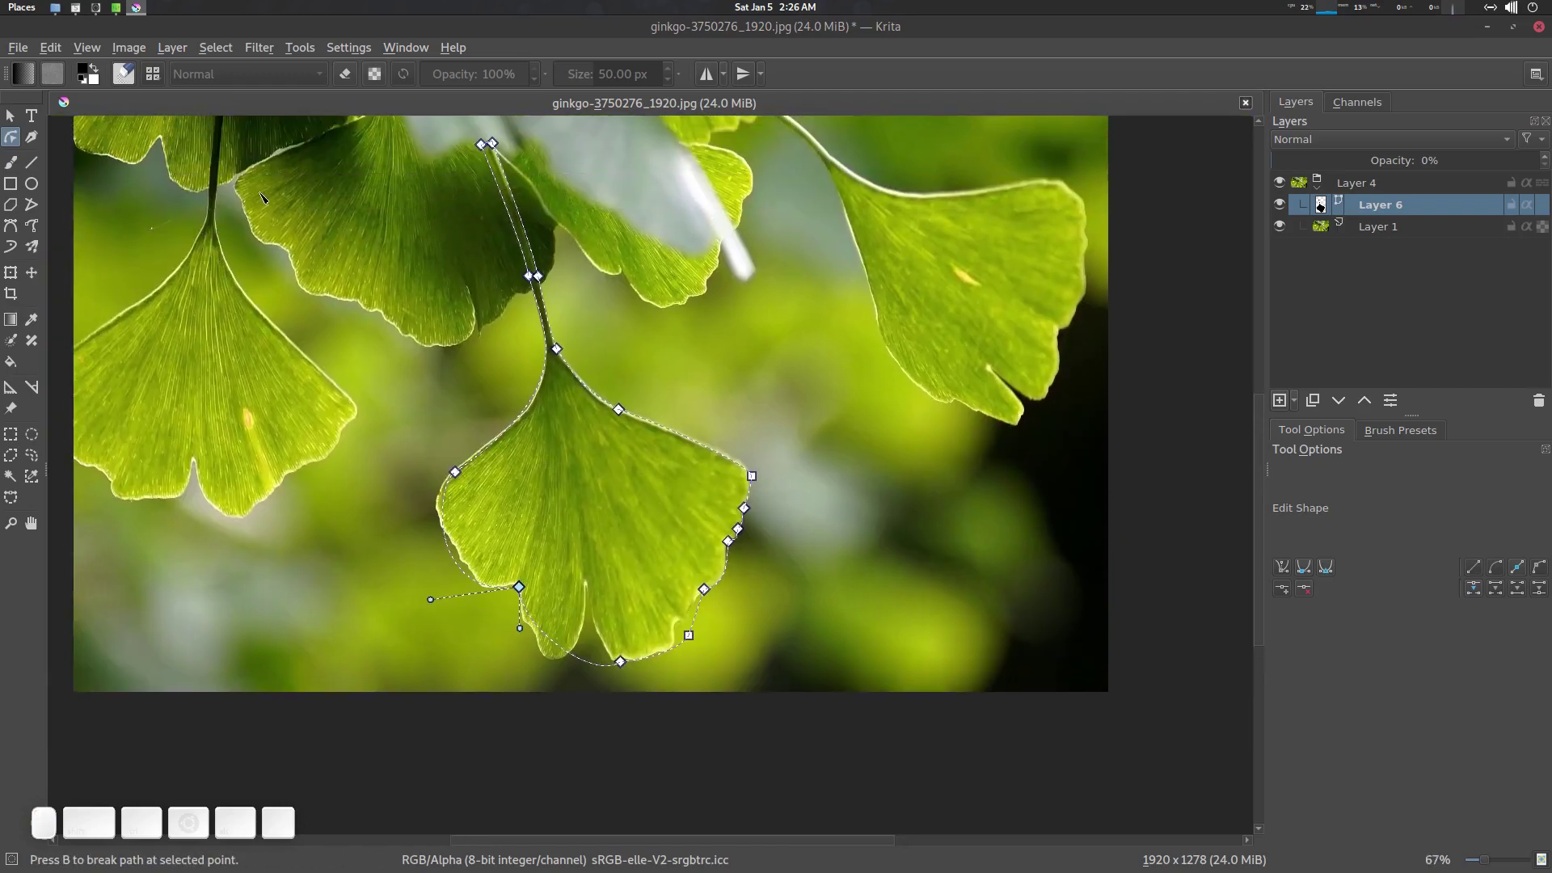
Step: Turn the traced centre-leaf vector shape into a selection with Select Opaque, with the photo layer active
left_click(16, 117)
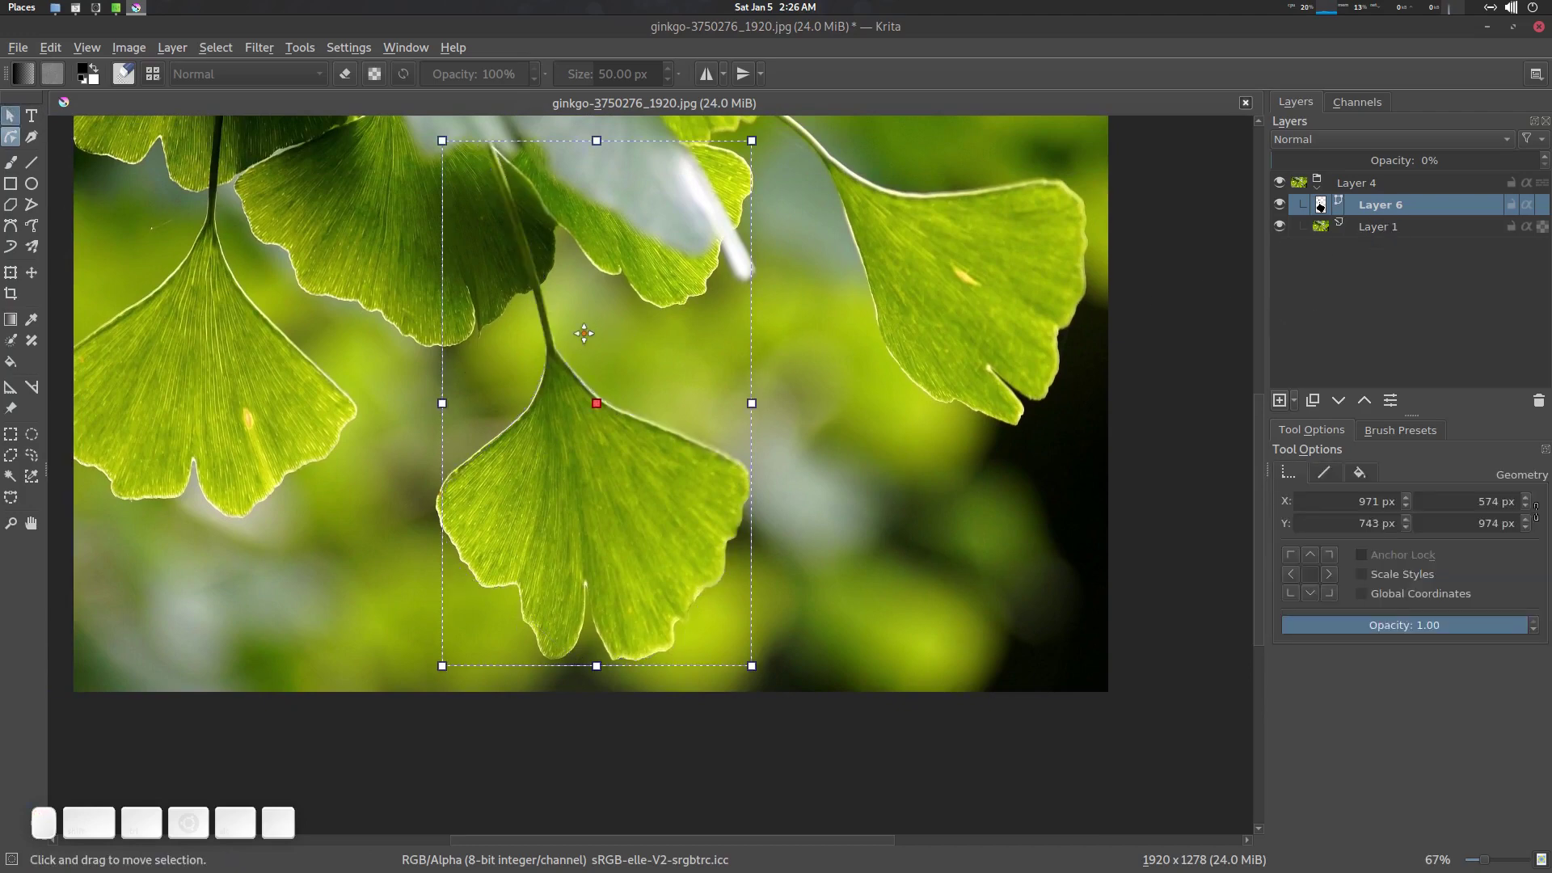
right_click(1390, 206)
left_click(1321, 260)
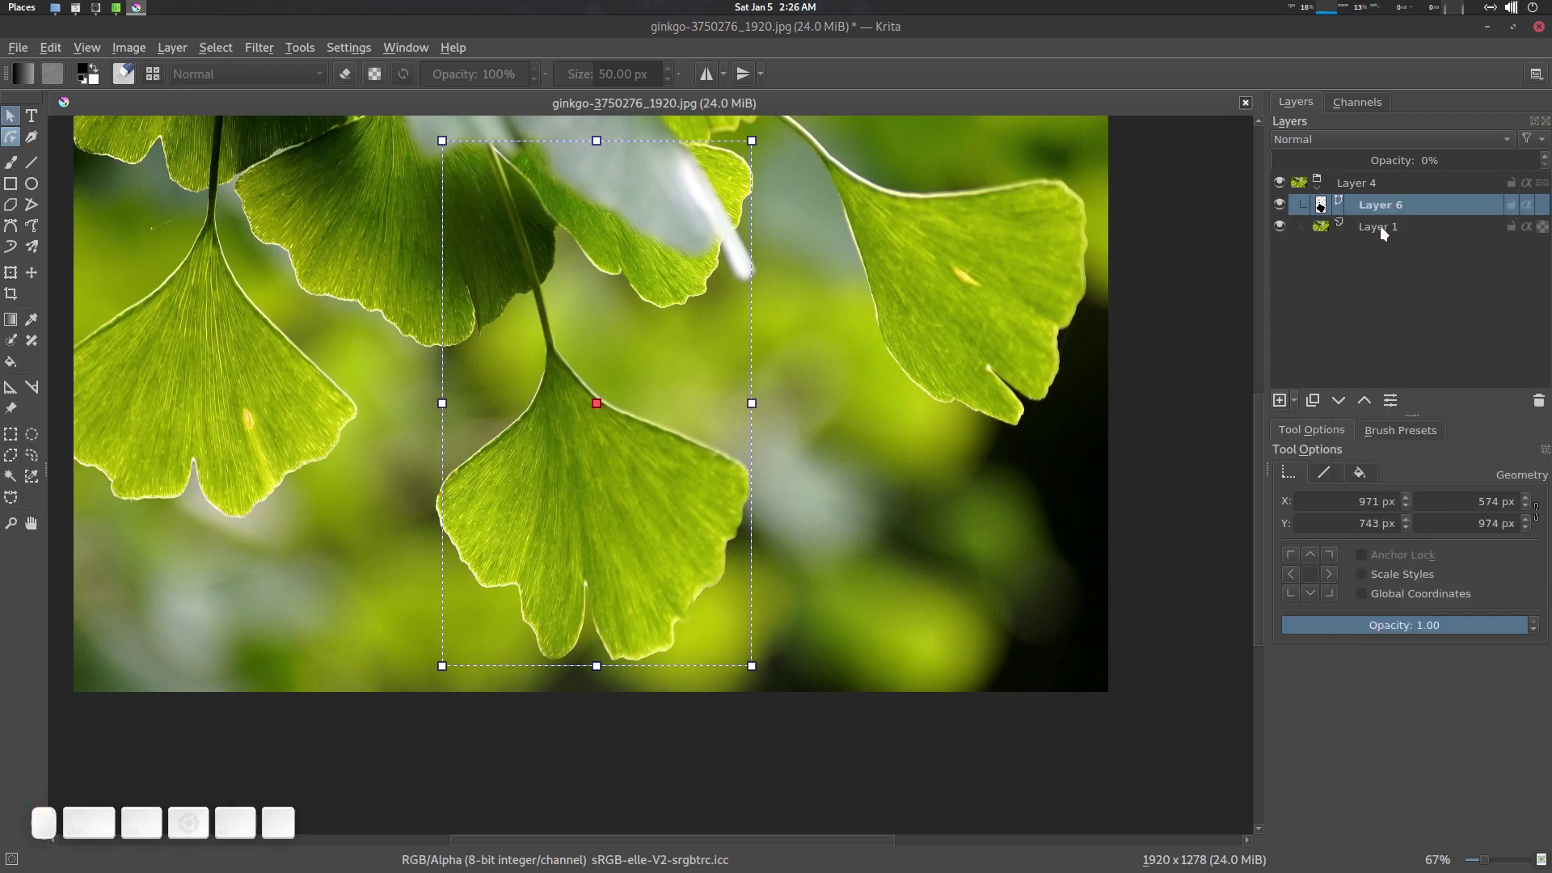
left_click(1384, 229)
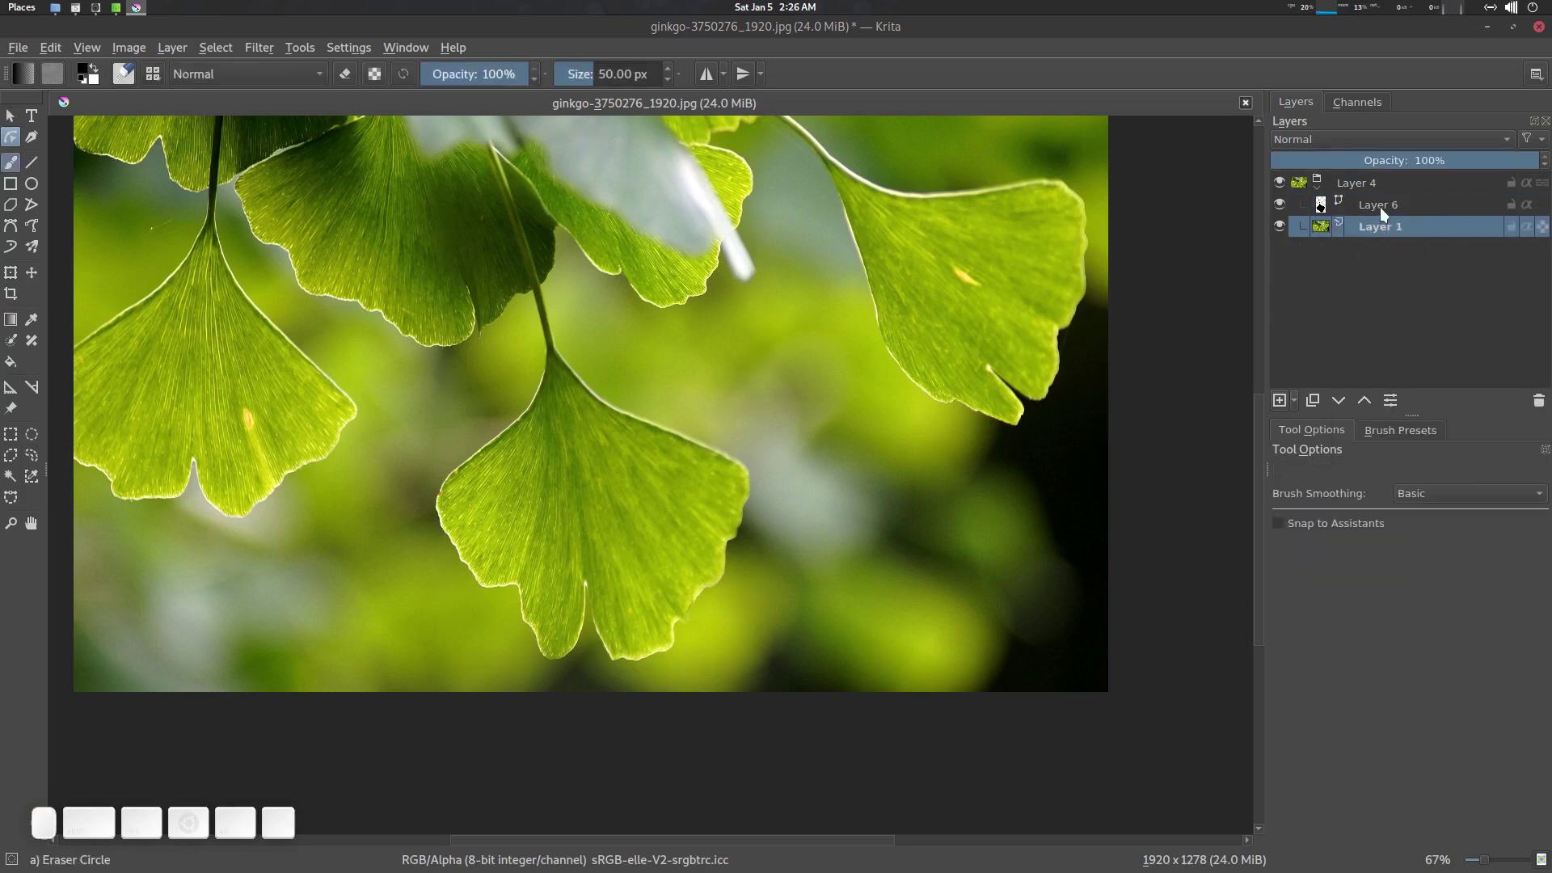
right_click(1385, 207)
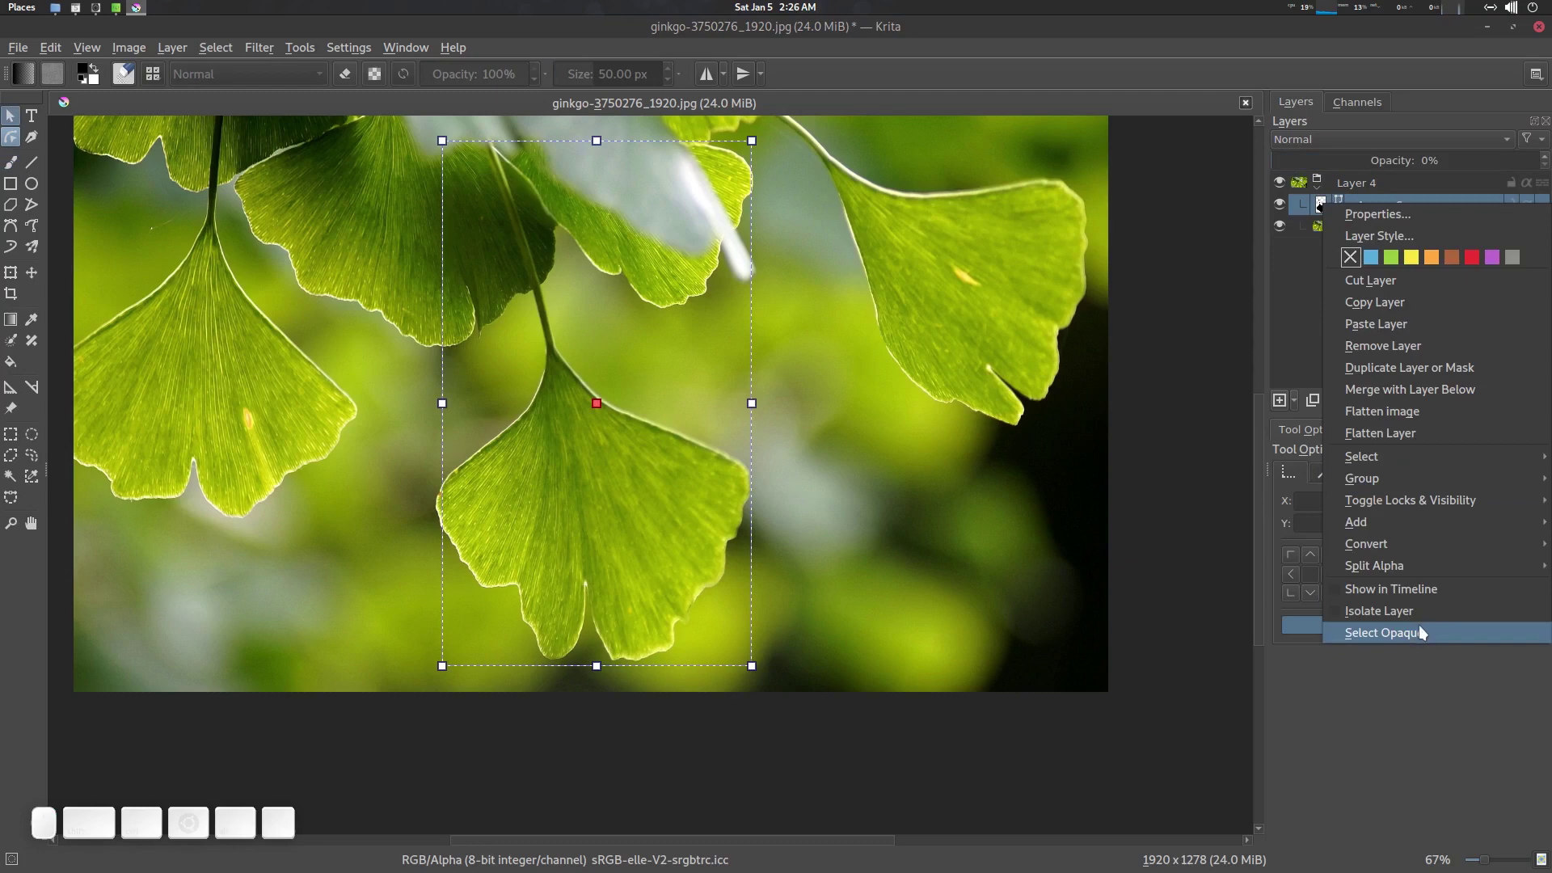
left_click(1423, 630)
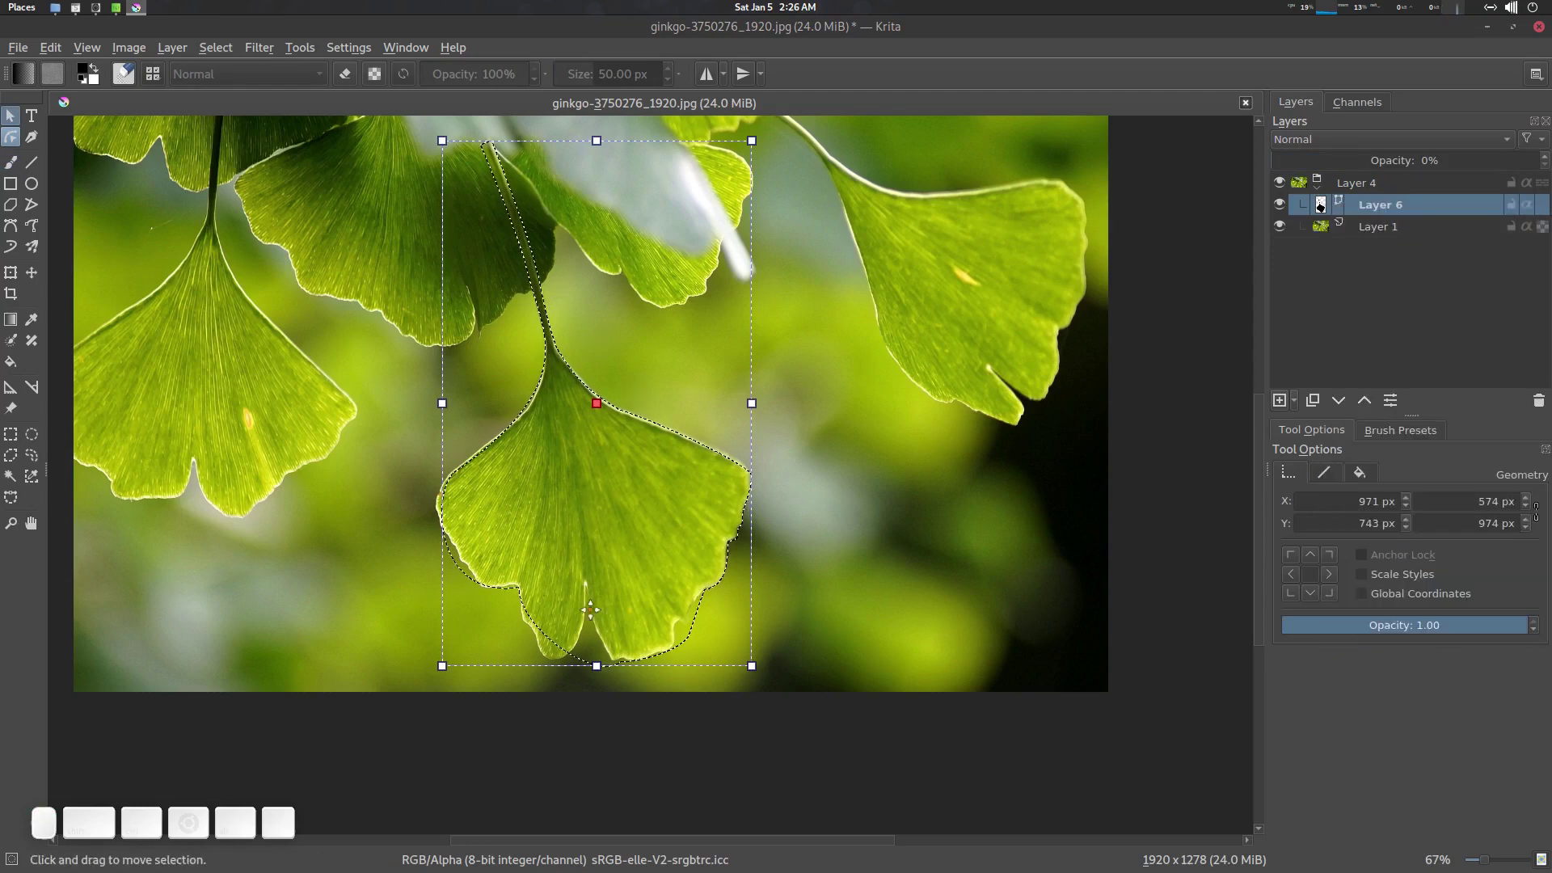
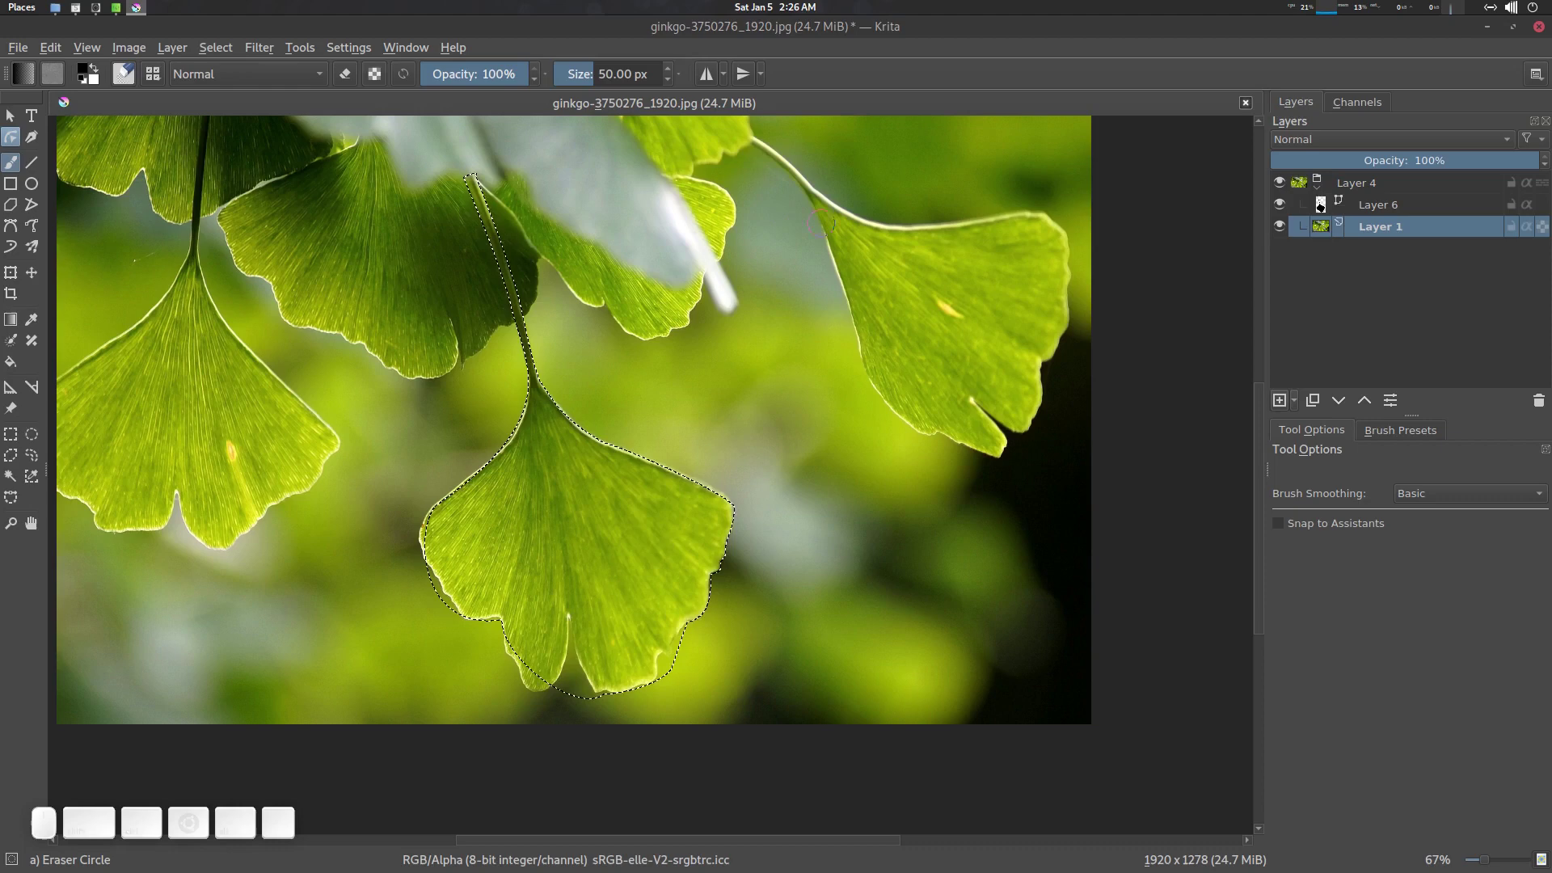
Step: Create a new 480×270 document and paste the copied leaf into it as a layer, ready to transform
key("ctrl+n")
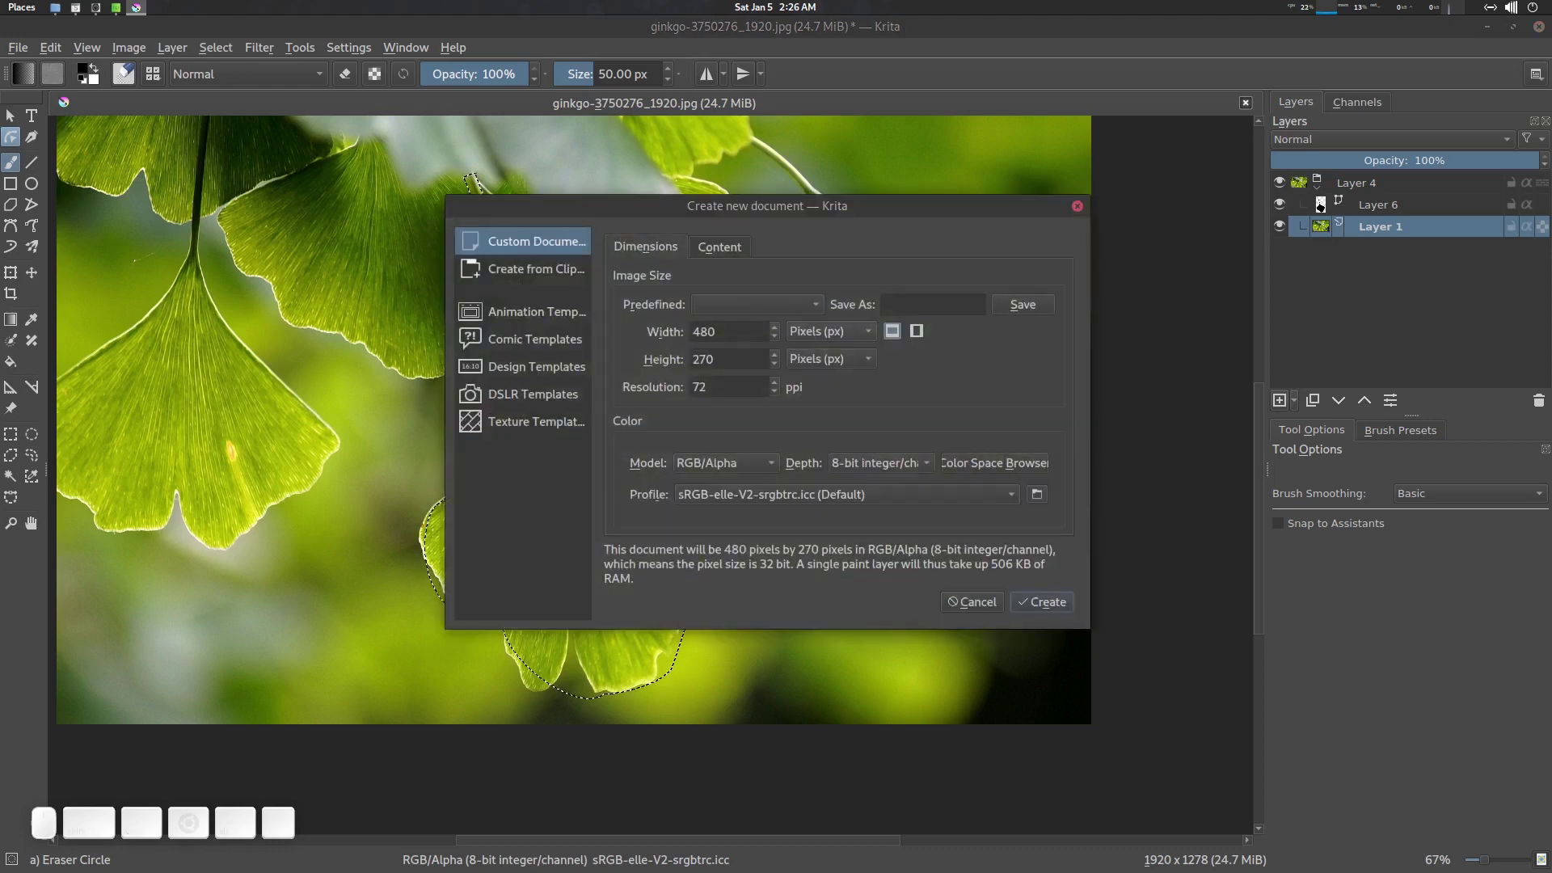
key("Return")
scroll("down", 3)
middle_click(727, 407)
key("ctrl+v")
key("ctrl+t")
left_click(534, 439)
scroll("up", 3)
Step: Nudge the pasted leaf upward with the transform and apply it while inspecting it
left_click(624, 284)
scroll("down", 3)
left_click_drag(947, 199, 892, 413)
scroll("up", 3)
left_click(781, 429)
key("Return")
scroll("up", 3)
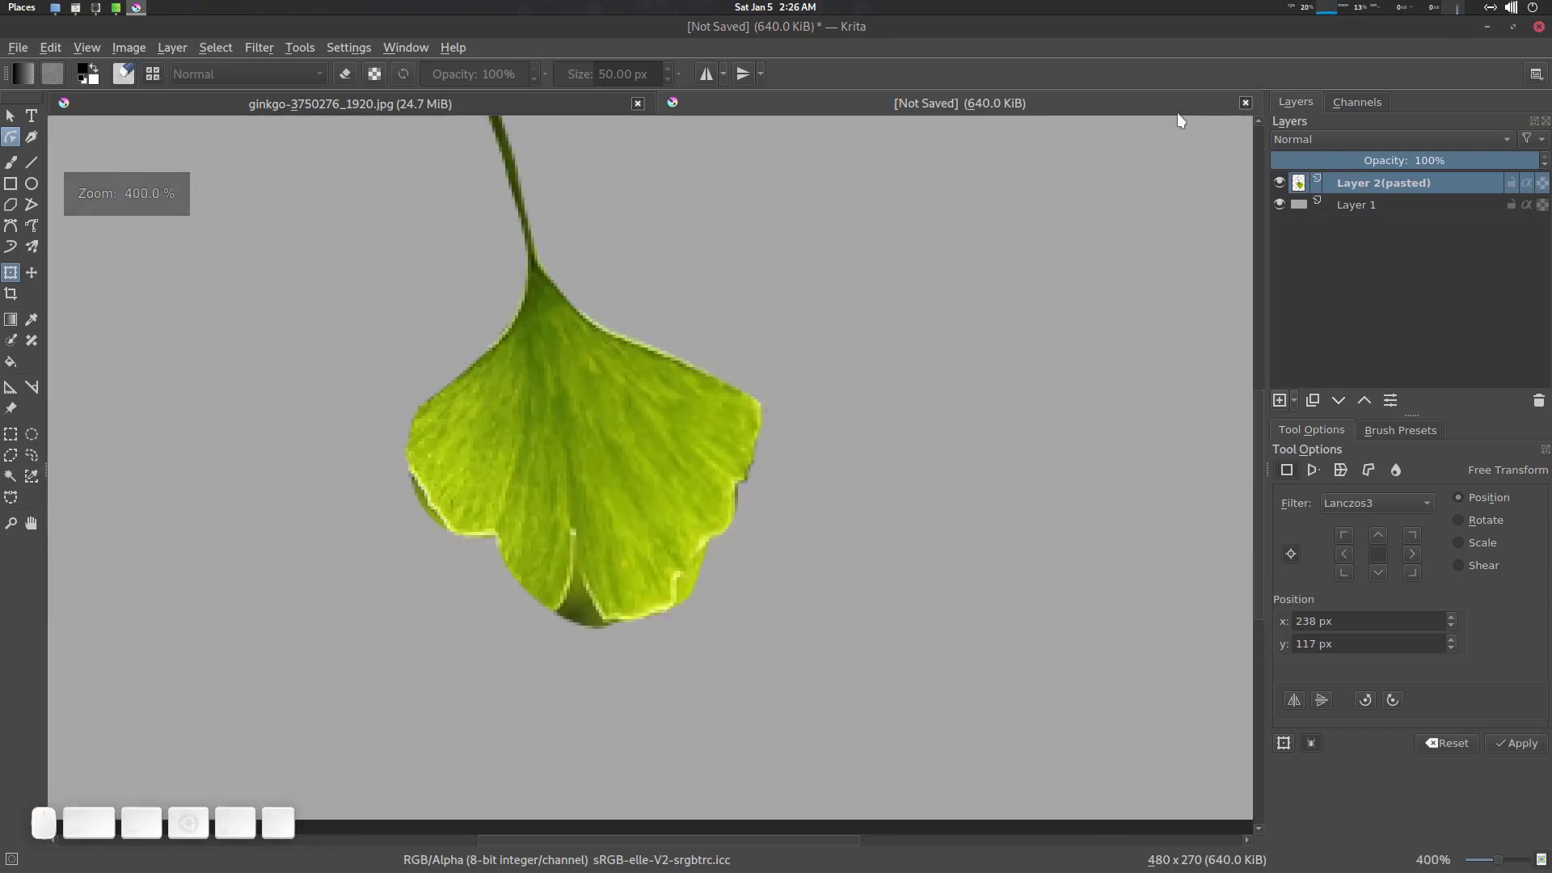
Step: Close the temporary document without saving and return to the ginkgo photo with the leaf selected
left_click(1256, 108)
left_click(837, 449)
left_click(889, 428)
key("ctrl+v")
key("ctrl+z")
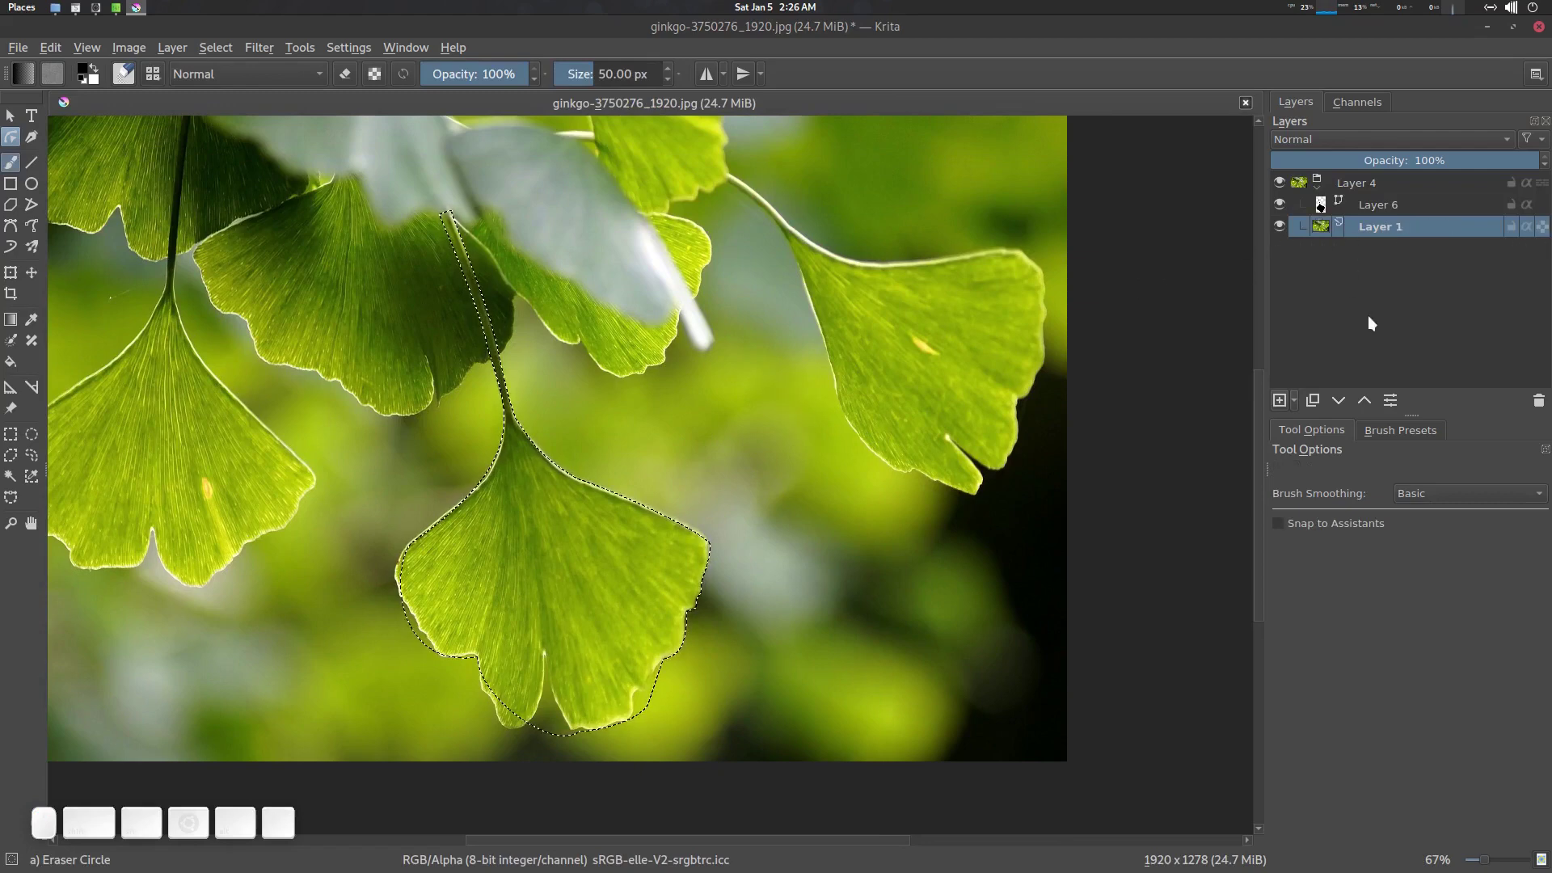
Step: Copy the selected leaf from the photo and paste it as a new layer
scroll("up", 3)
key("ctrl+shift+a")
key("ctrl+v")
scroll("down", 3)
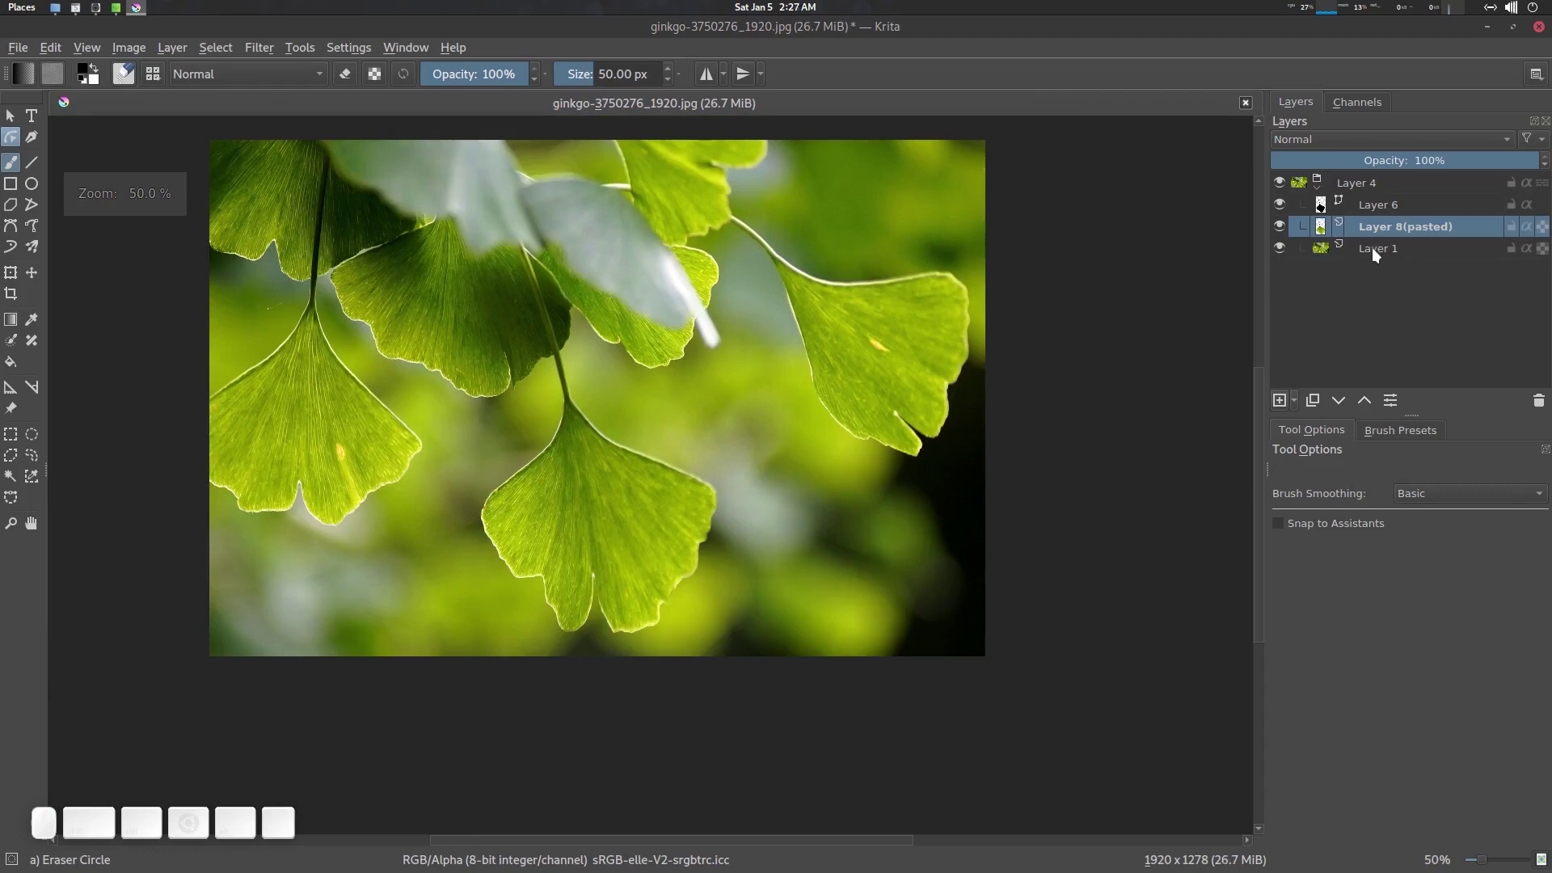
left_click(1334, 277)
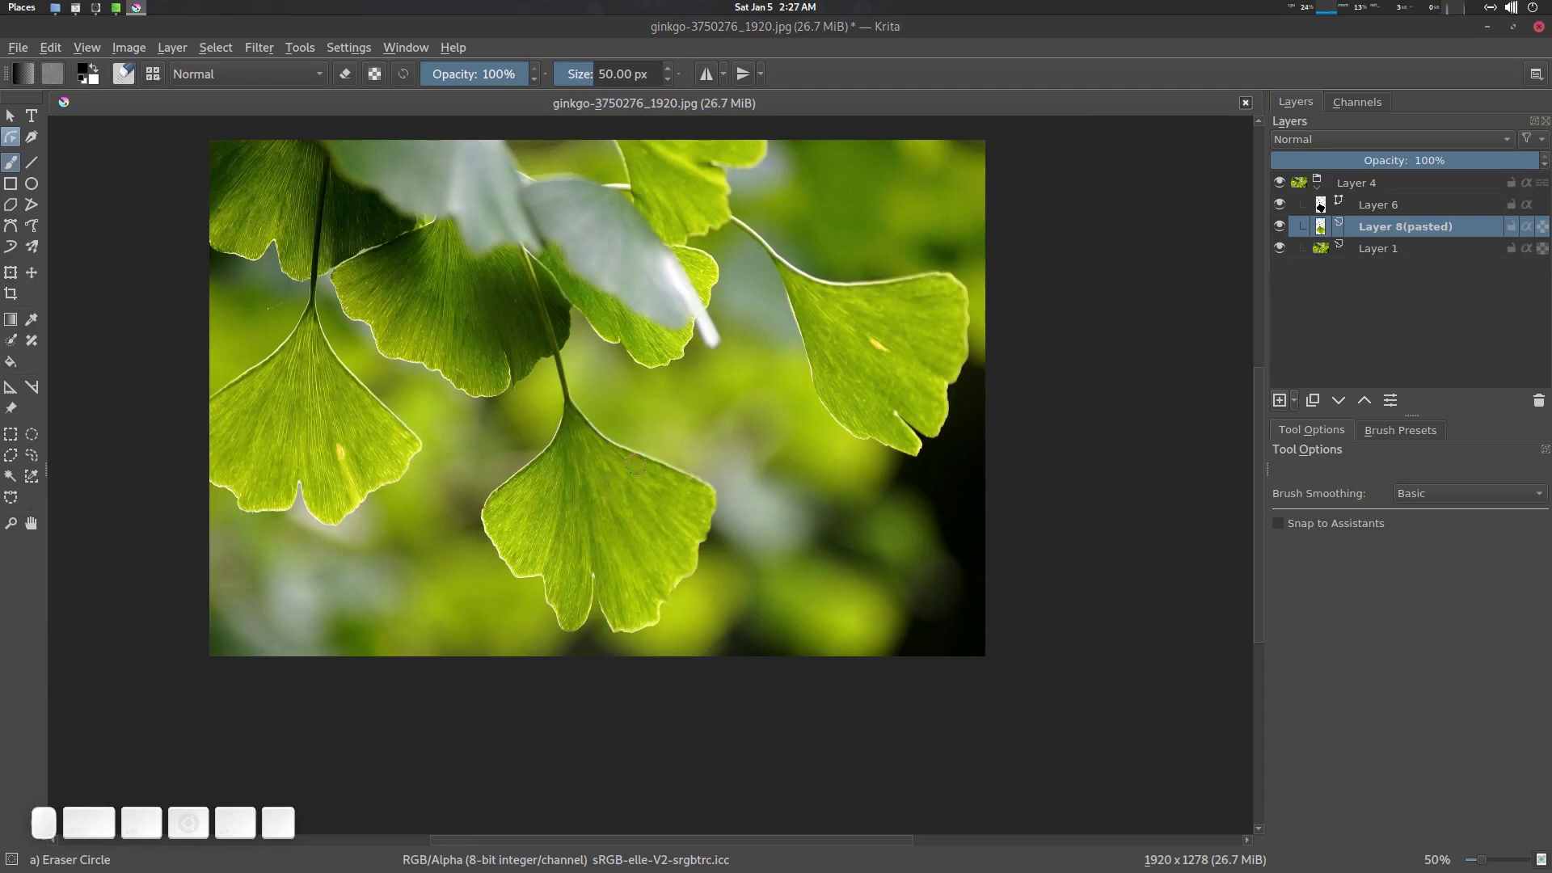
Step: Drag the pasted leaf toward the photo's right side with the Move tool, then remove the pasted layer
key("t")
left_click_drag(604, 480, 815, 414)
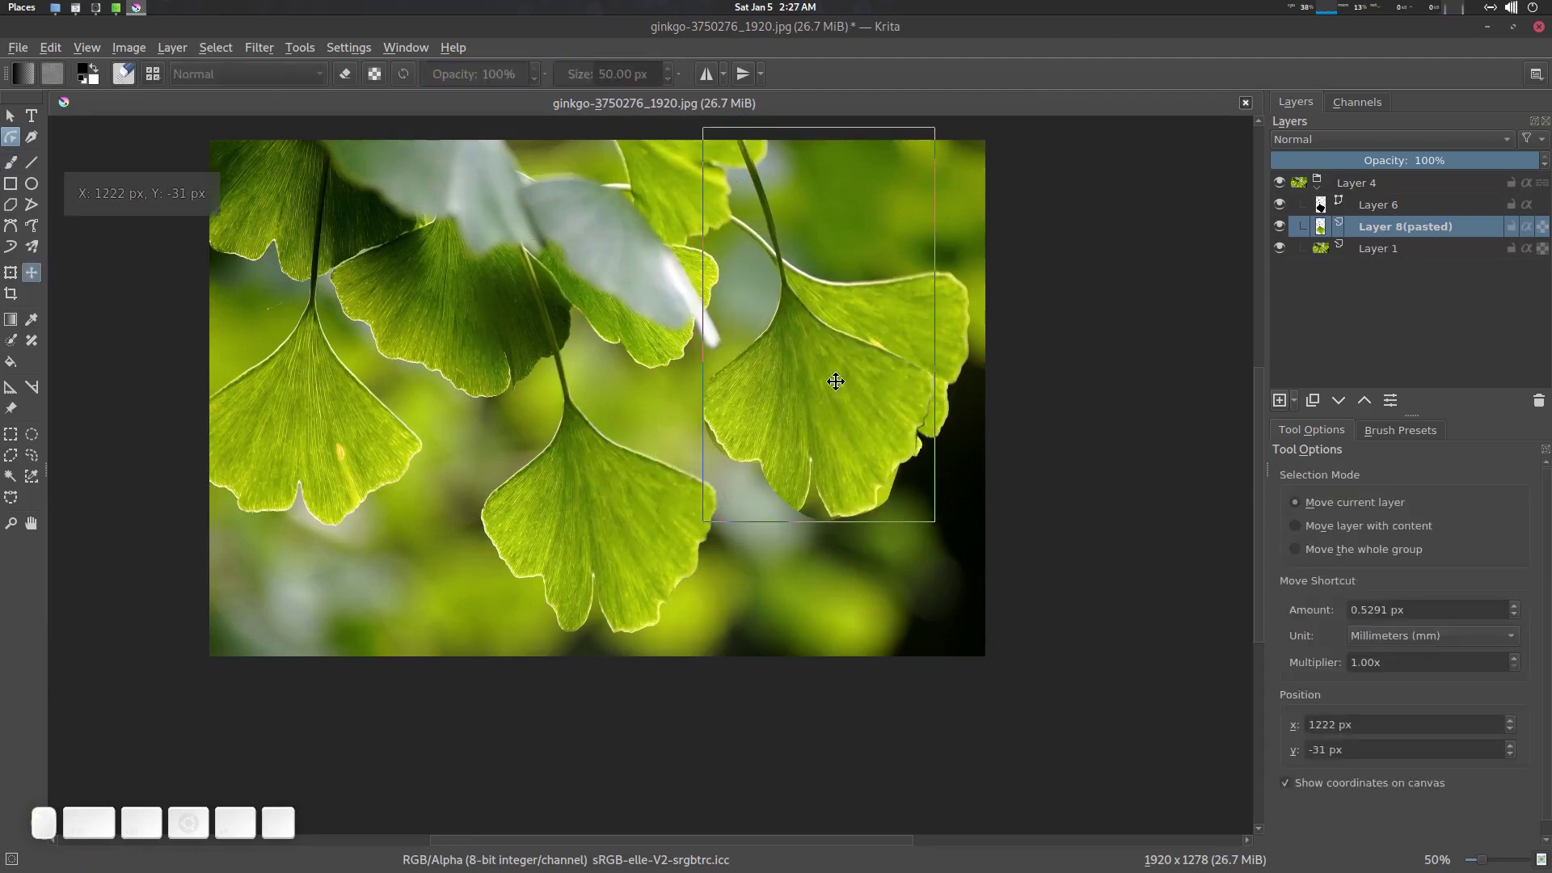
left_click(828, 425)
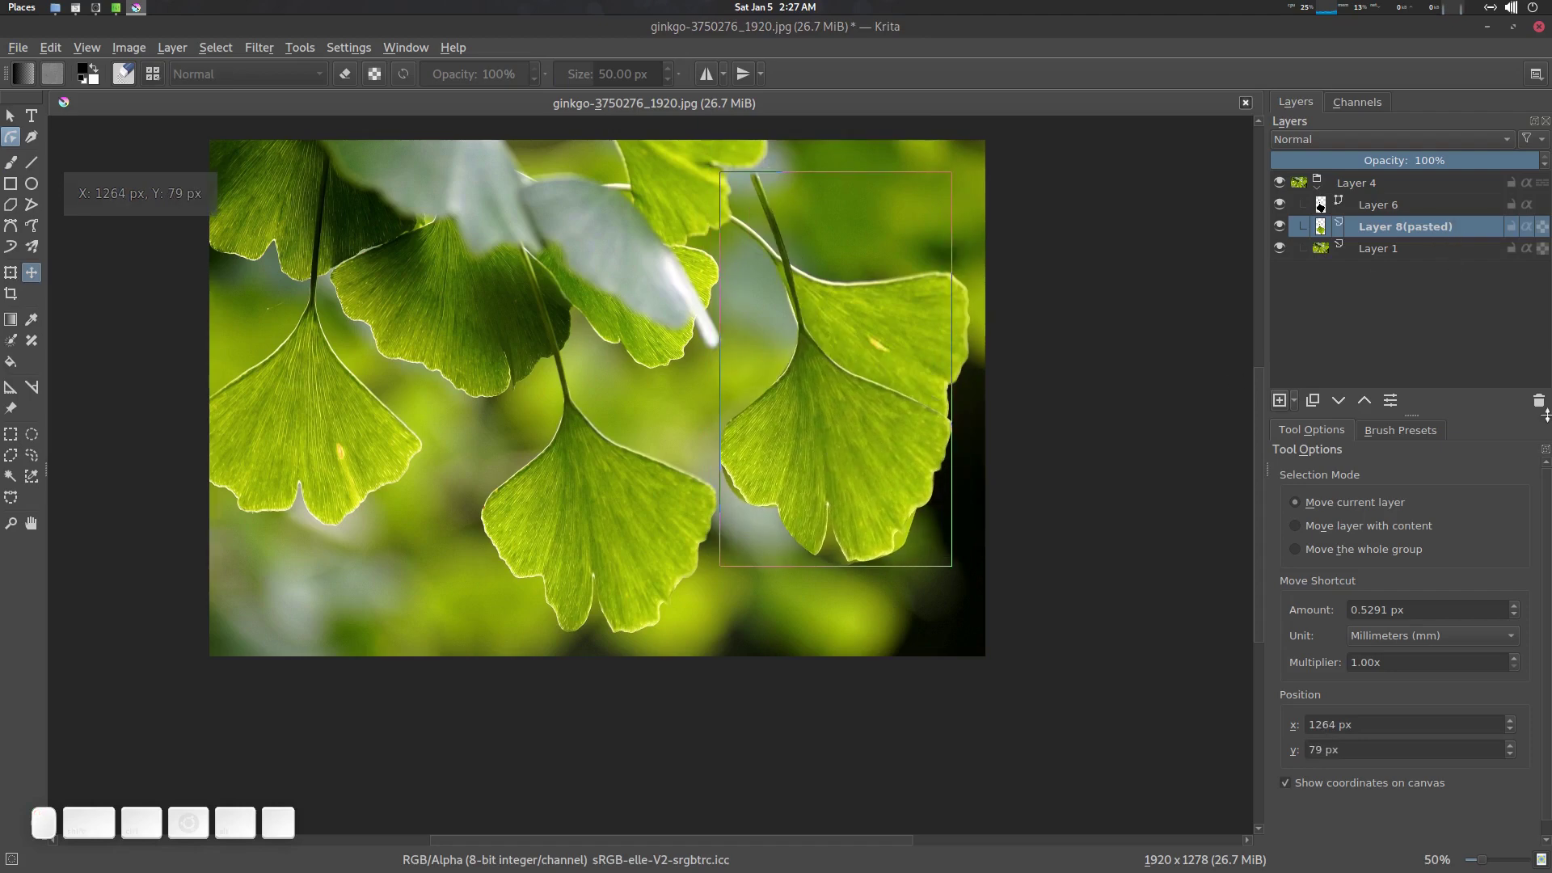
left_click(1544, 409)
scroll("up", 3)
middle_click(763, 390)
middle_click(1391, 207)
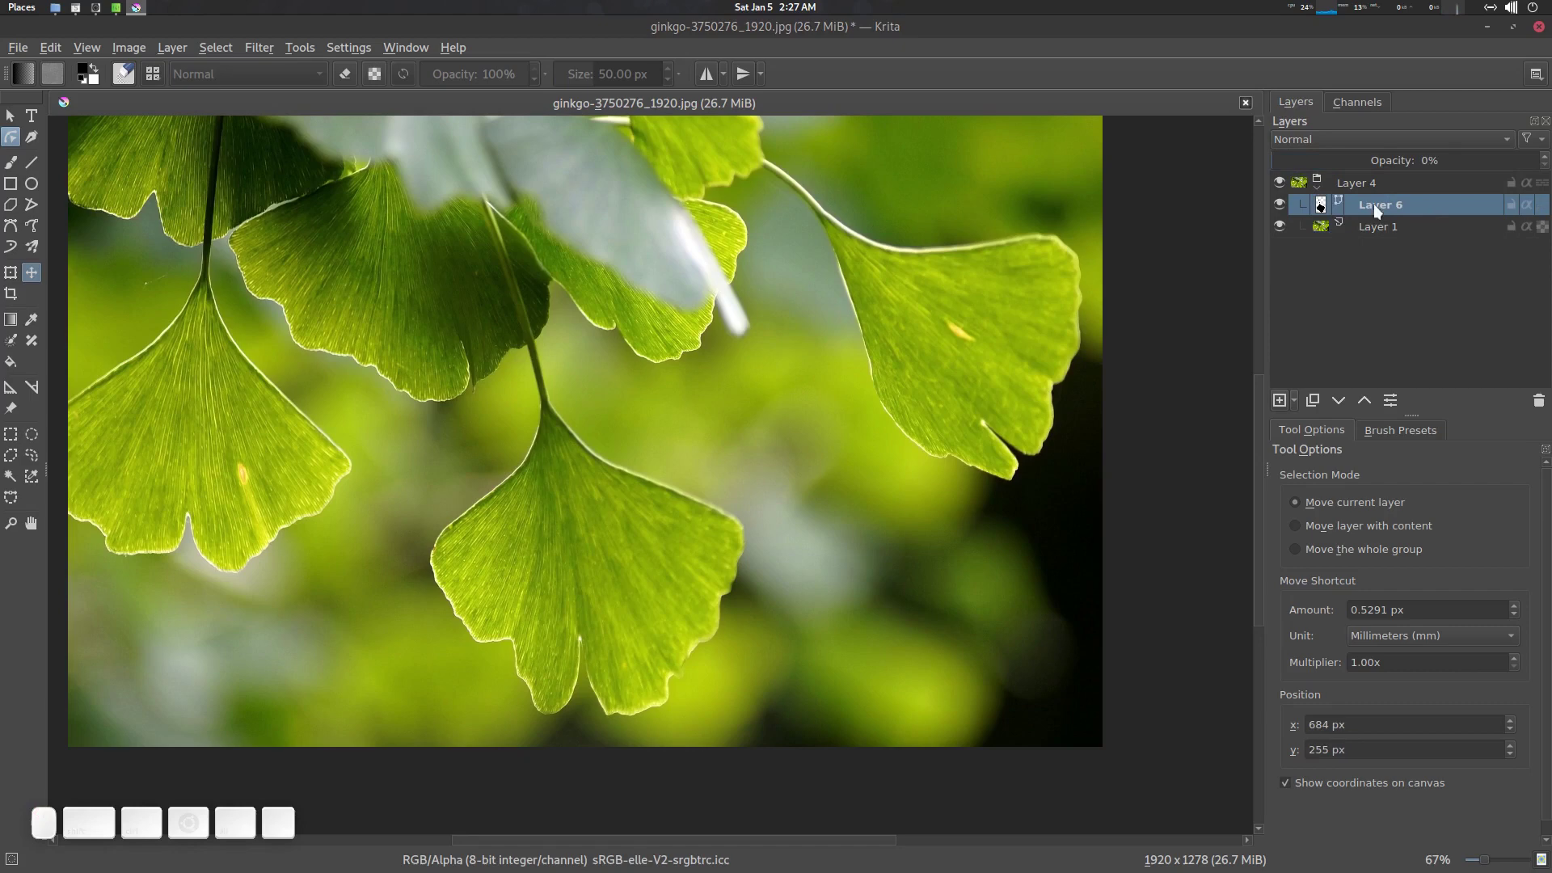
Step: Activate the Layer 6 shape layer and clear the marching selection around the lower leaf
middle_click(1282, 211)
middle_click(1290, 206)
left_click(1291, 207)
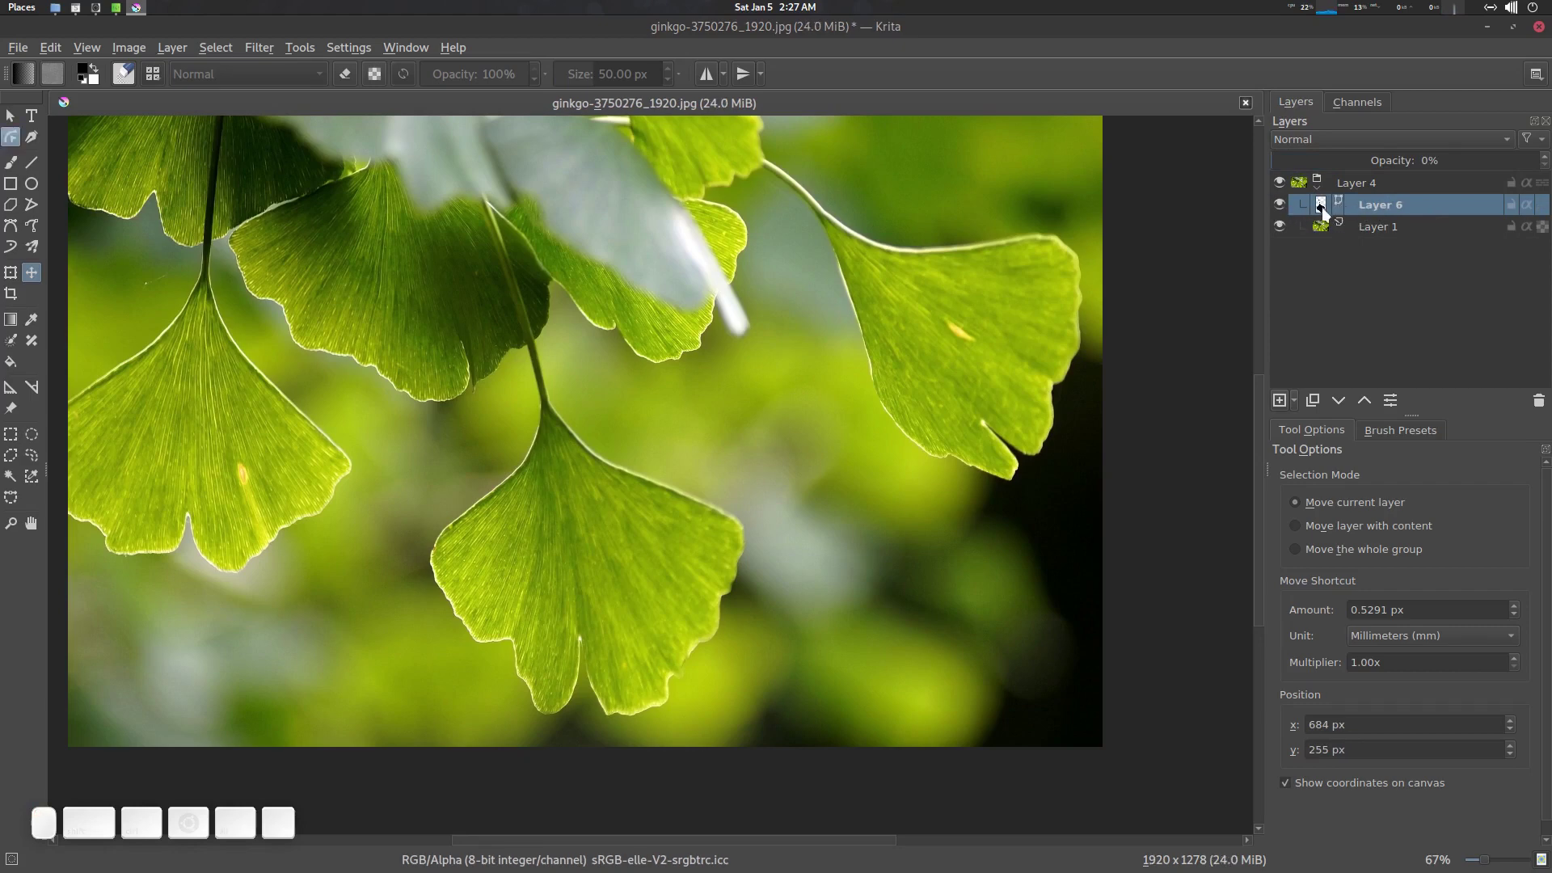
right_click(1377, 207)
scroll("up", 3)
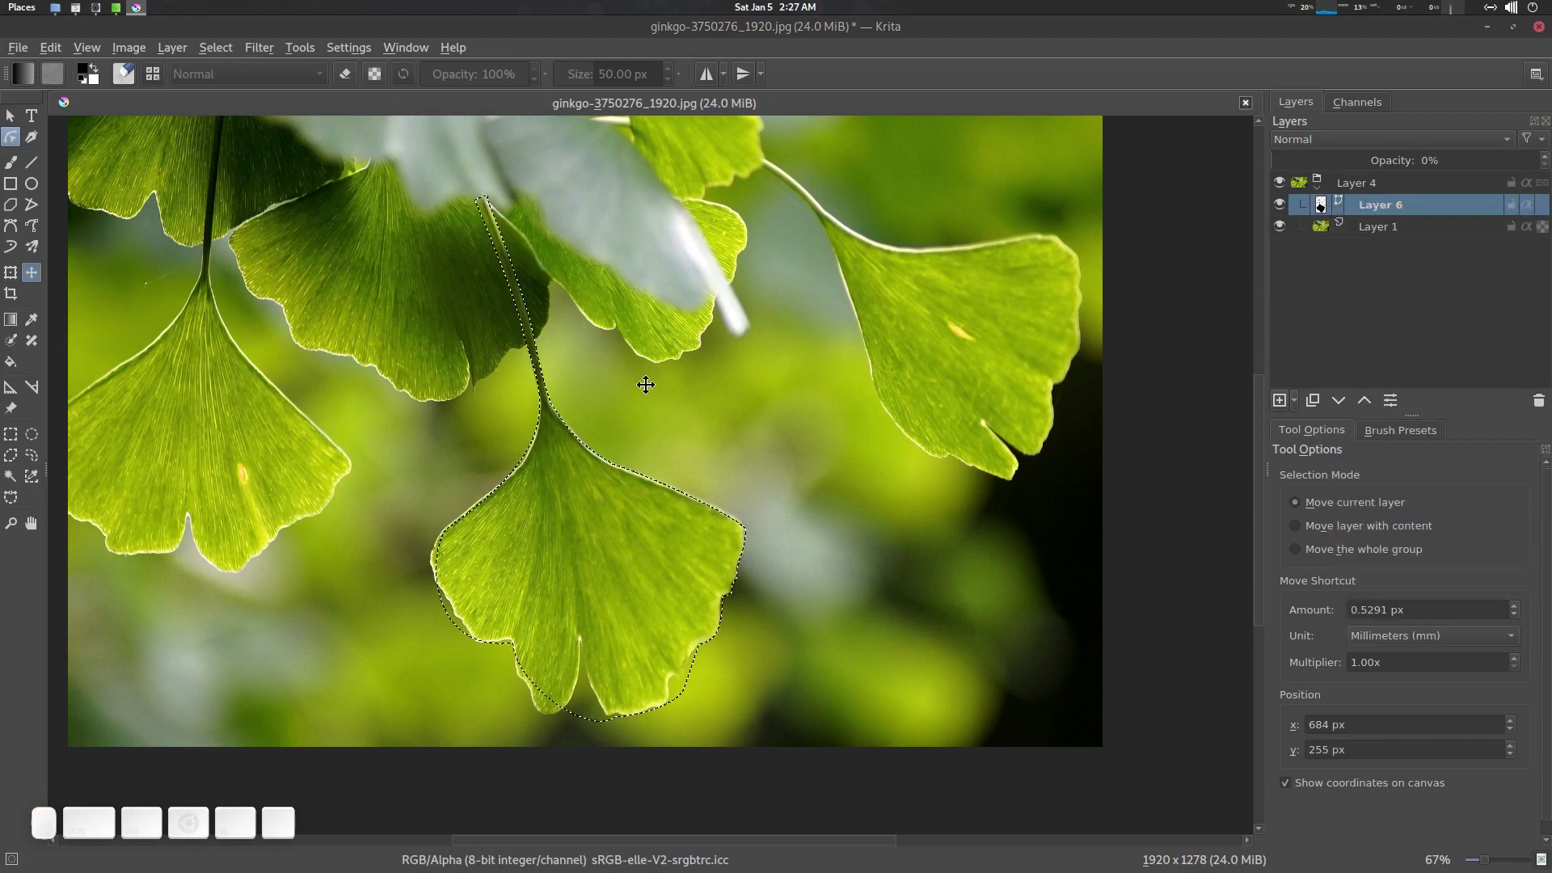
scroll("up", 3)
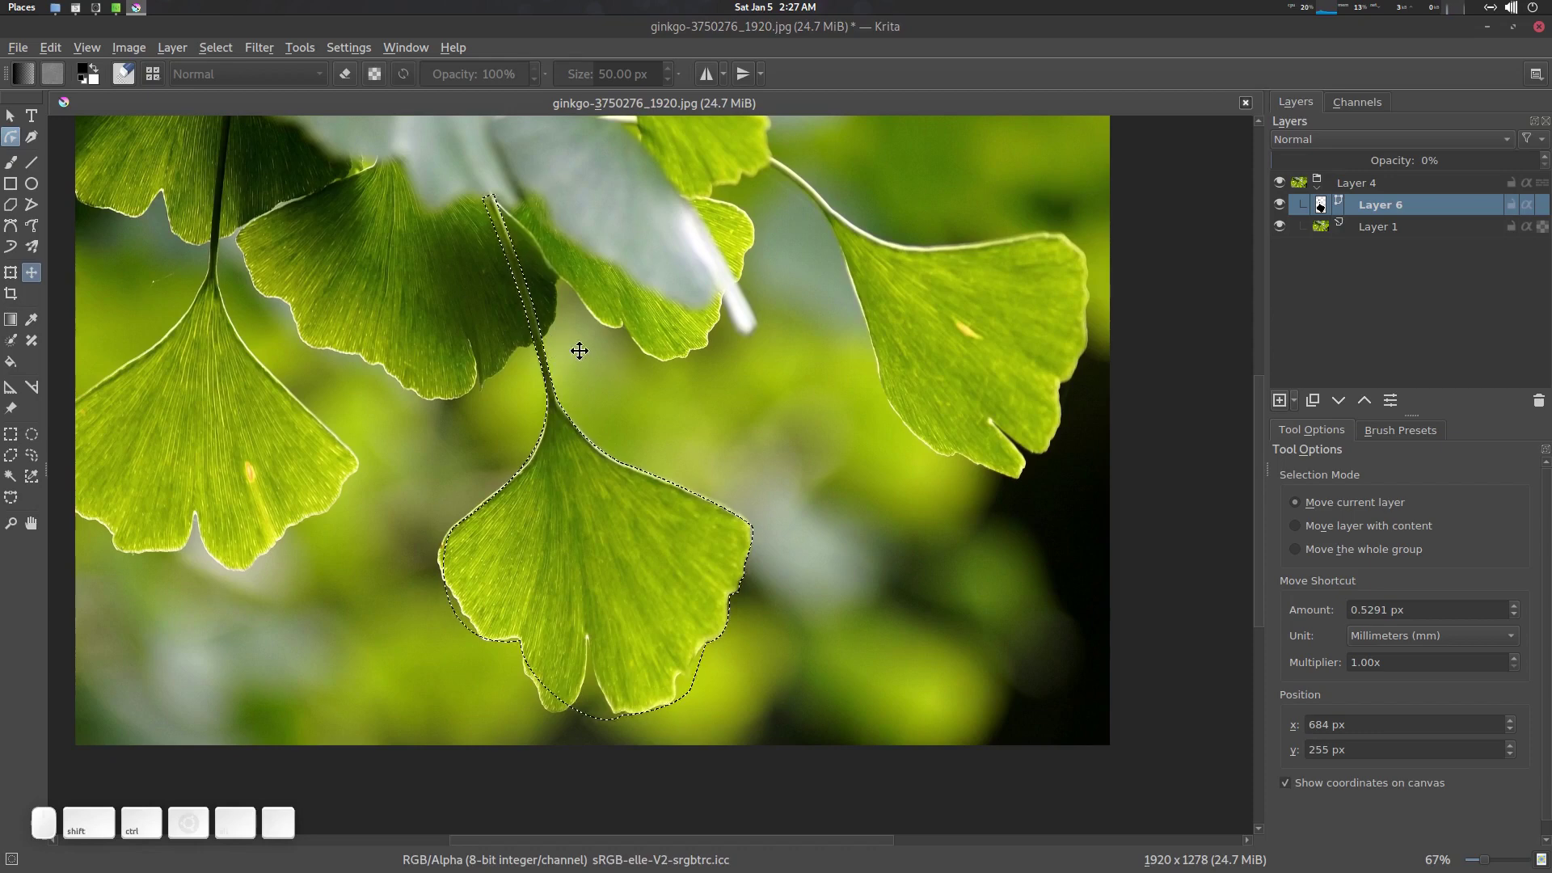
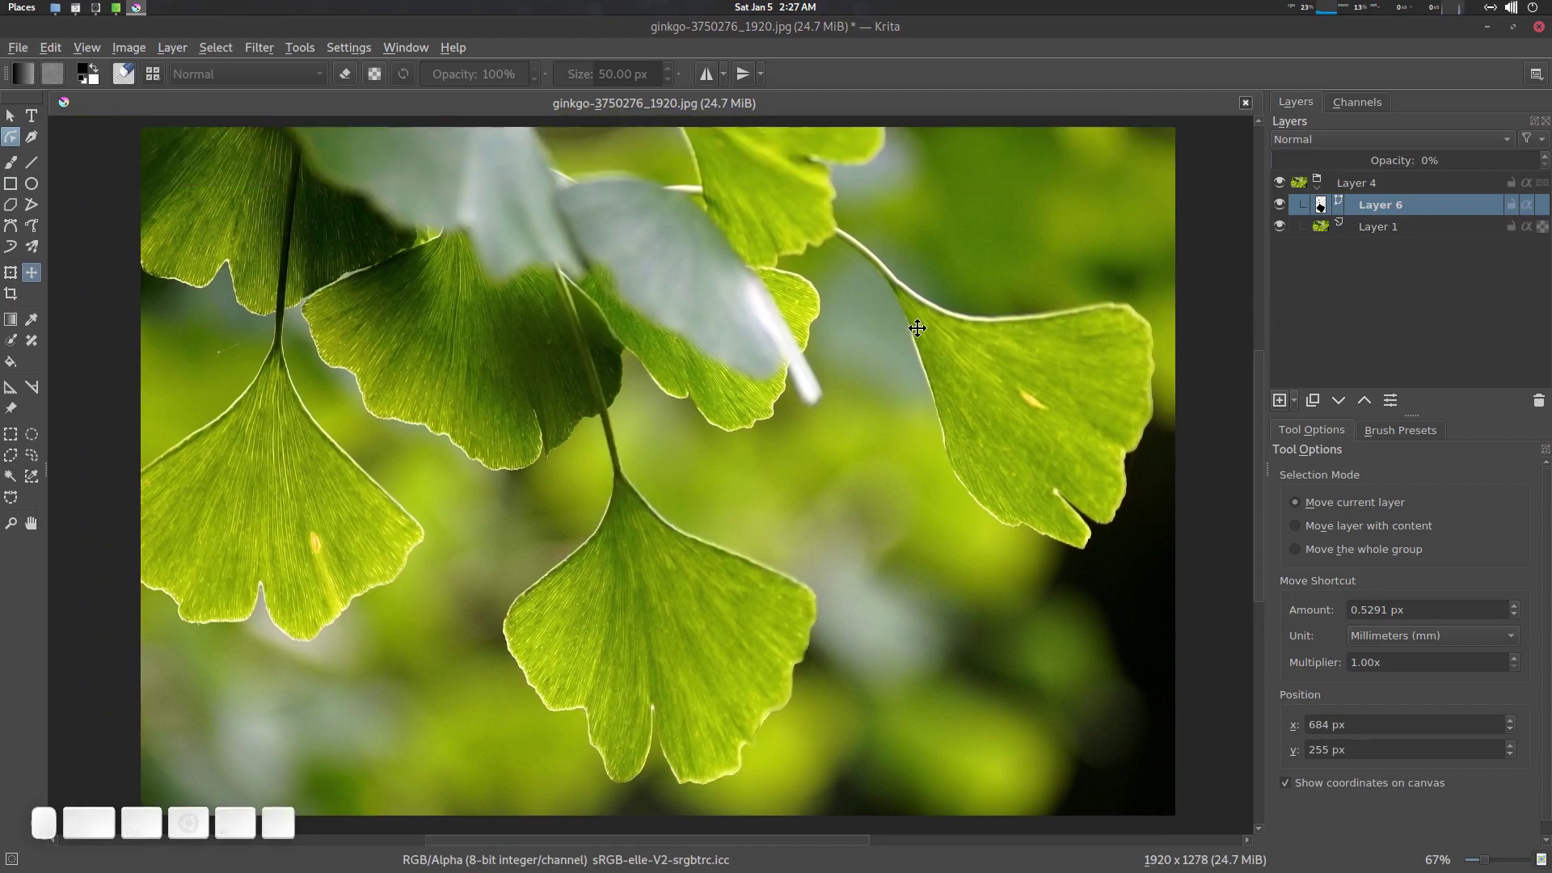
left_click(661, 399)
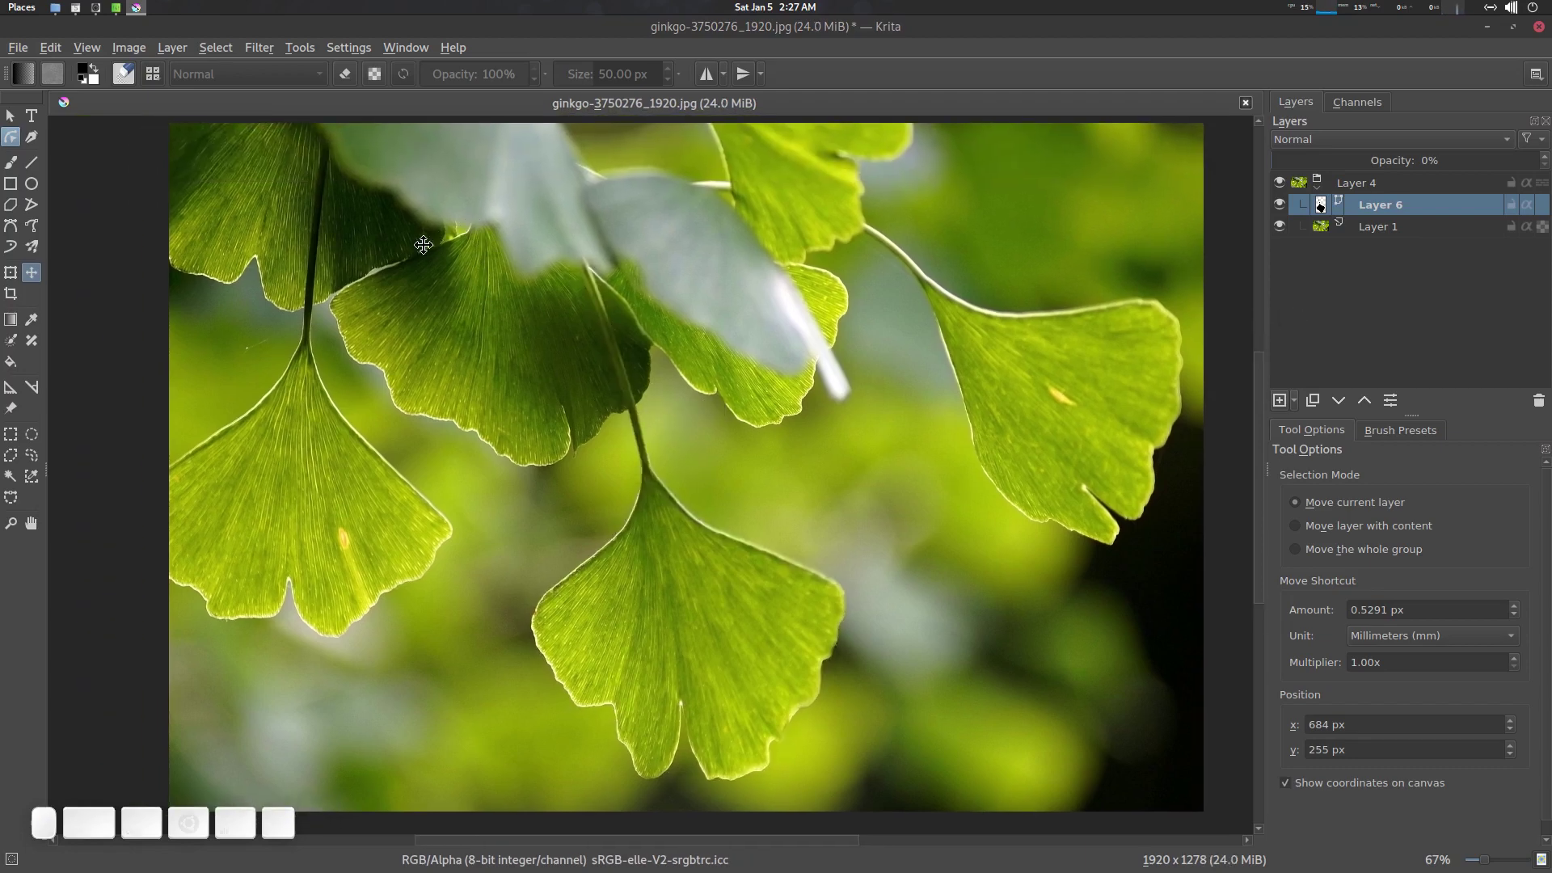
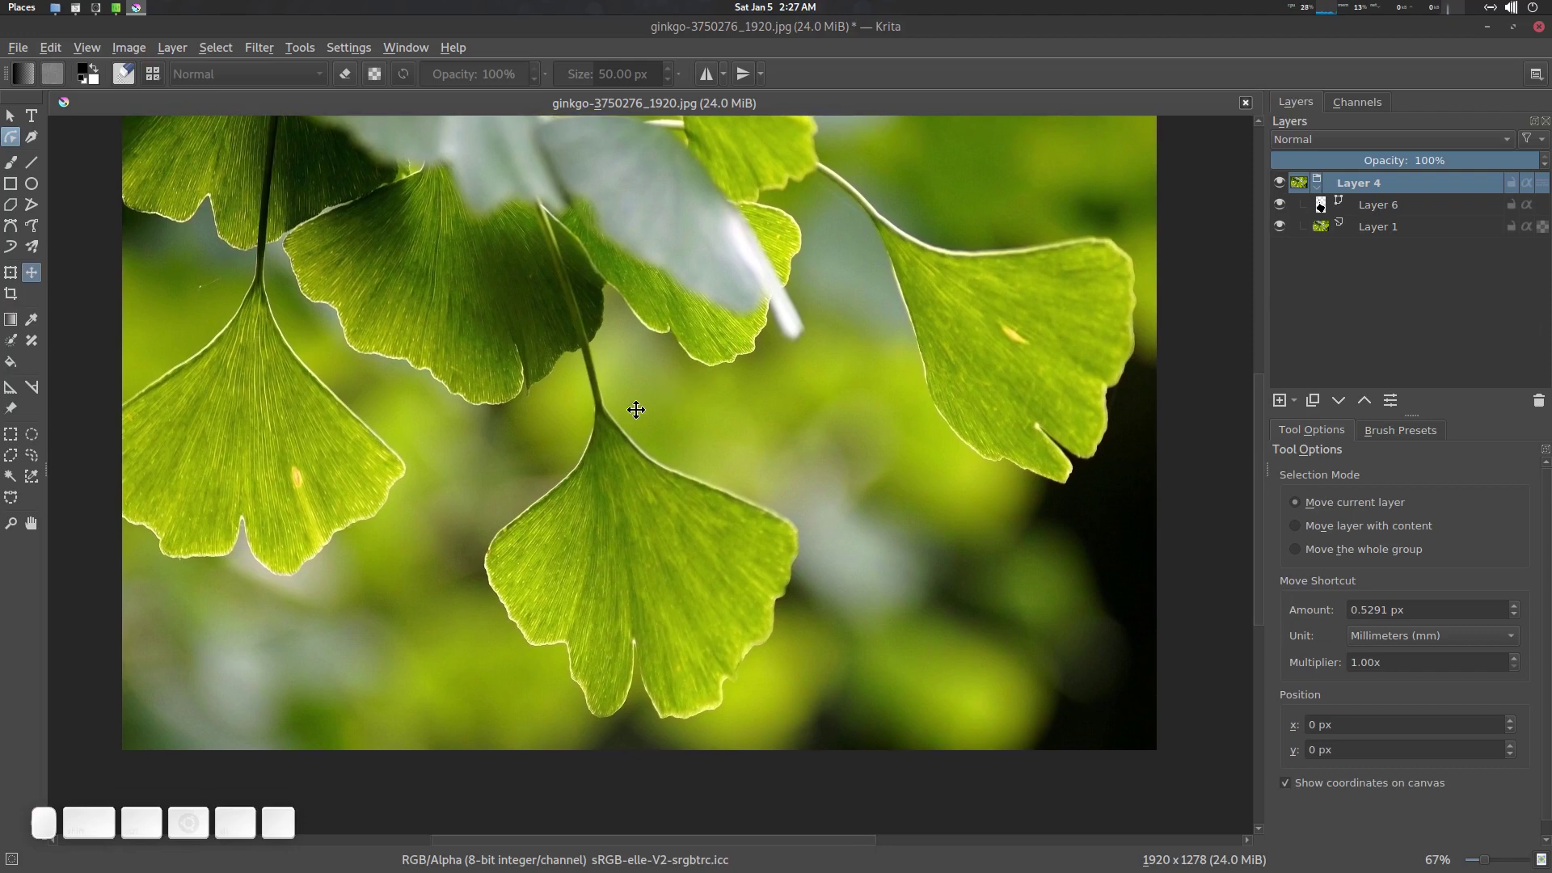
Step: Add a new vector layer (Layer 9) and switch to the Bezier Curve tool
key("ctrl+alt+v")
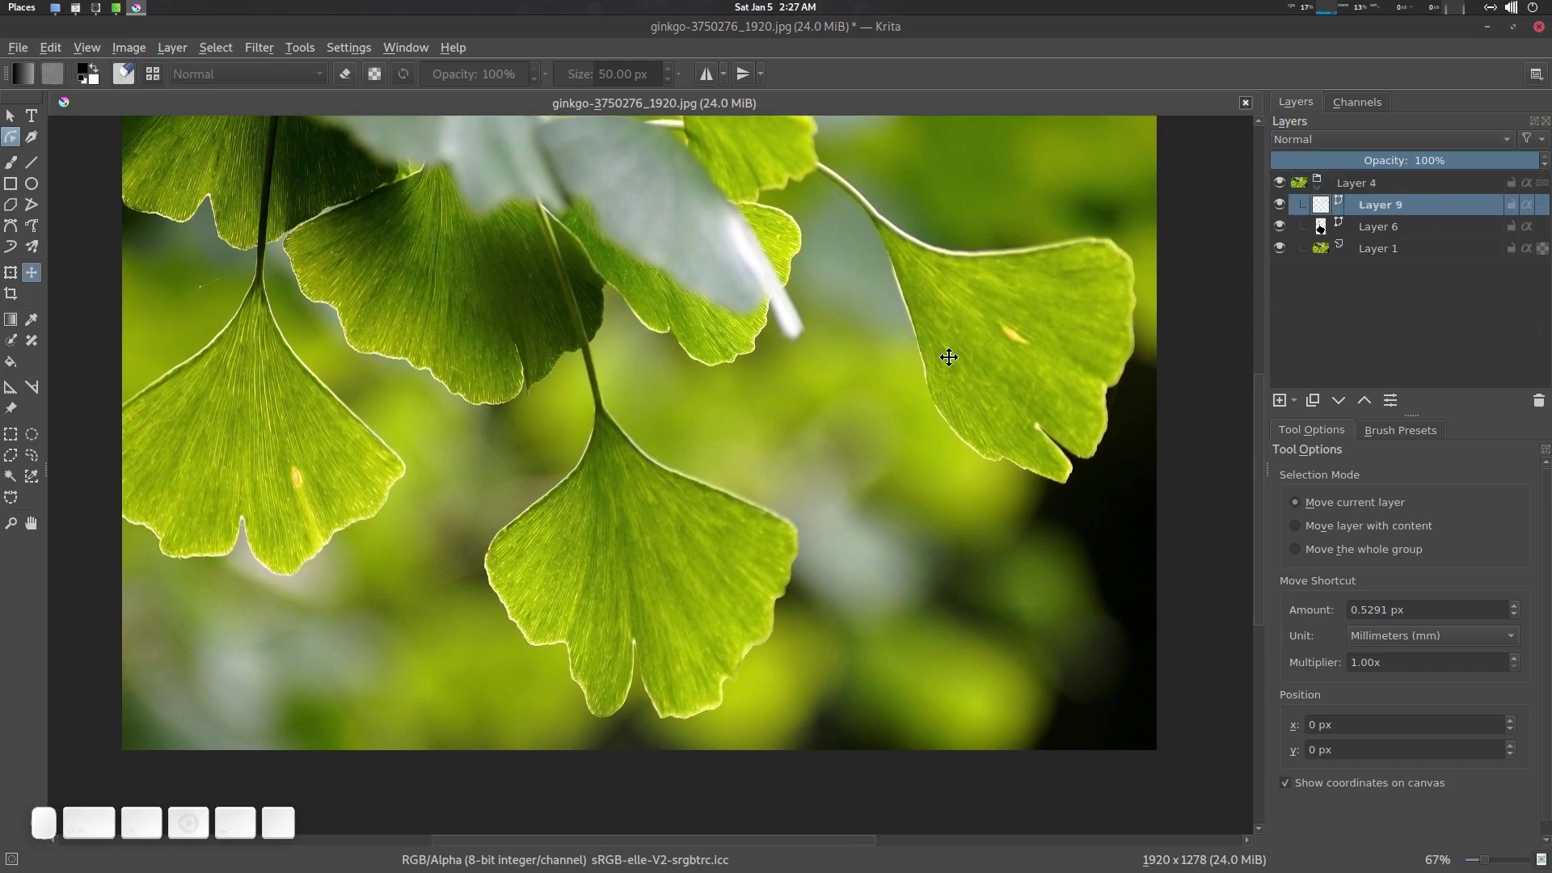
left_click(653, 264)
left_click(527, 318)
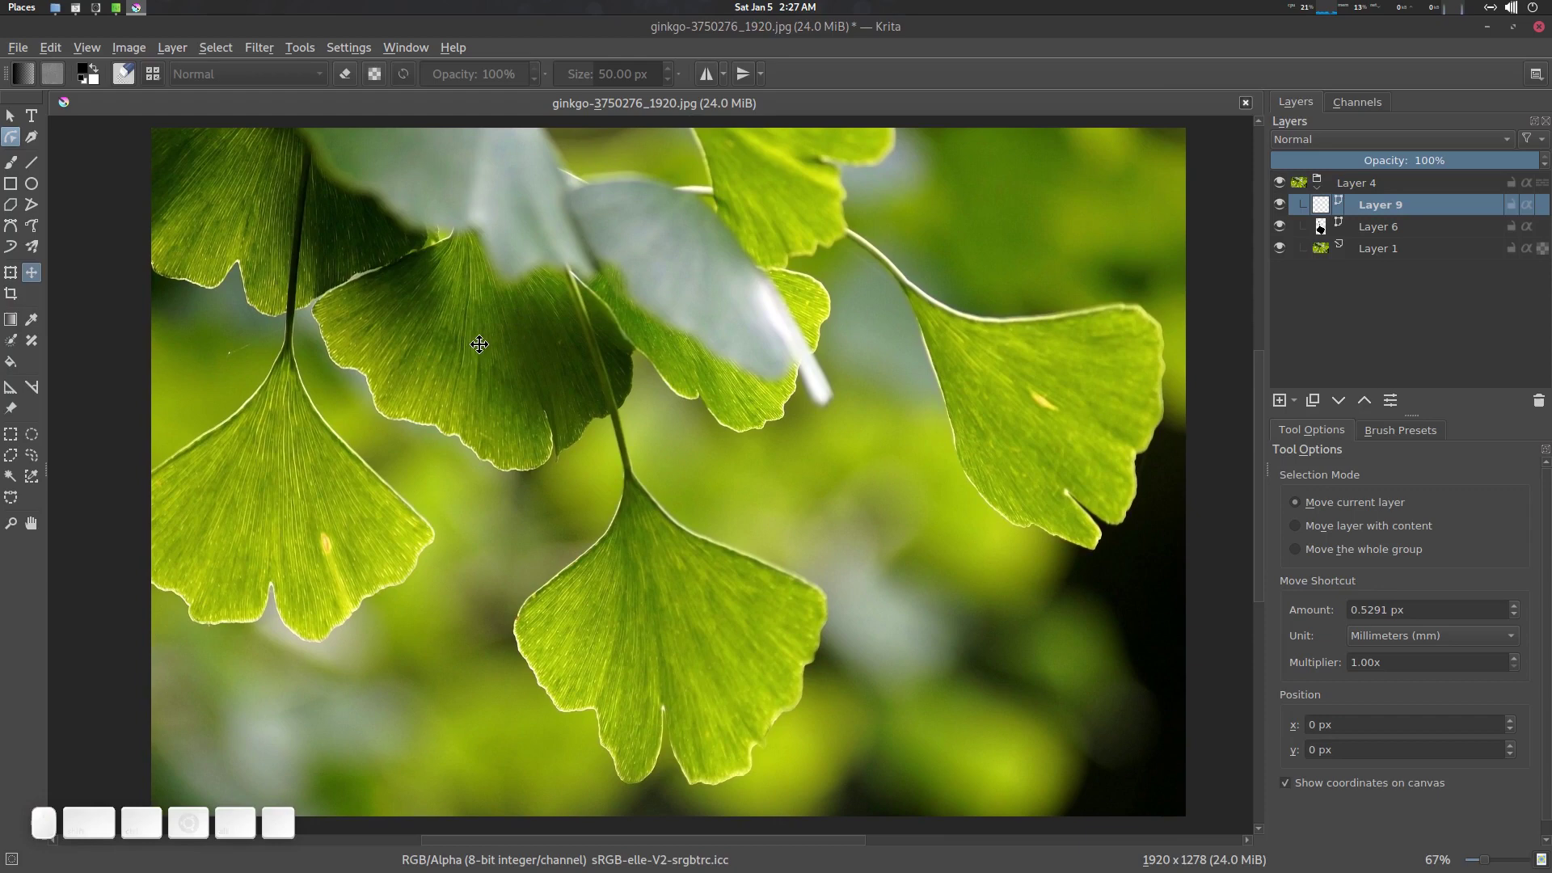
key("ctrl+alt+b")
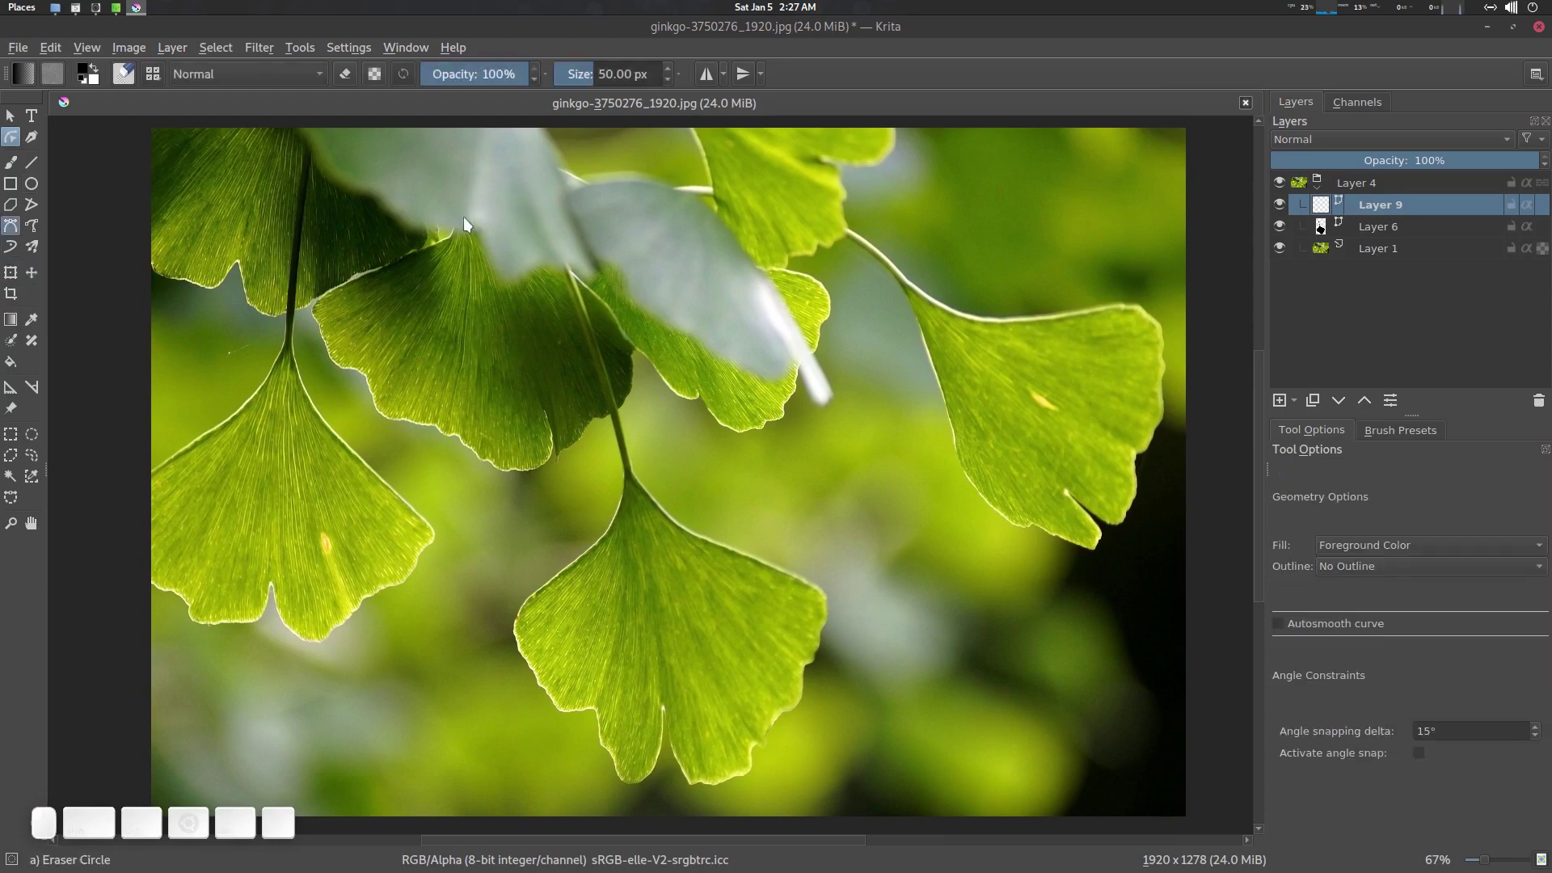
Step: Trace a closed filled Bezier shape around the partly hidden upper-middle leaf
left_click(464, 232)
left_click_drag(334, 300, 456, 232)
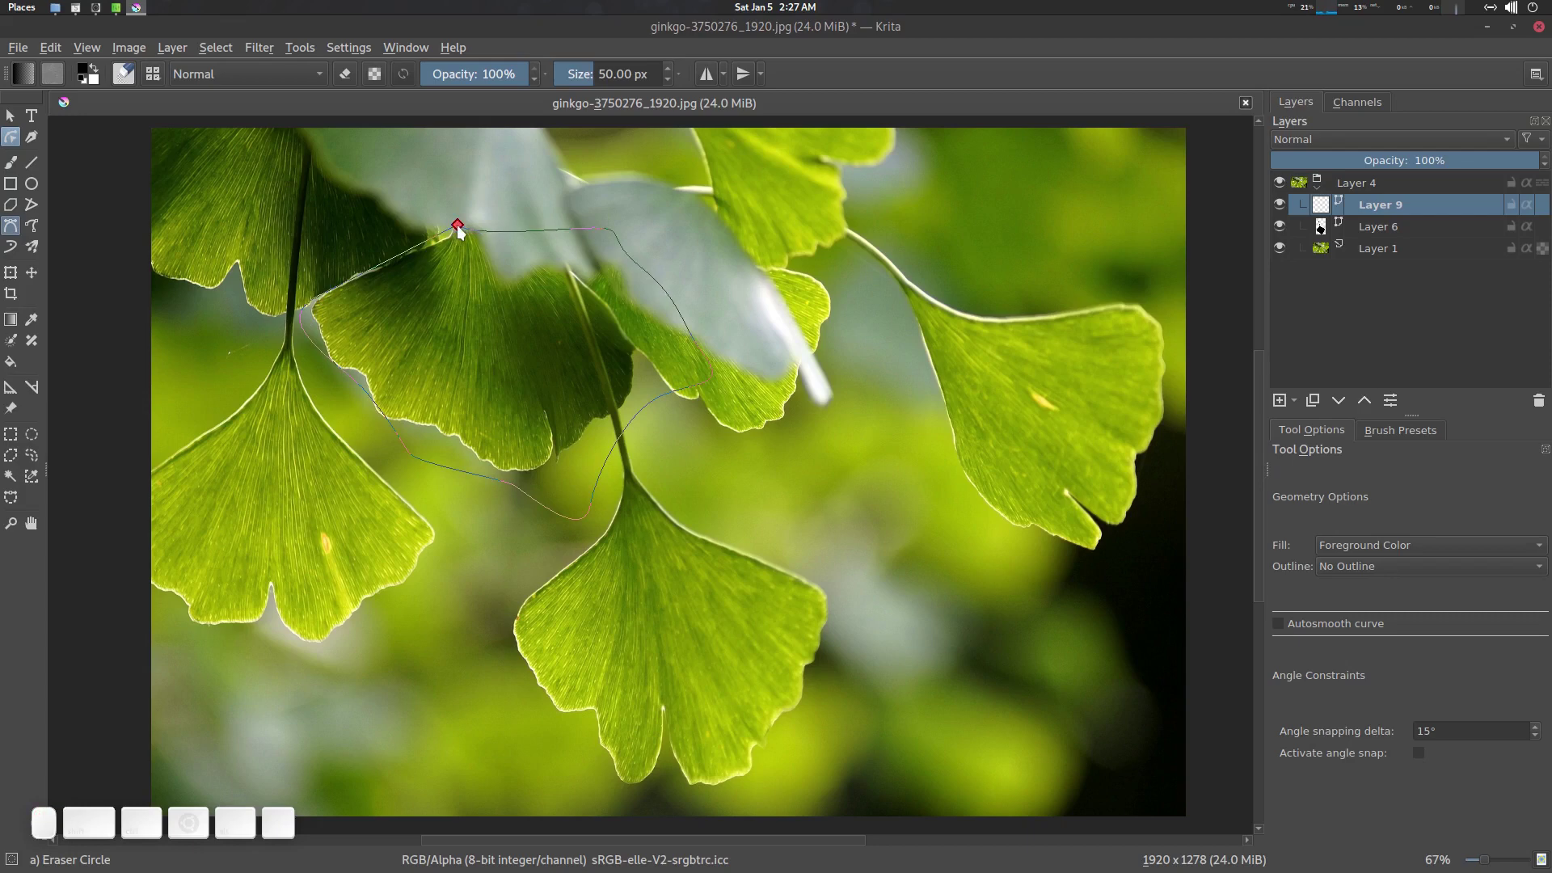
left_click(465, 233)
left_click(597, 362)
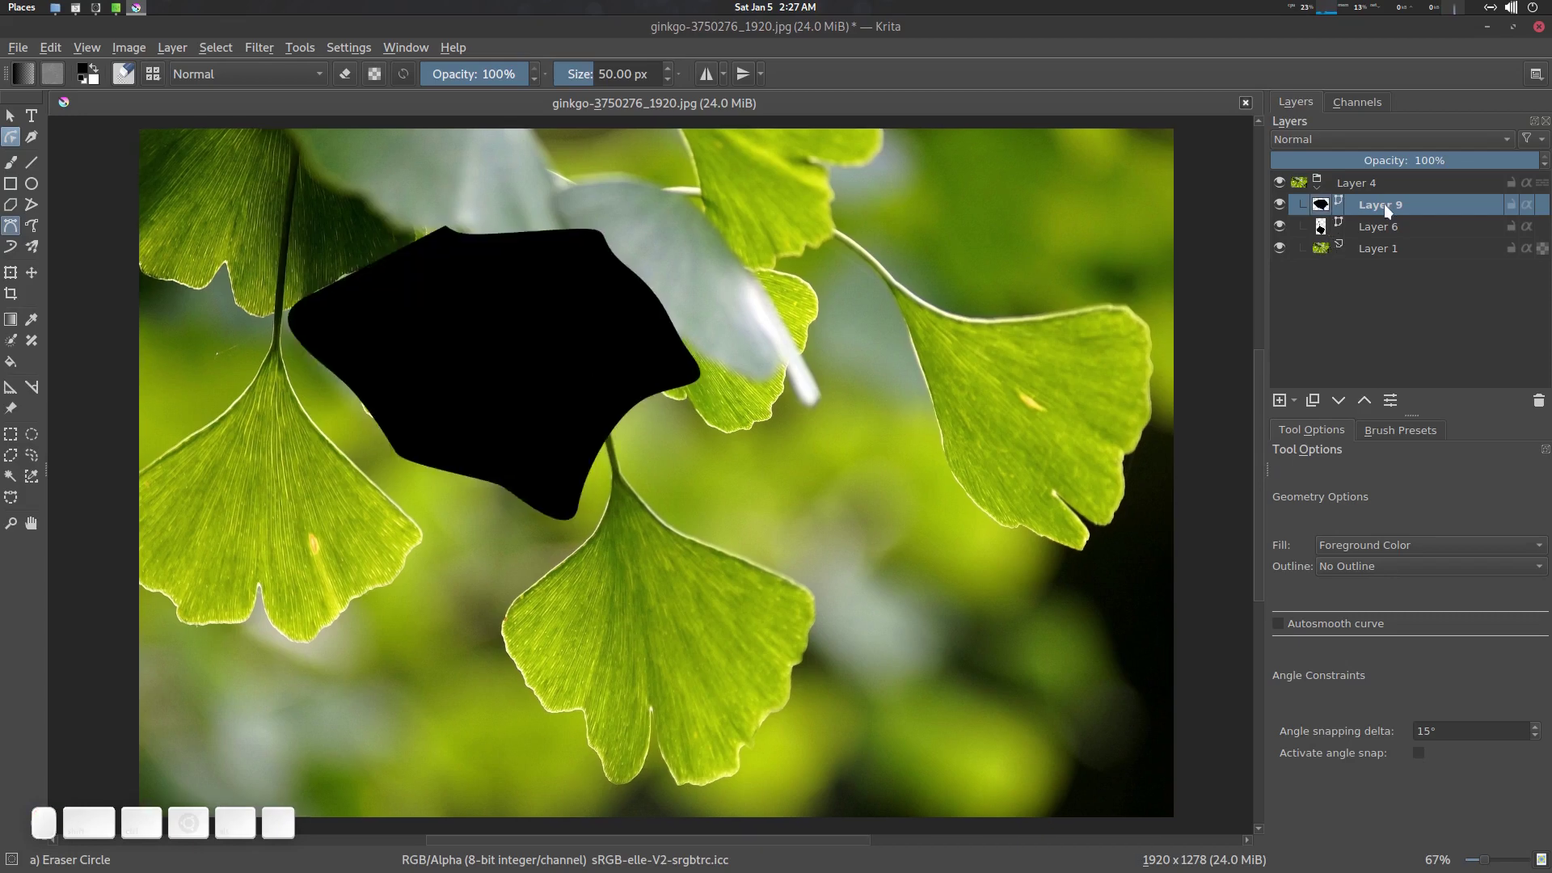
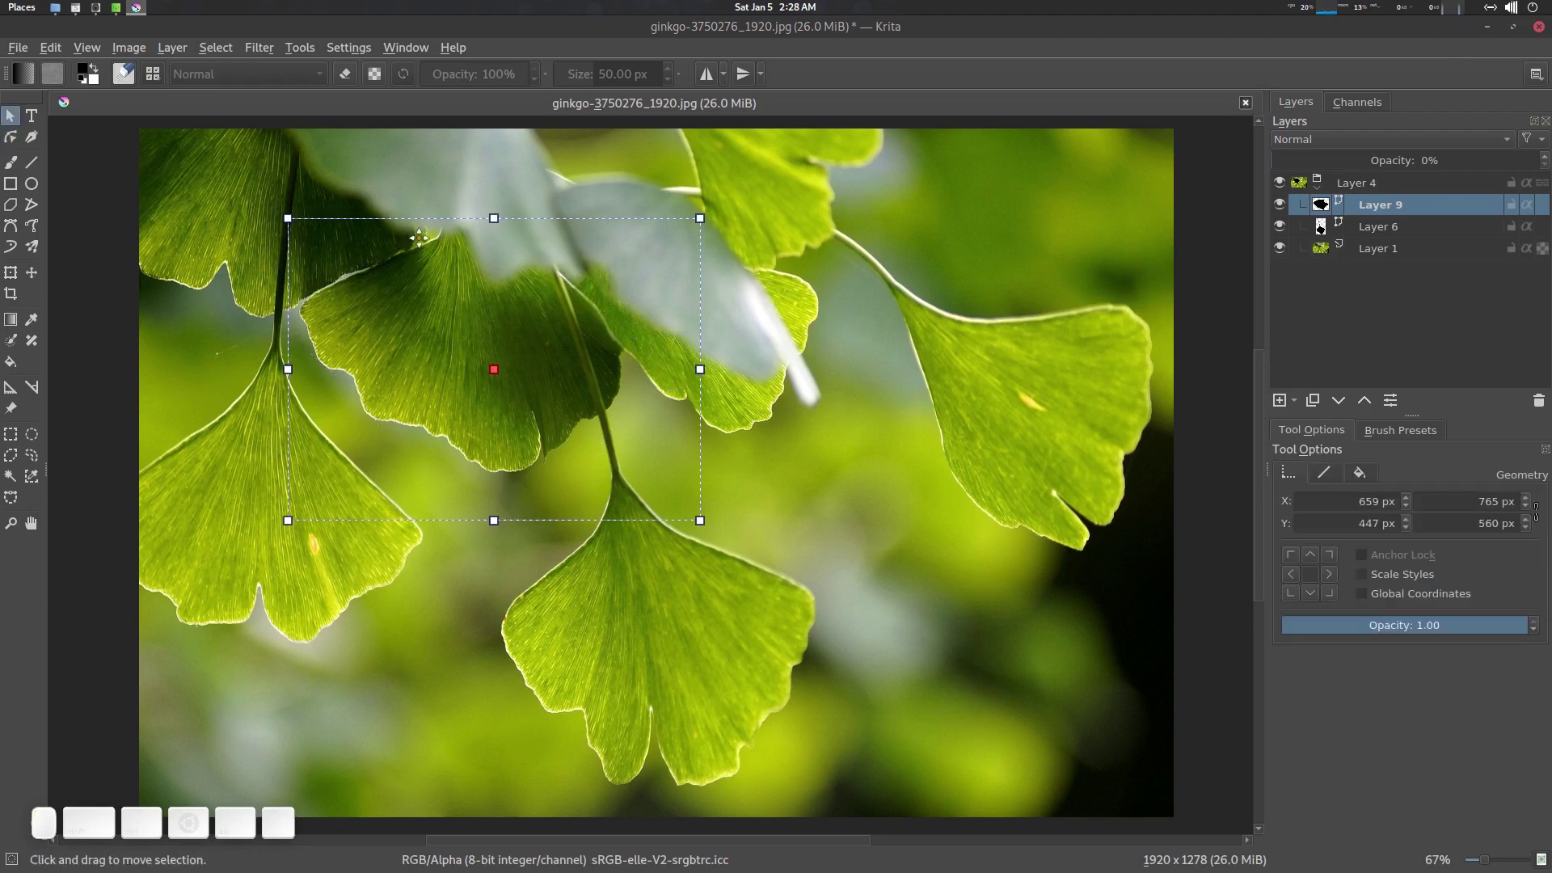
Step: Turn Layer 9's traced upper-leaf shape into a selection with Select Opaque
left_click(1392, 226)
left_click(1401, 202)
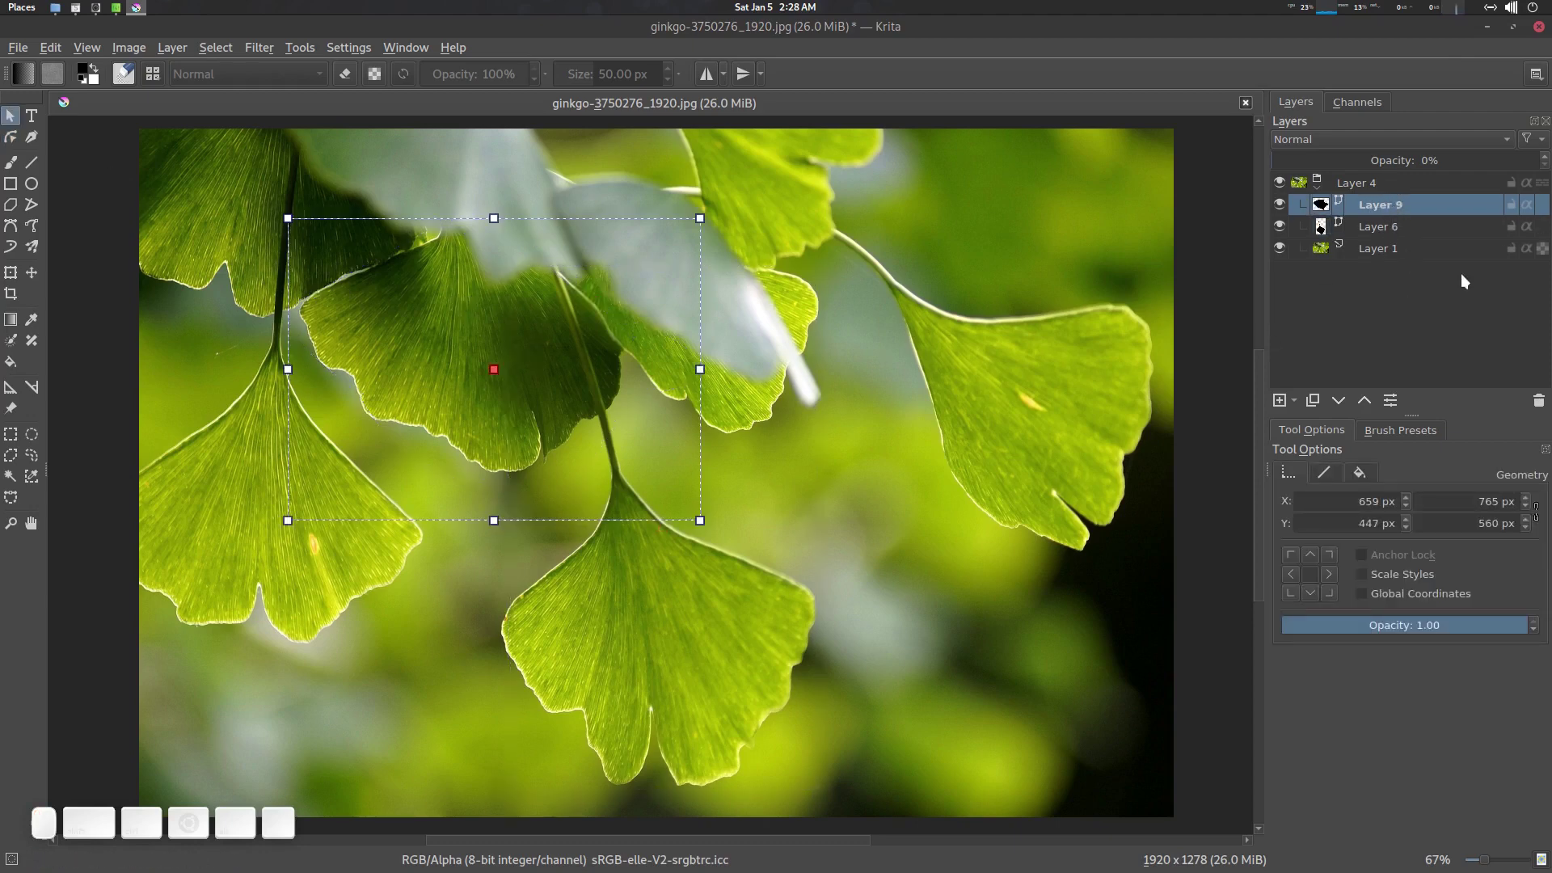
right_click(1386, 207)
key("Escape")
right_click(1386, 207)
left_click(1397, 633)
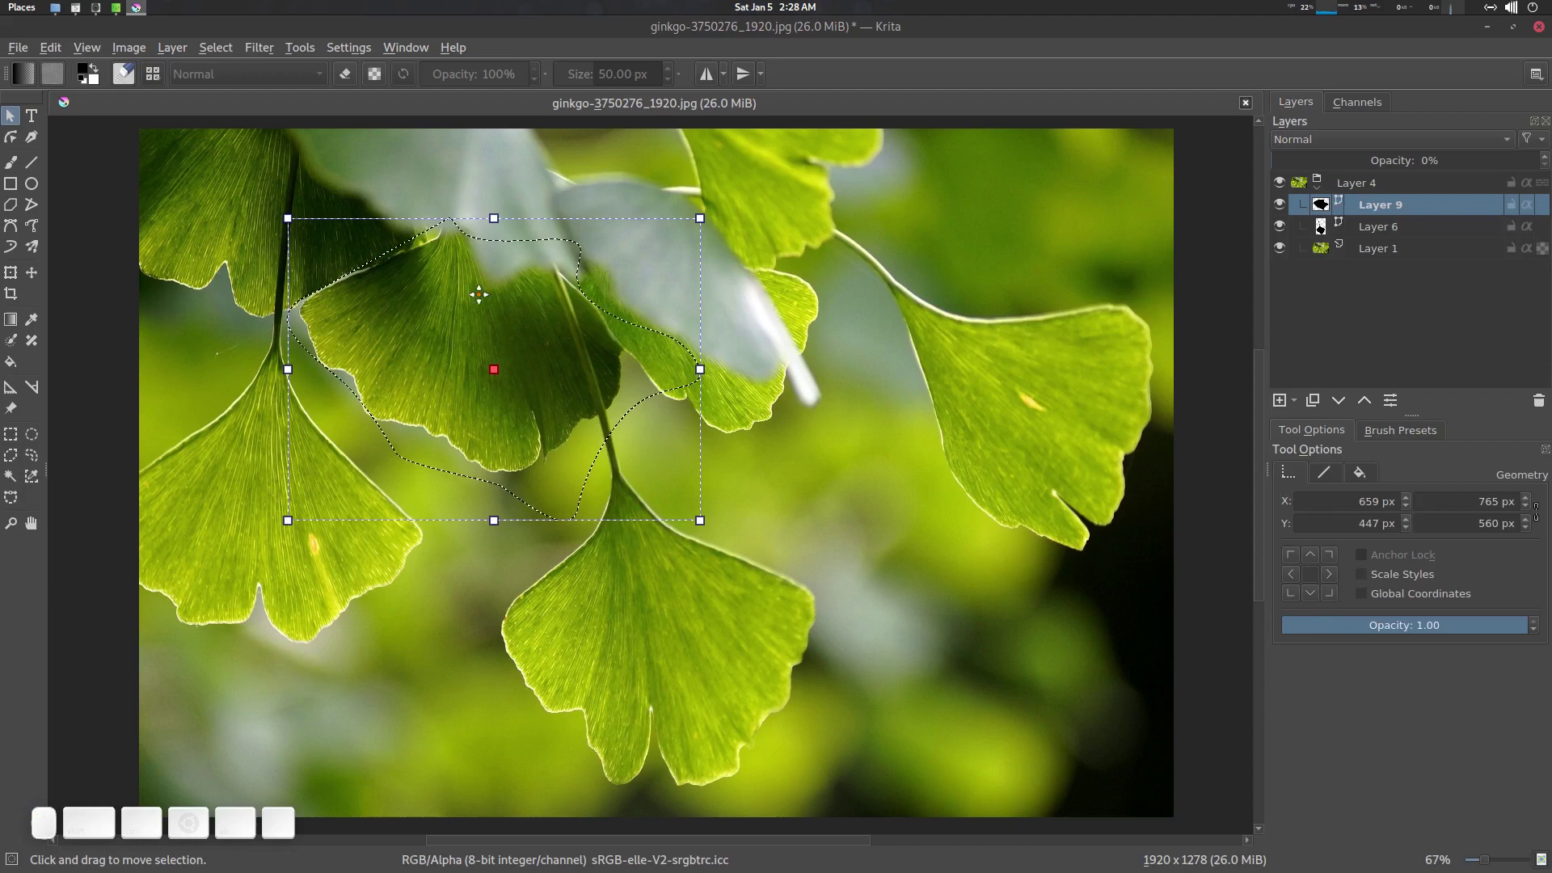
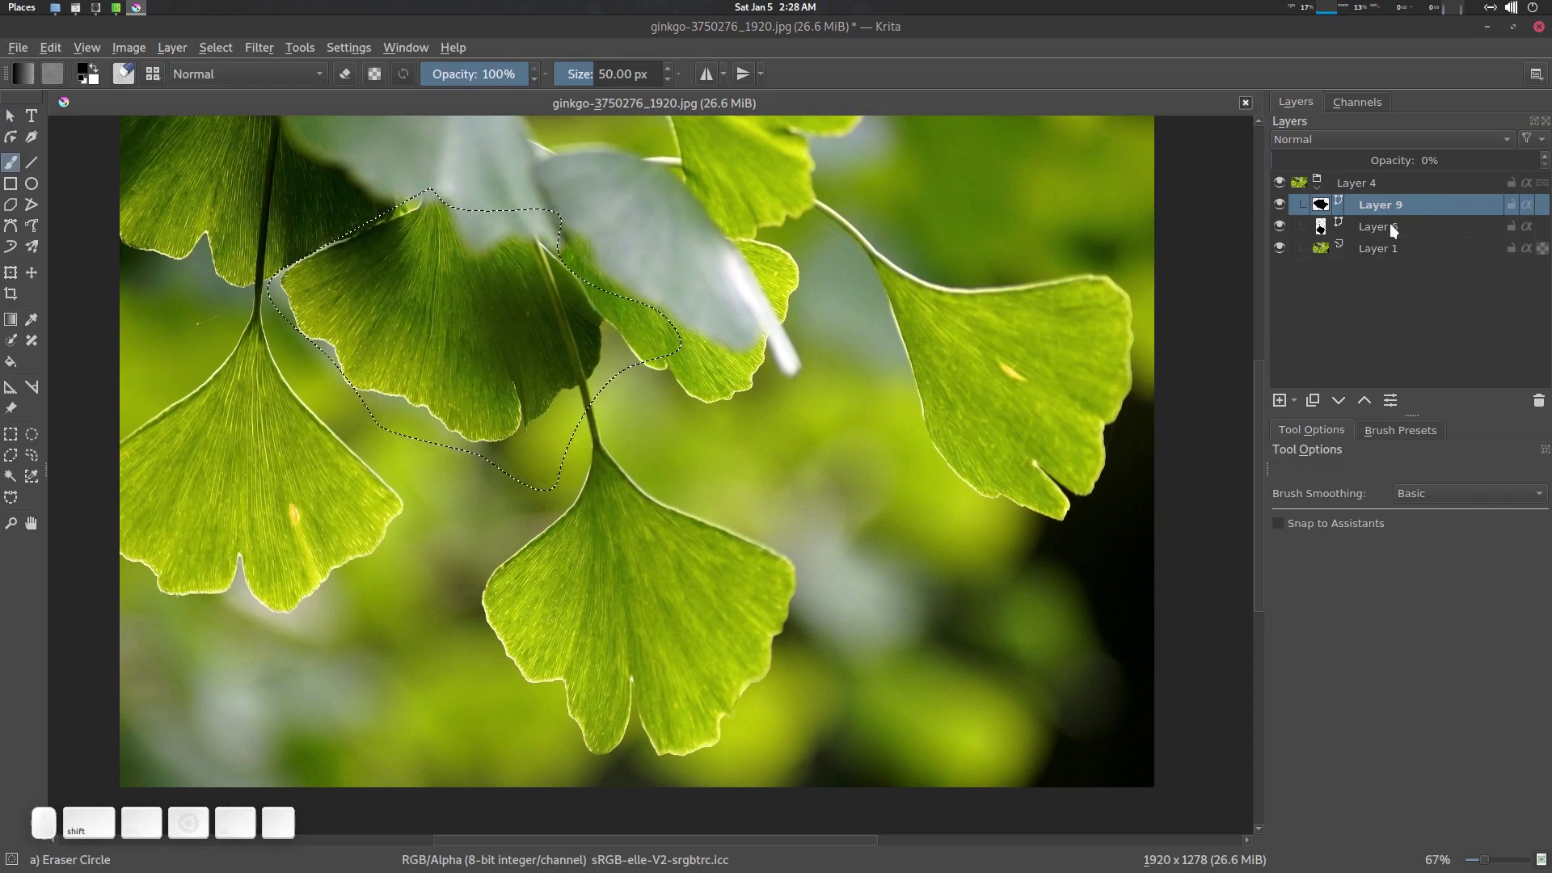
Step: Add Layer 6's lower-leaf shape to the selection so both leaves are selected on the photo
right_click(1397, 232)
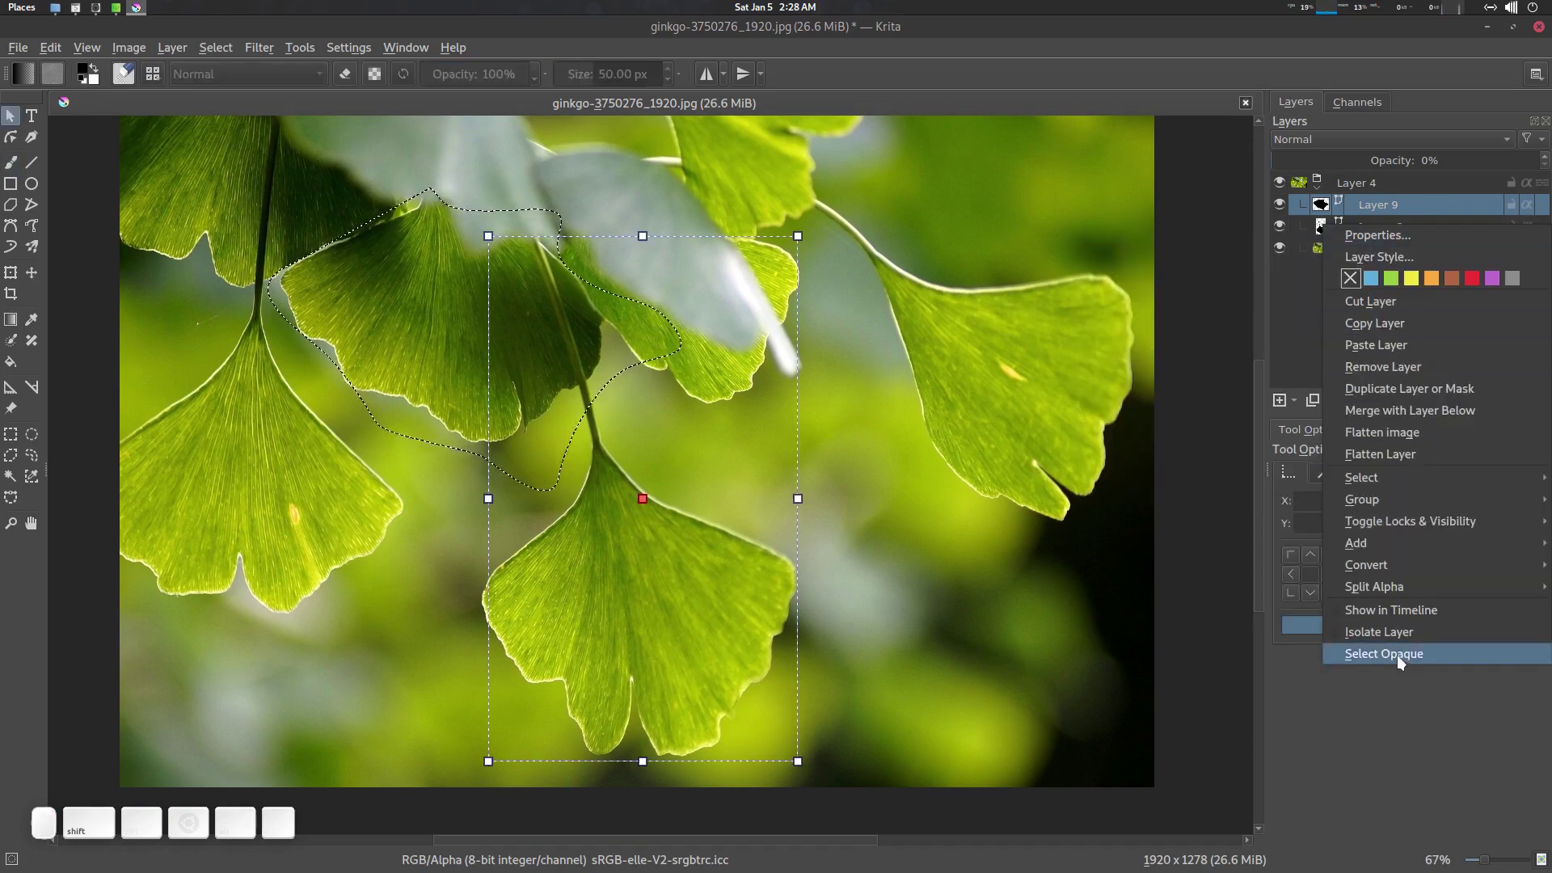
right_click(1401, 658)
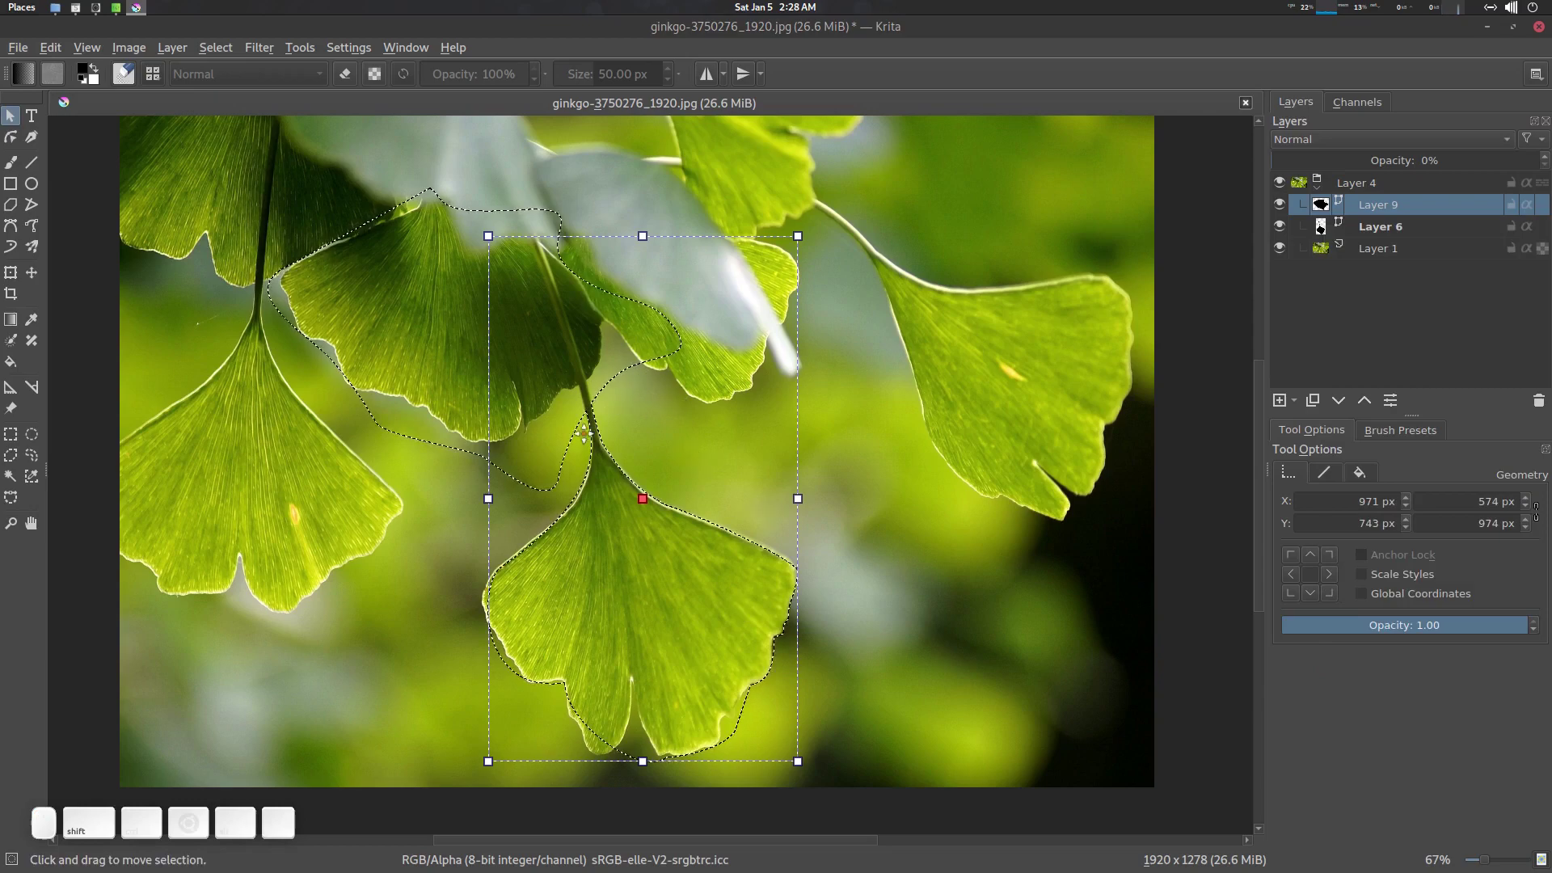
key("b")
scroll("up", 3)
scroll("down", 3)
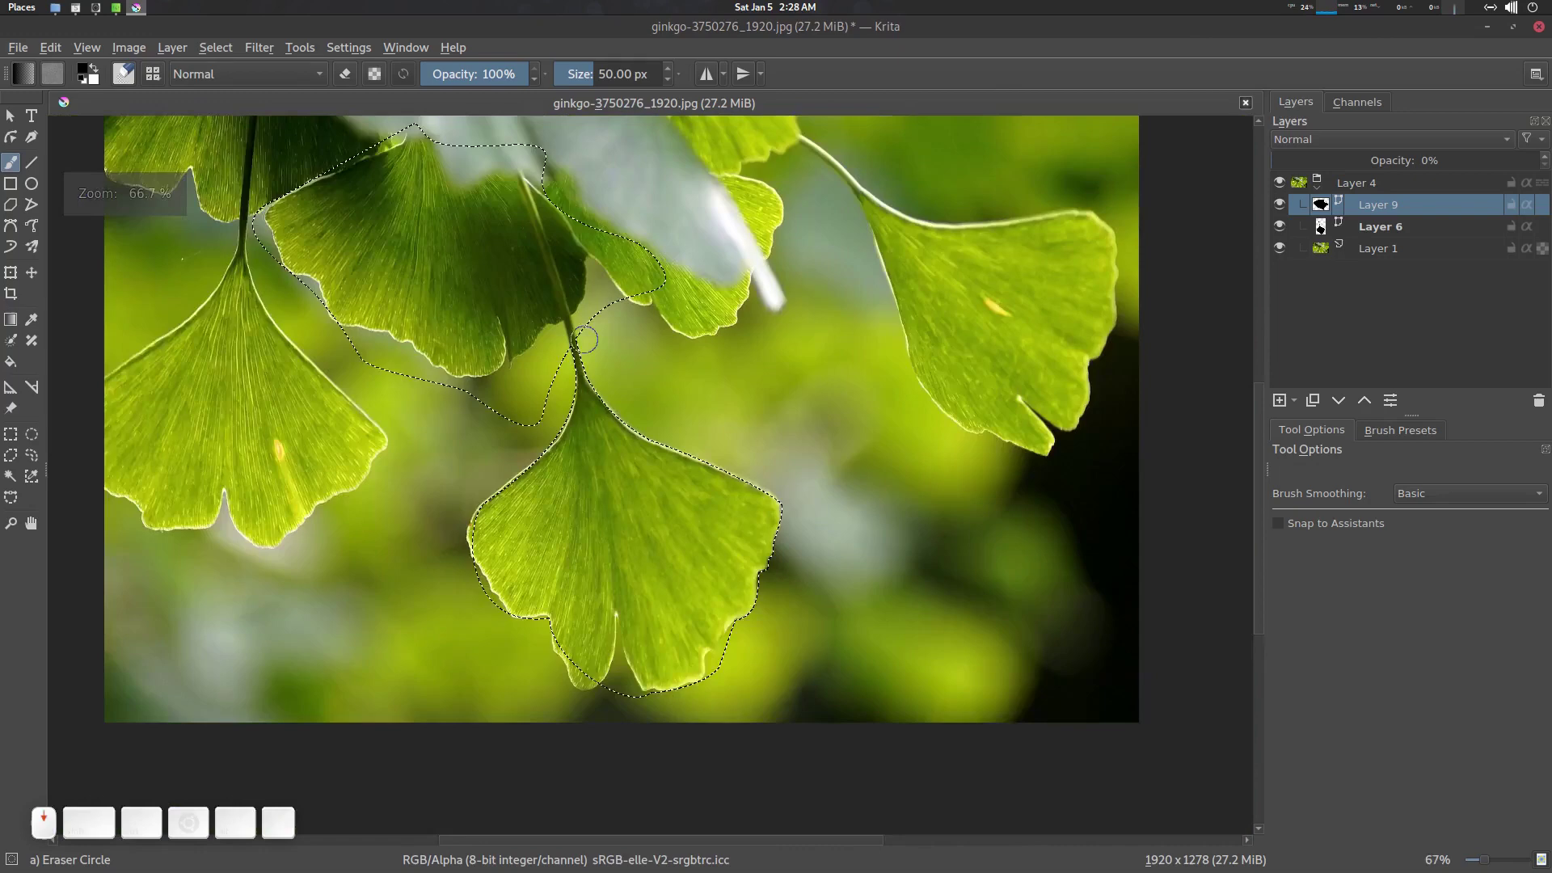
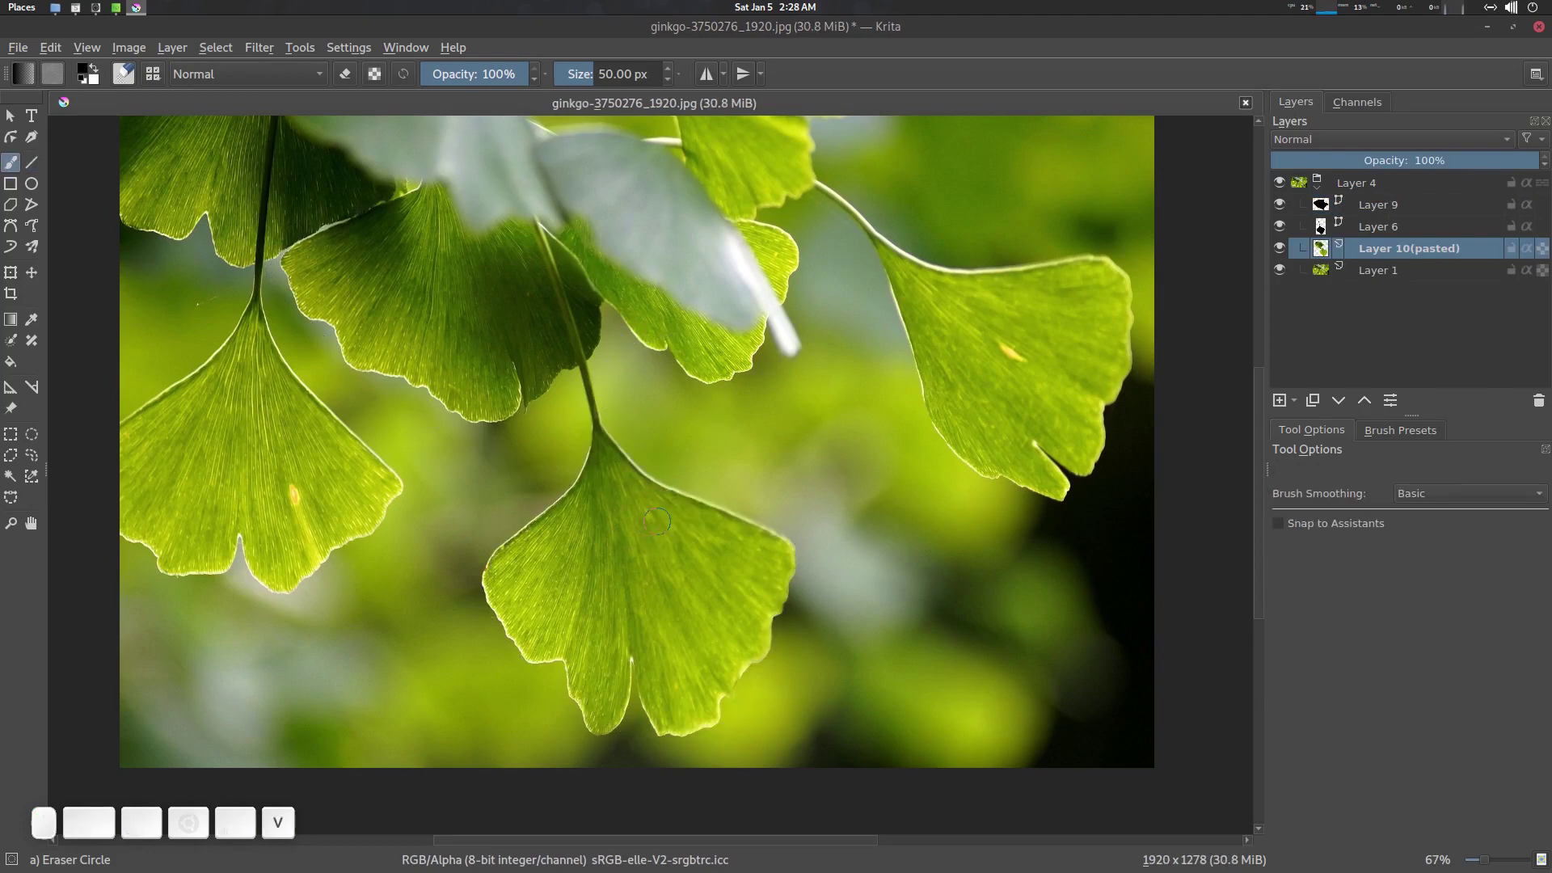
Step: Slide the pasted two-leaf Layer 10 to the right over the photo, then delete that layer
key("t")
left_click_drag(625, 524, 1377, 345)
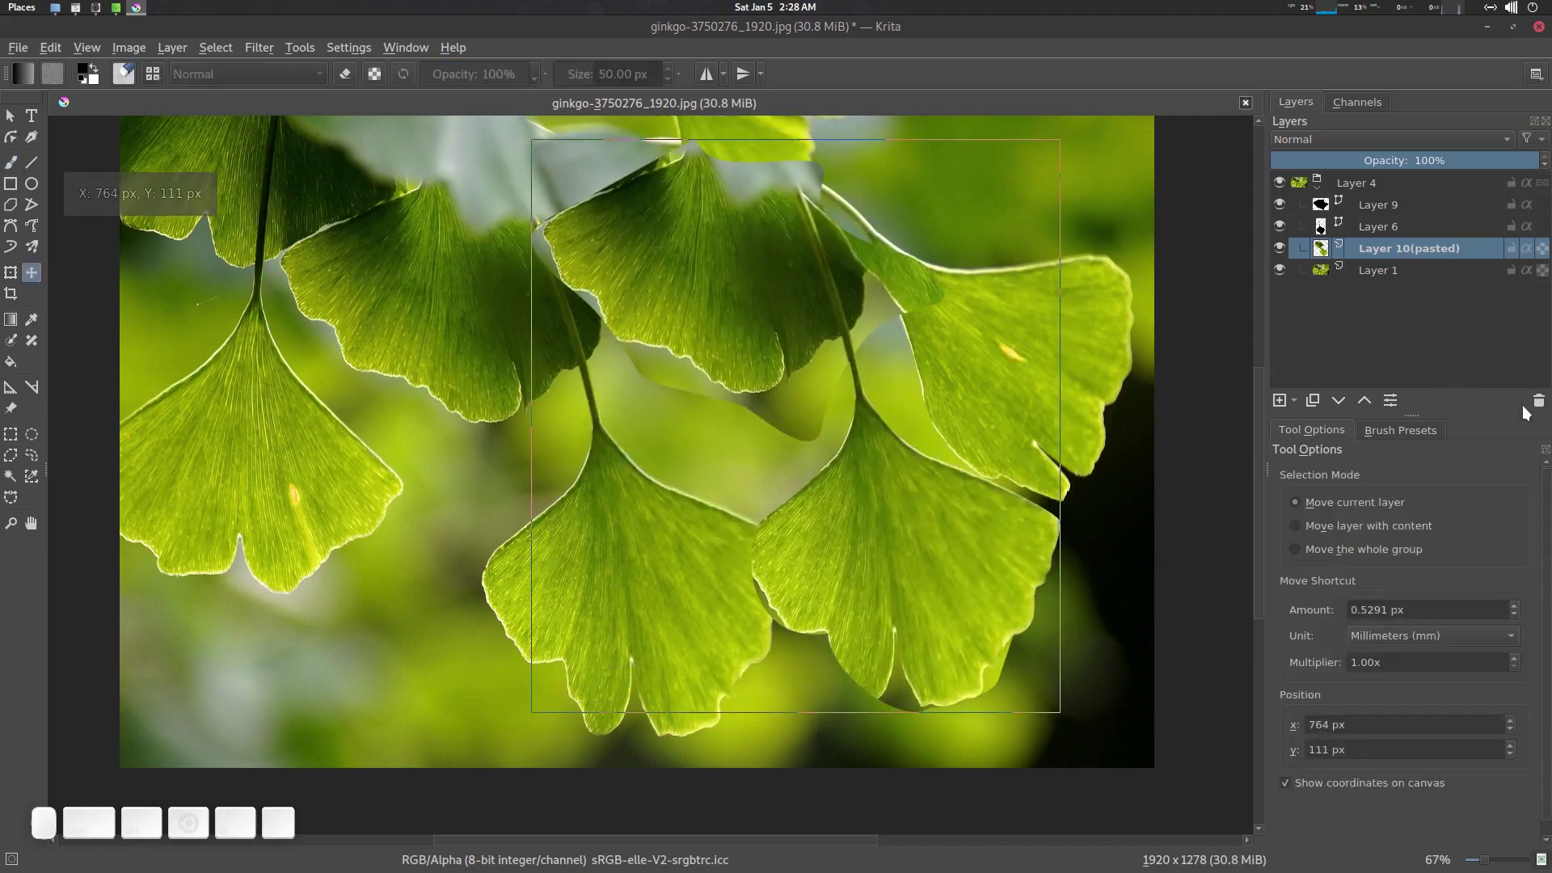
left_click(1546, 408)
left_click(845, 410)
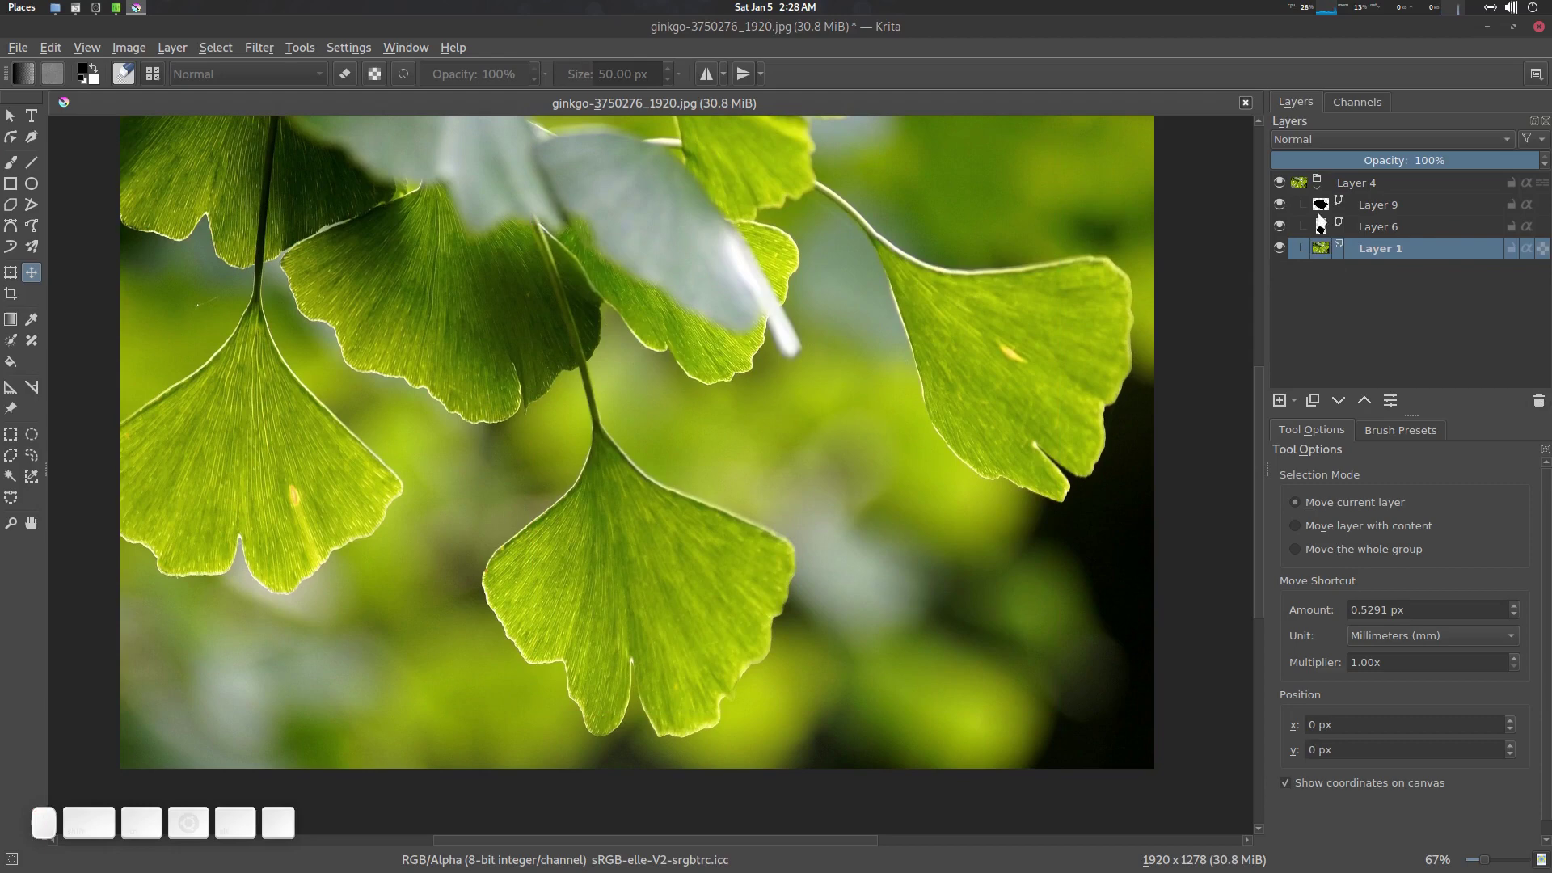
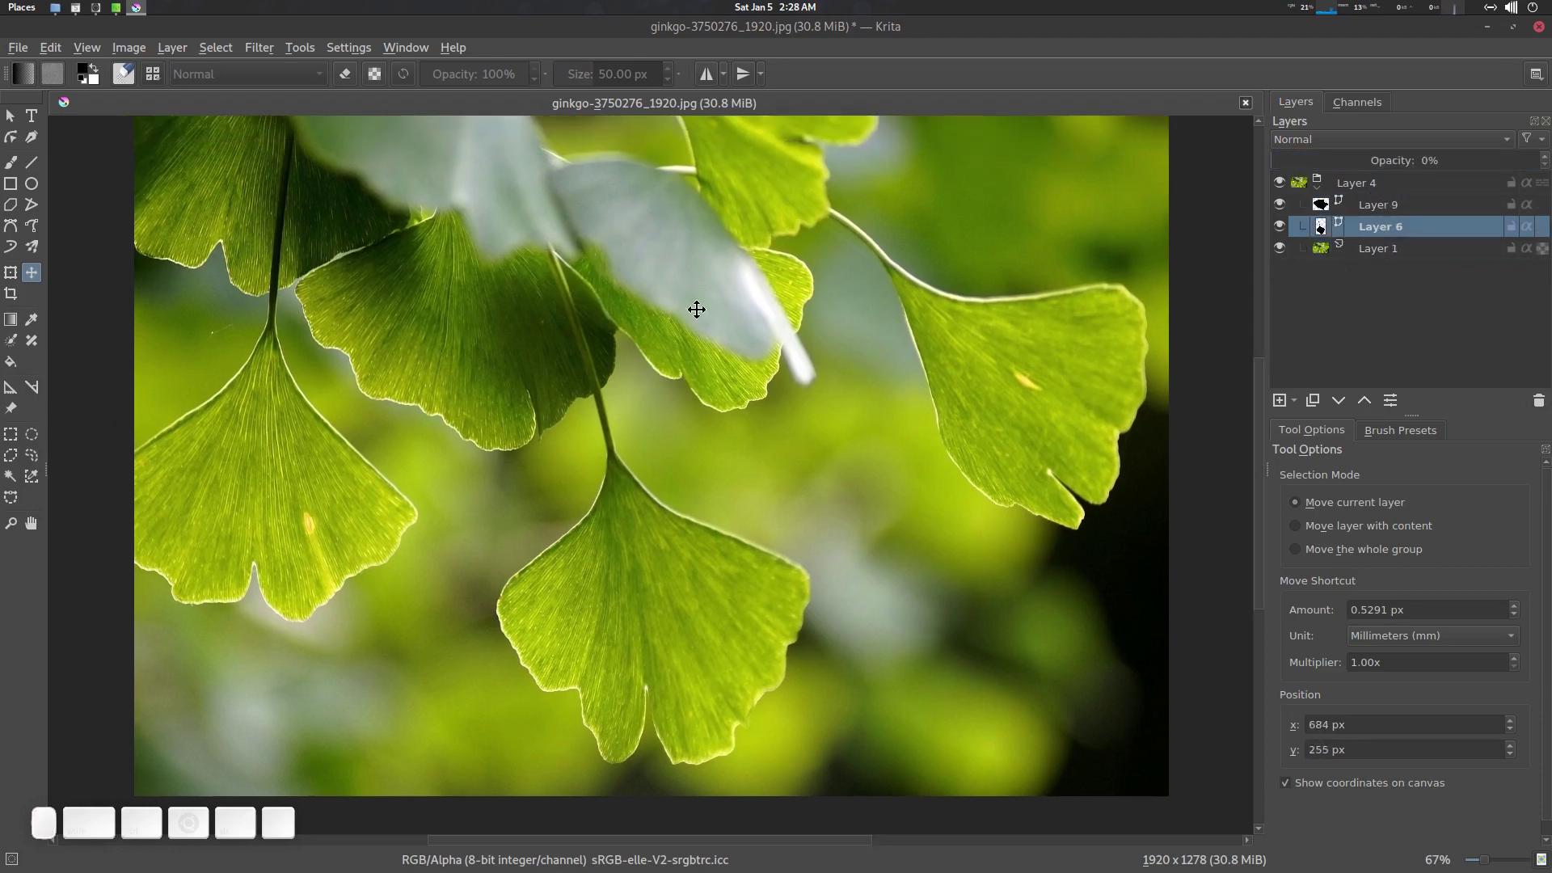
Step: Zoom and pan to reframe the ginkgo photo before moving to the notes
scroll("down", 3)
middle_click(681, 372)
scroll("up", 3)
middle_click(670, 343)
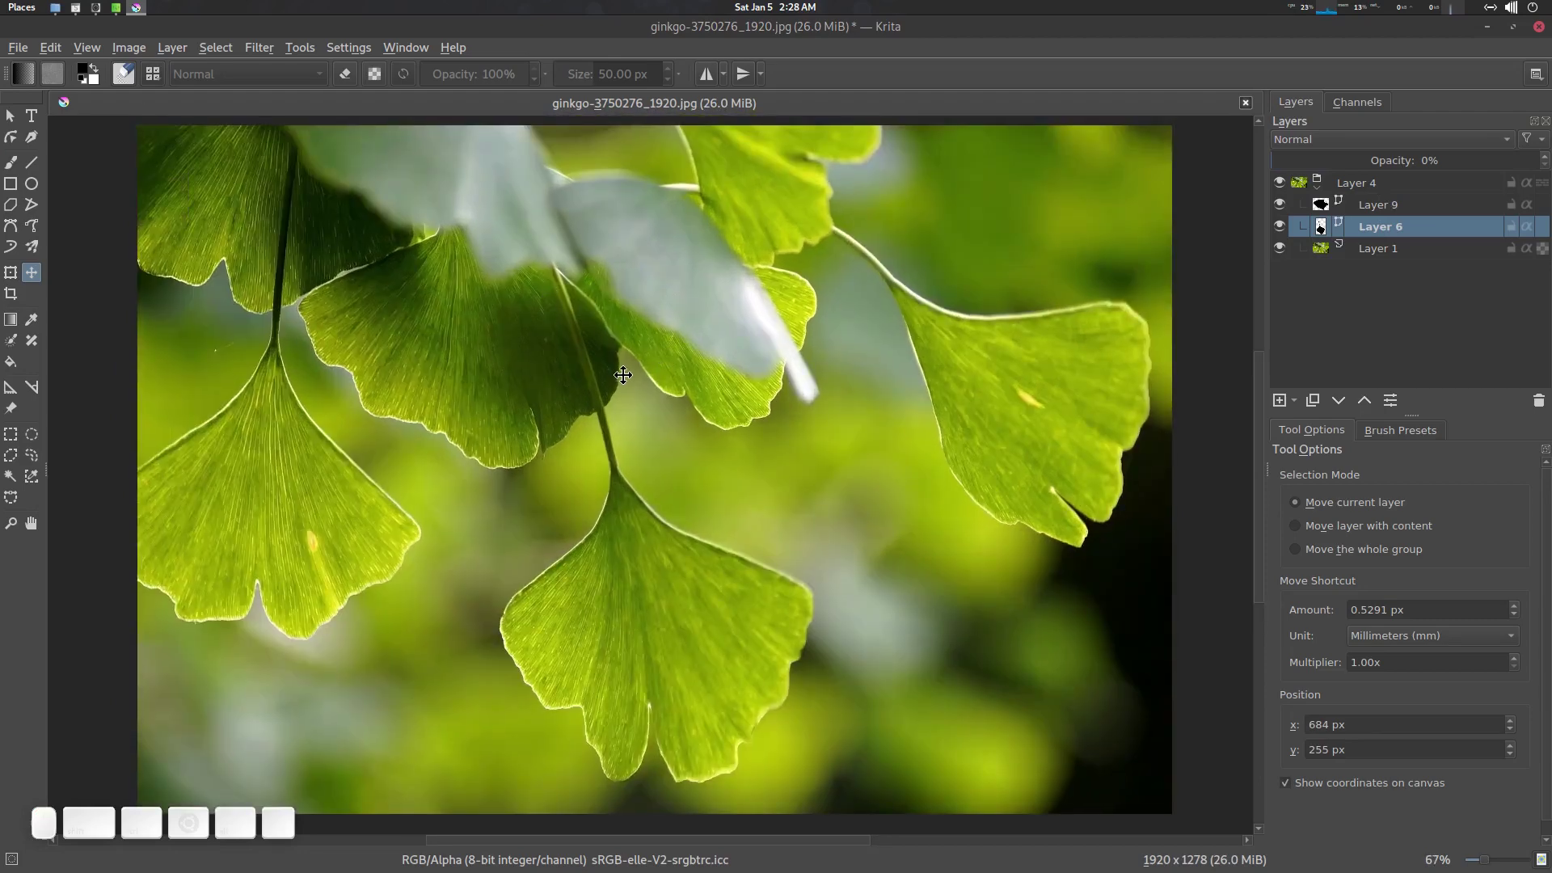
scroll("down", 3)
middle_click(655, 368)
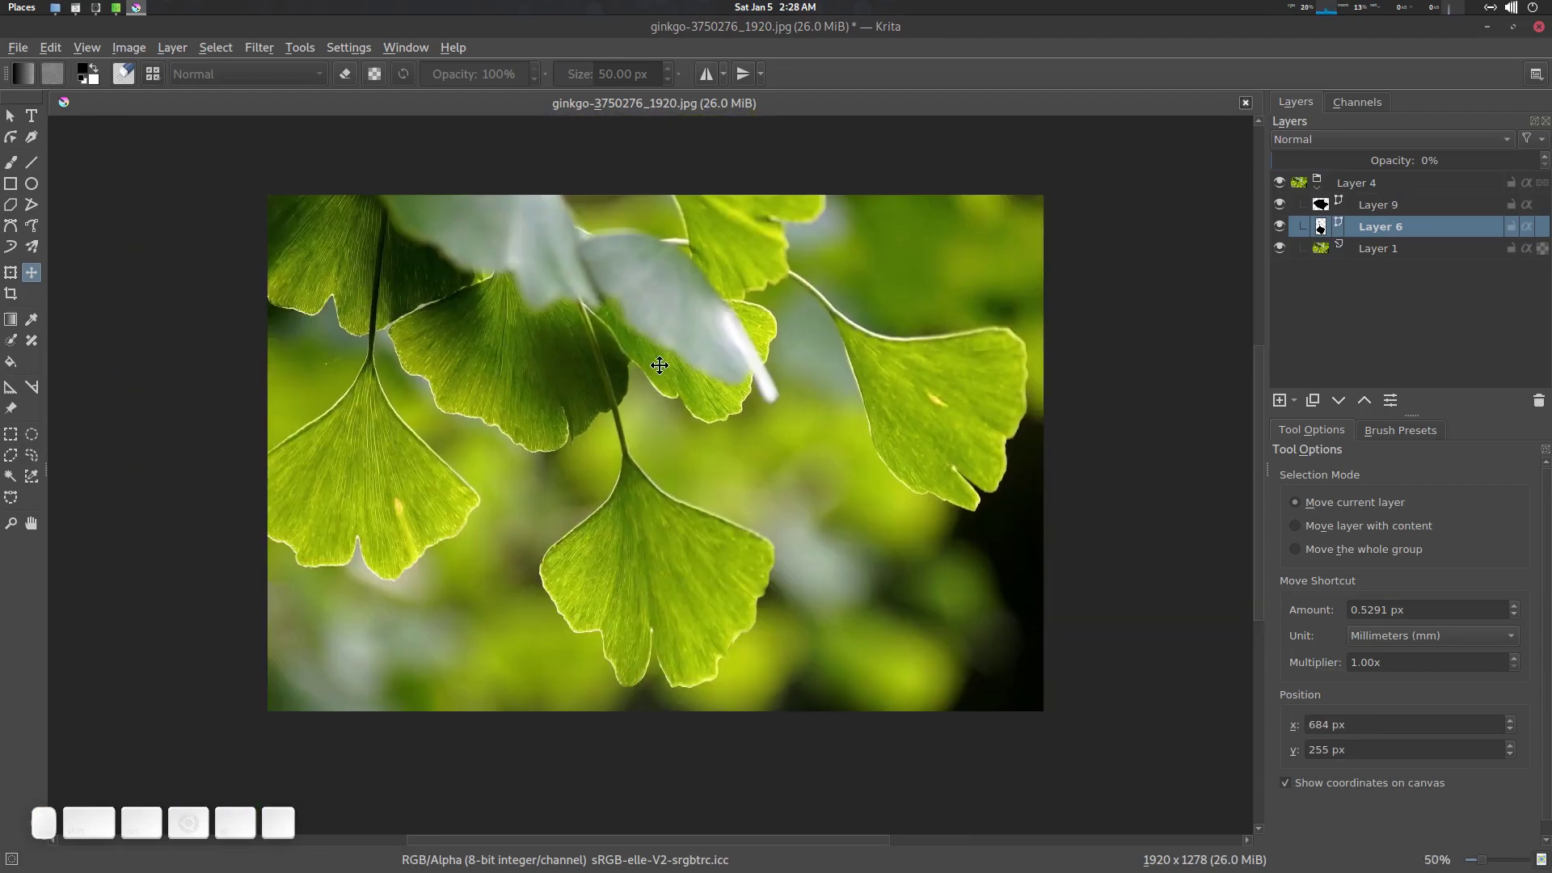